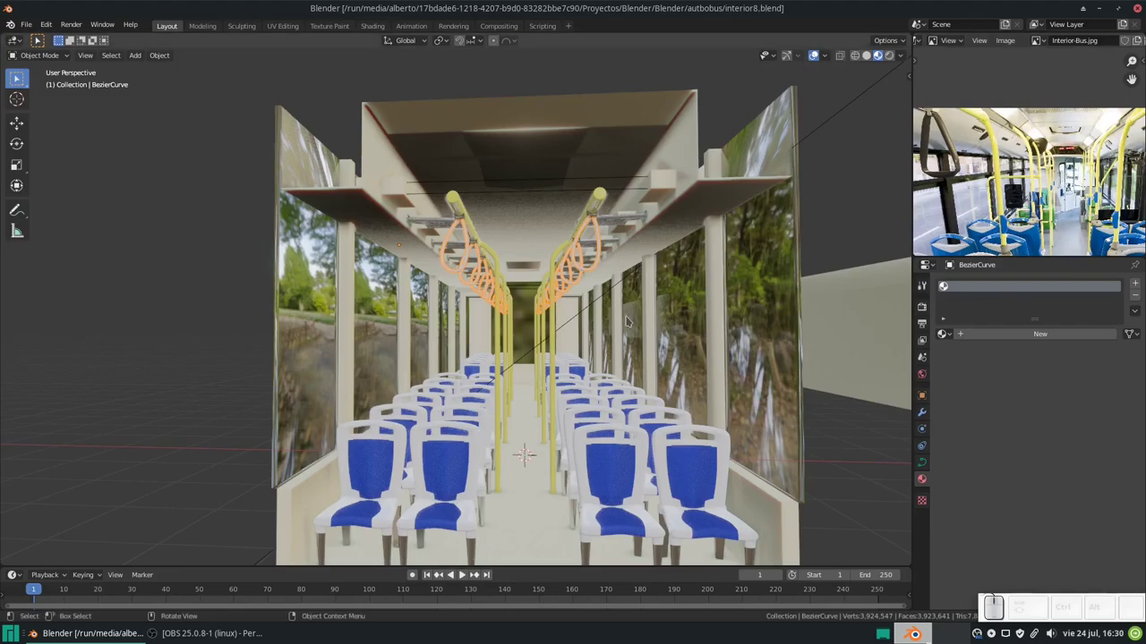
# Step: Scroll the Shading workspace to frame the strap material's node tree
pyautogui.scroll(-3)
pyautogui.scroll(3)
pyautogui.scroll(-3)
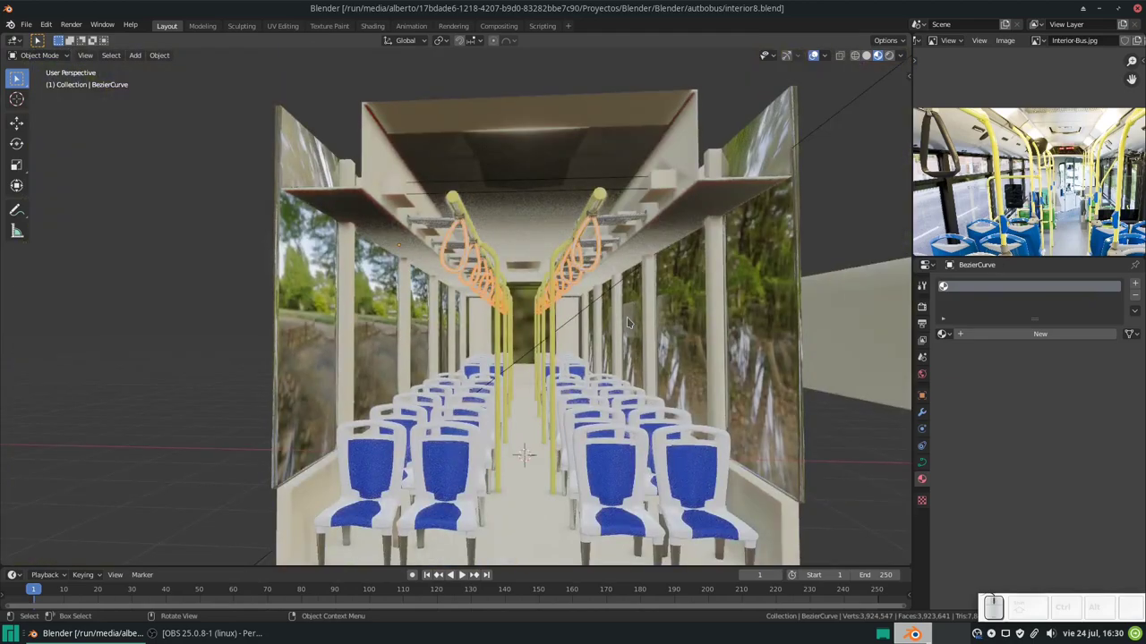
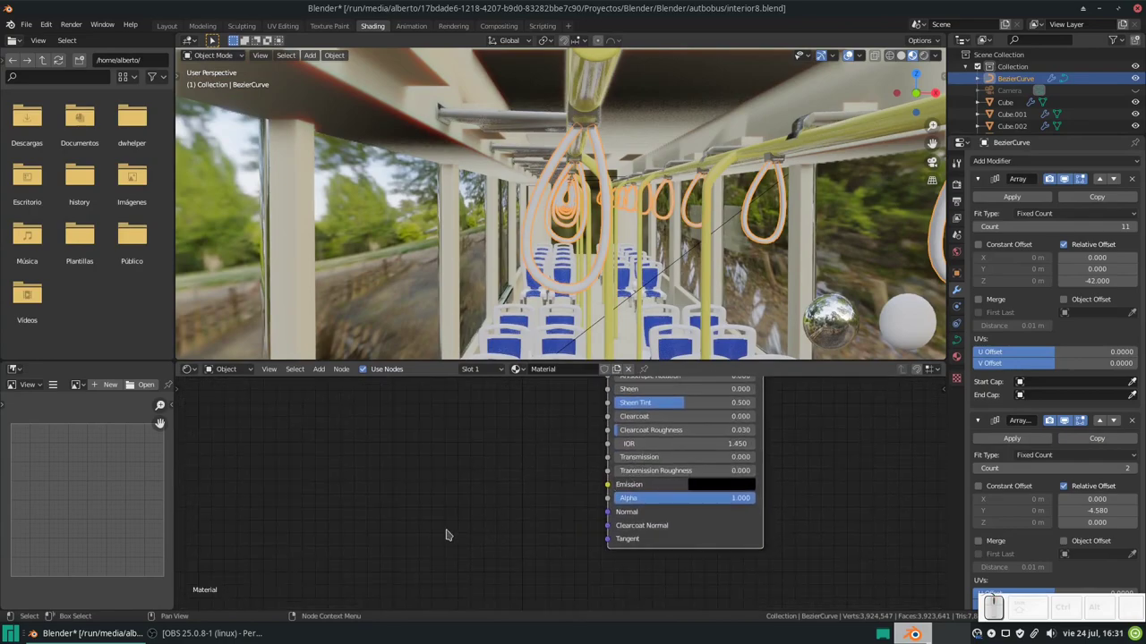
# Step: Add Bump and Voronoi texture nodes, setting the Voronoi to 4D with Minkowski distance
pyautogui.press('shift+a')
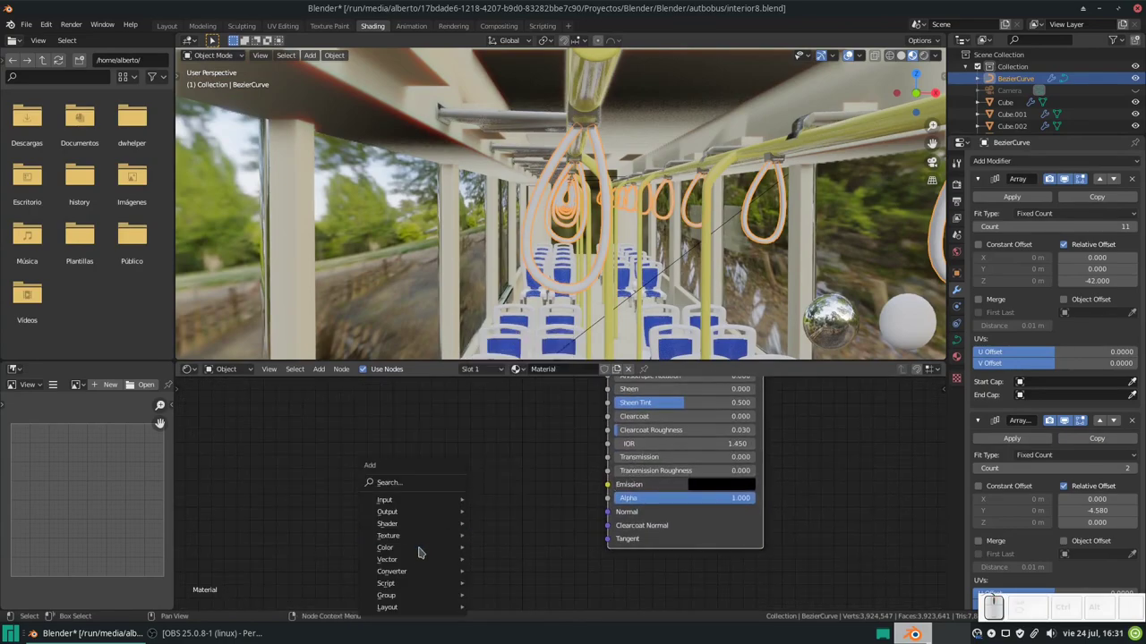
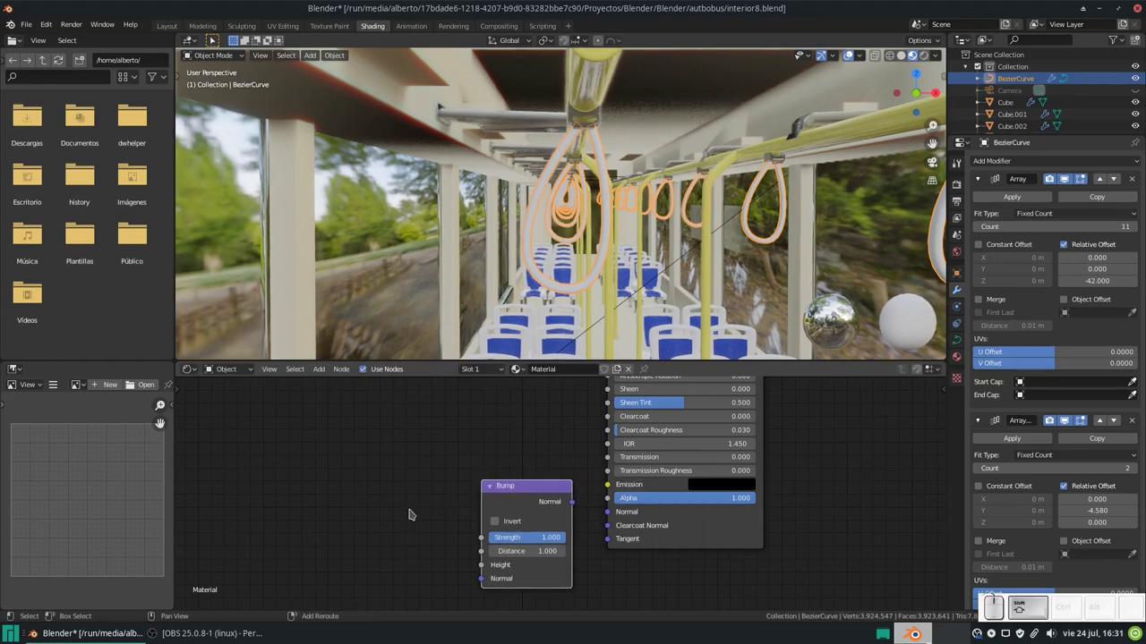
pyautogui.press('shift+a')
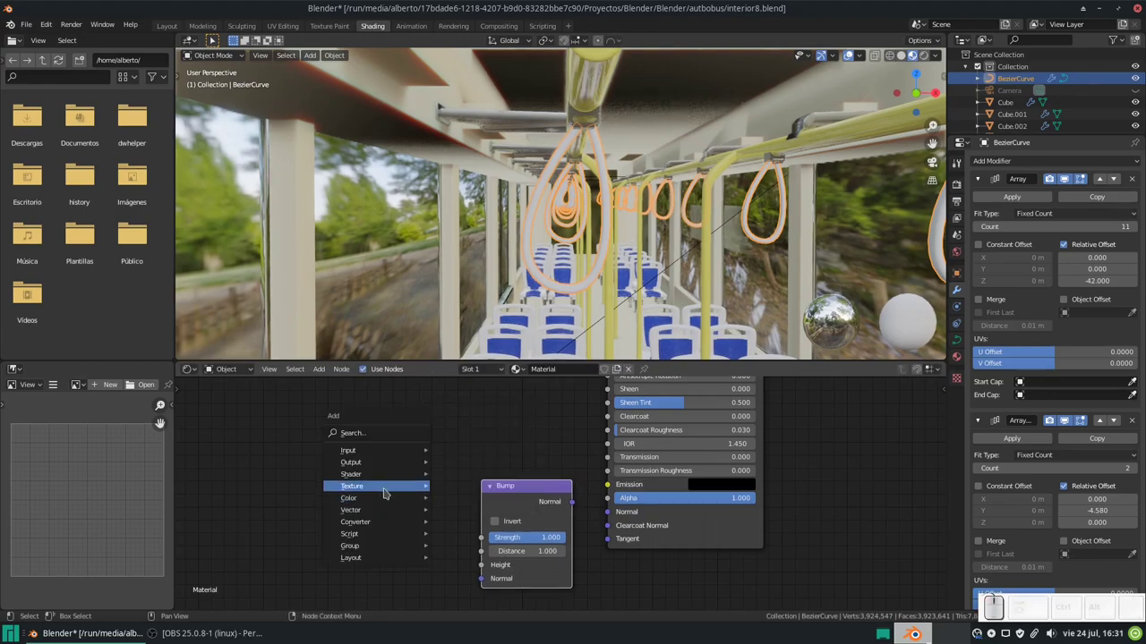
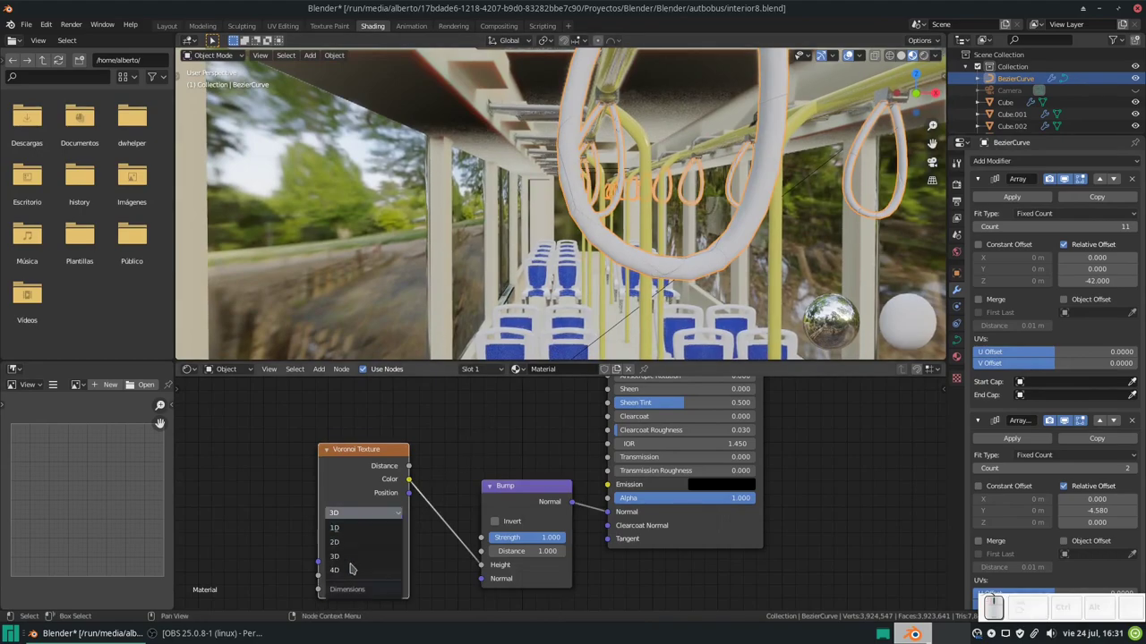
pyautogui.click(353, 569)
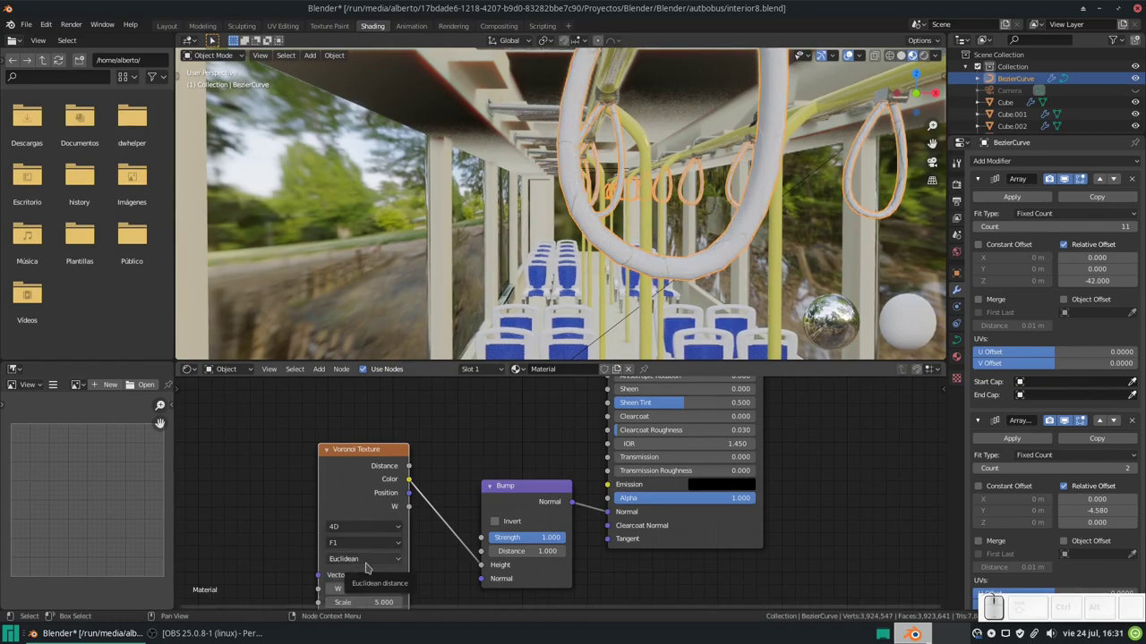
pyautogui.click(361, 559)
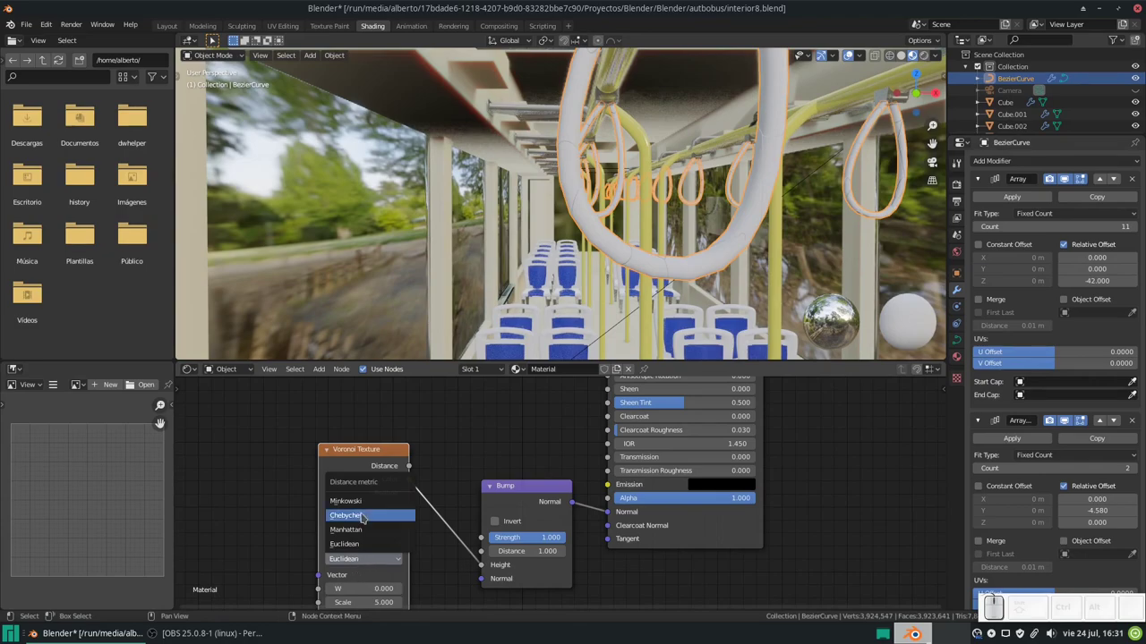
pyautogui.click(371, 502)
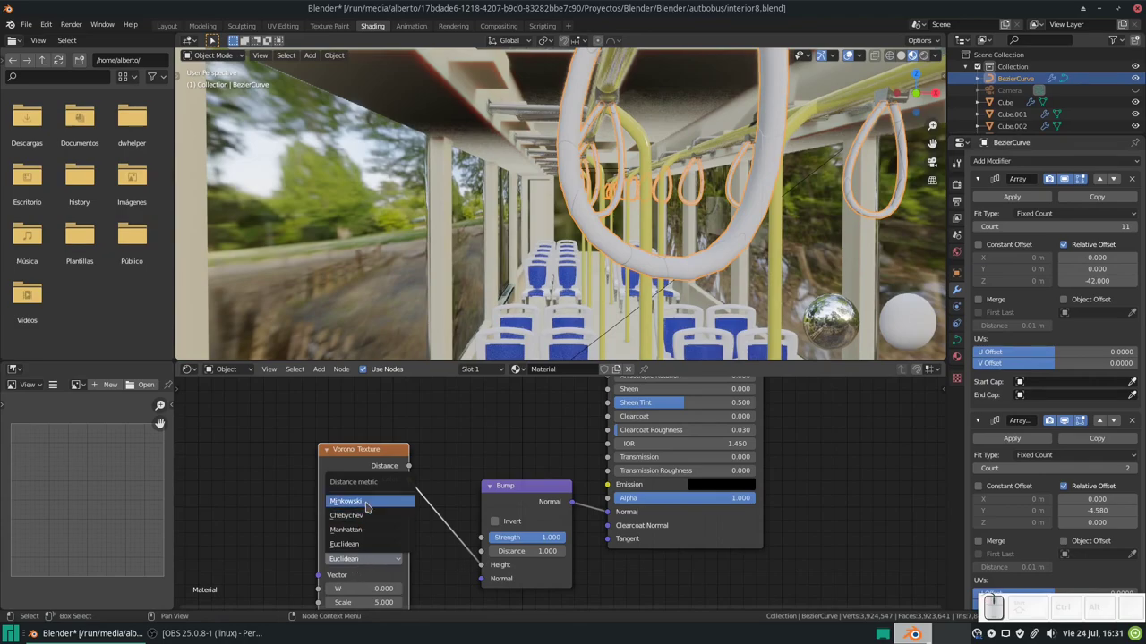
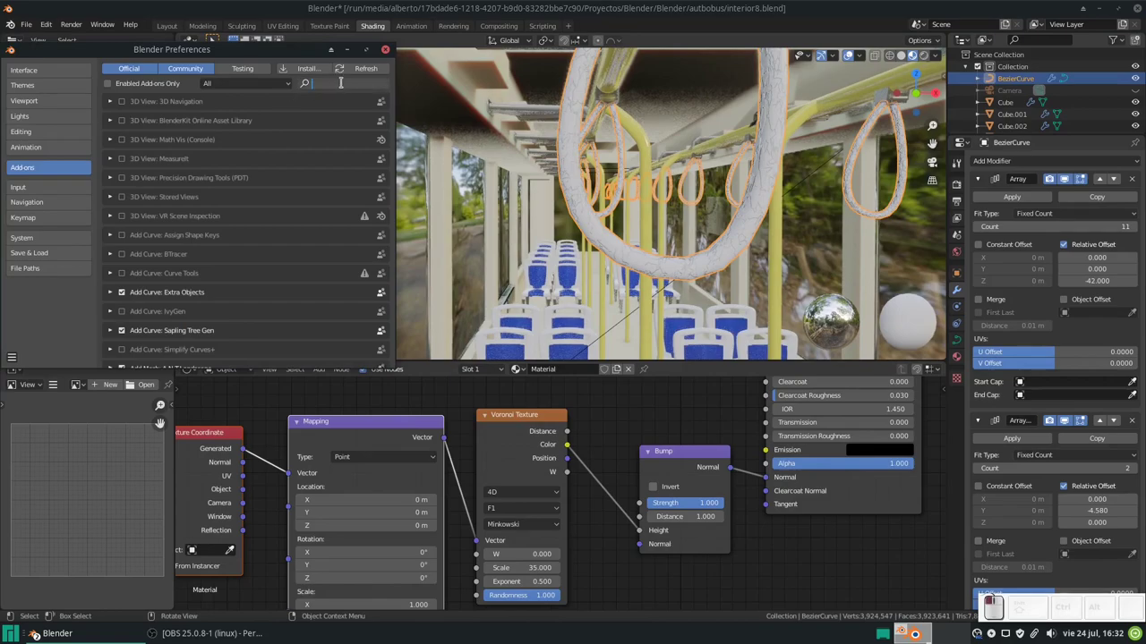
# Step: Filter the add-ons list for 'node' and tick Node Wrangler
pyautogui.press('n')
pyautogui.press('o')
pyautogui.press('d')
pyautogui.press('e')
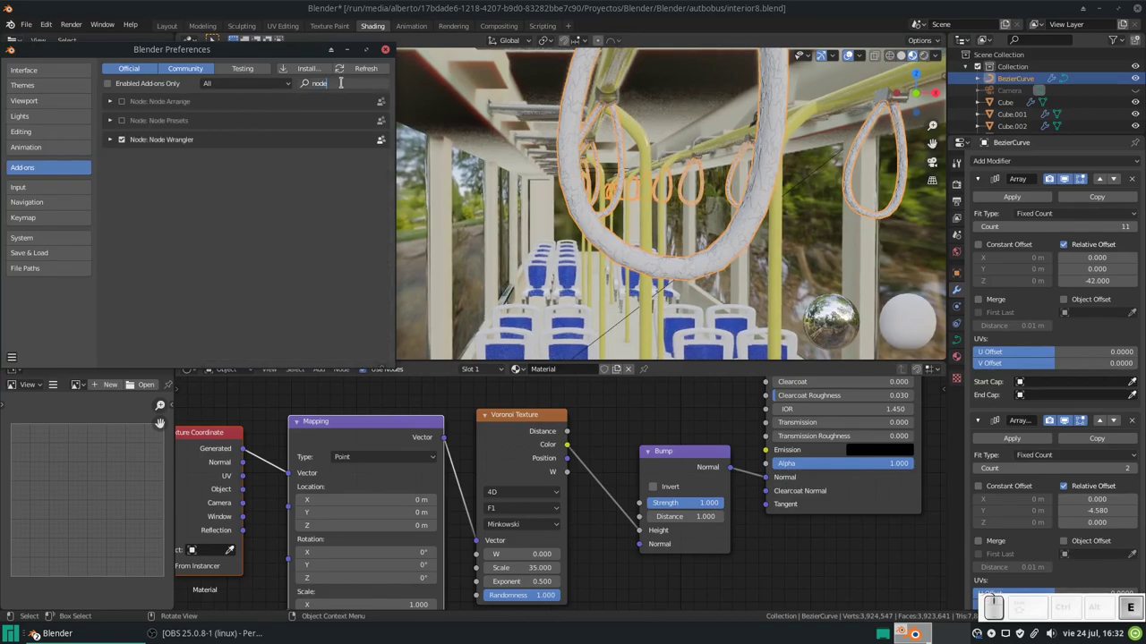
pyautogui.click(169, 174)
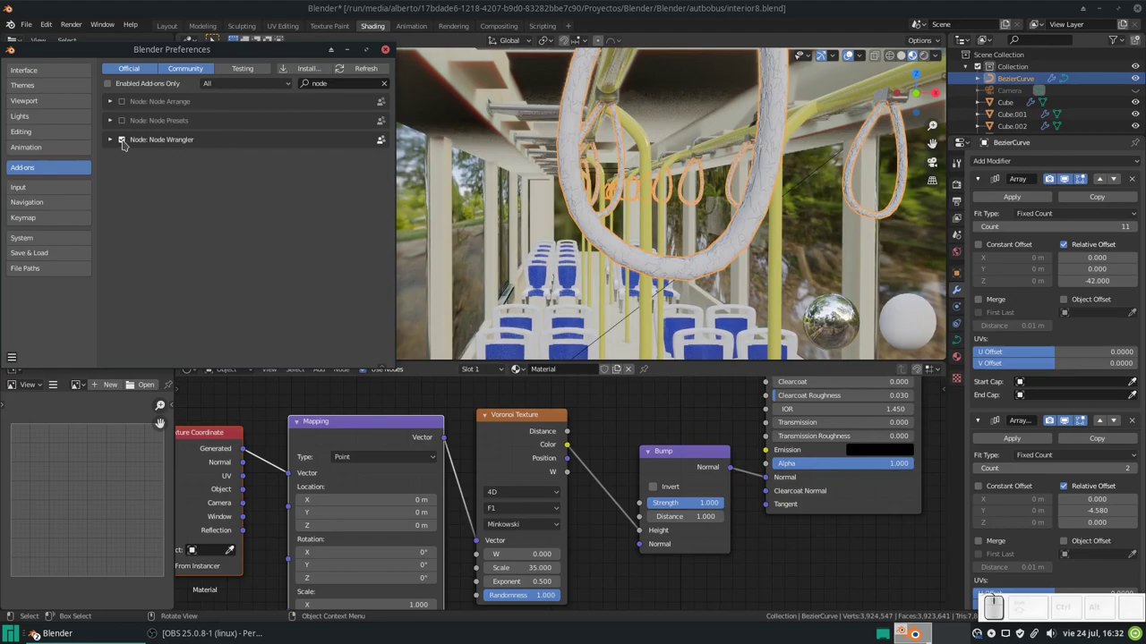
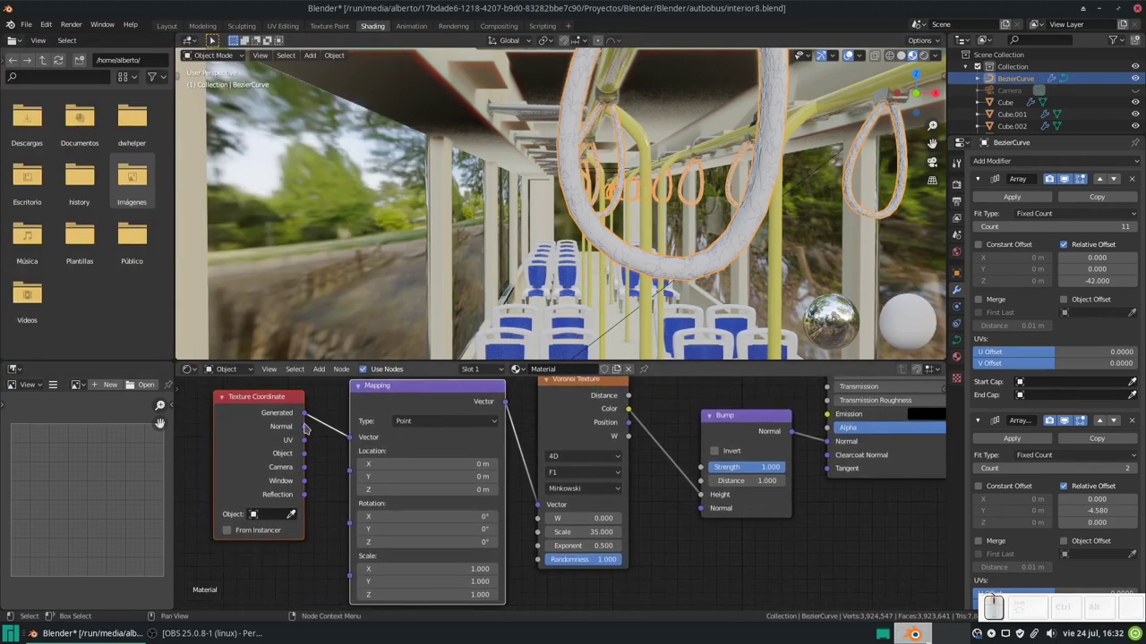
# Step: Link the Texture Coordinate Object output into the Mapping node's Vector input
pyautogui.moveTo(310, 455); pyautogui.dragTo(354, 440)
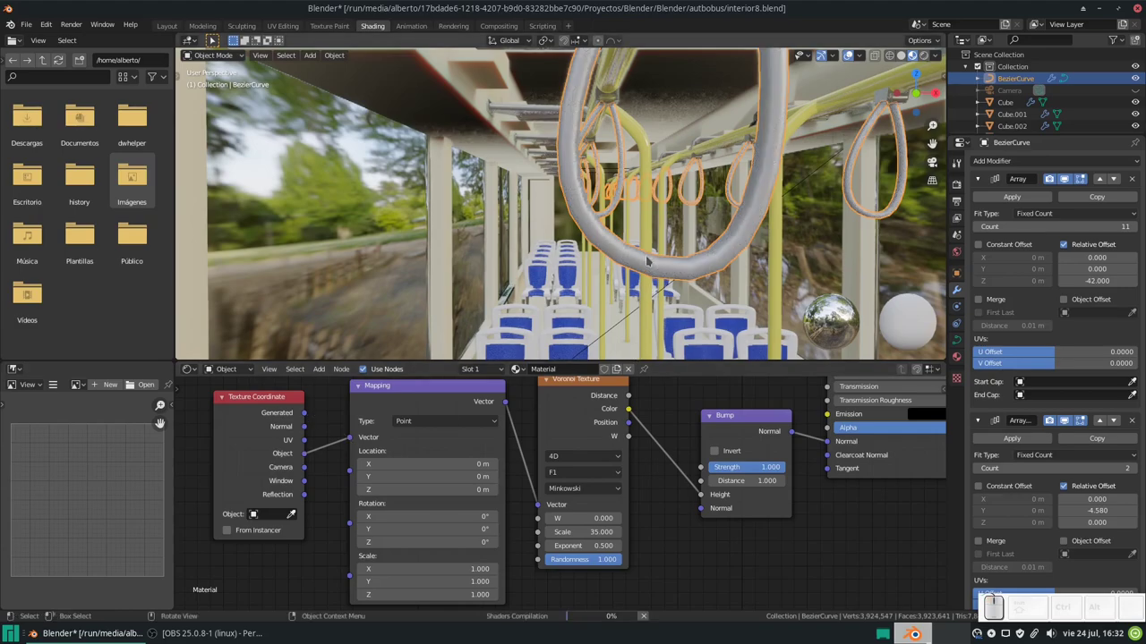
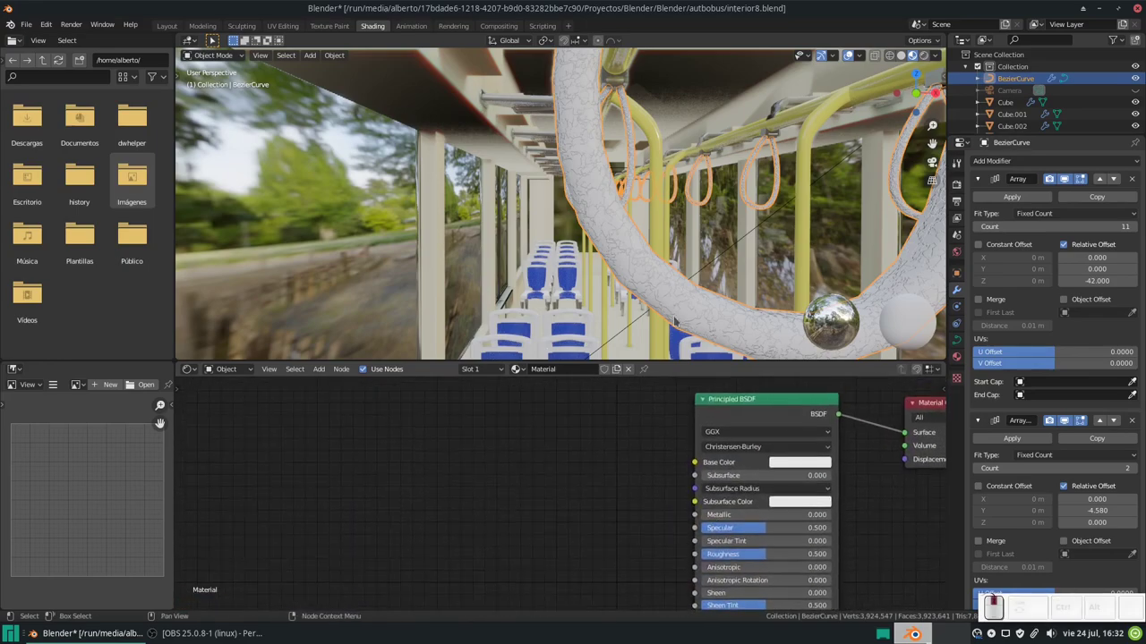
# Step: Add a ColorRamp with dark brown and orange stops and wire its colour to the shader's Base Color
pyautogui.press('shift+a')
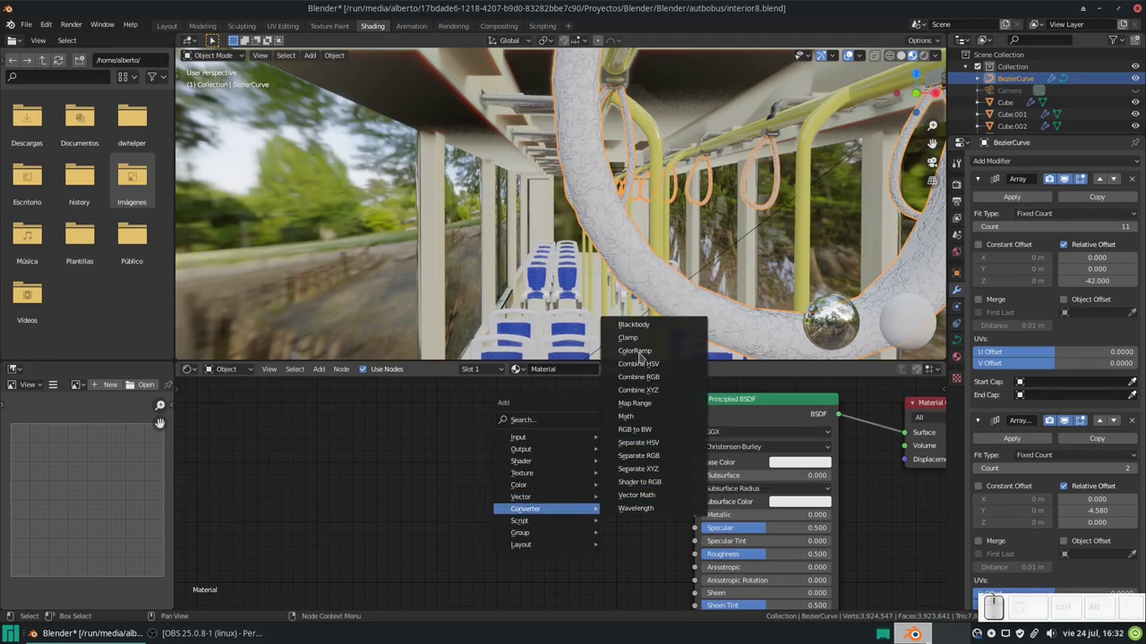
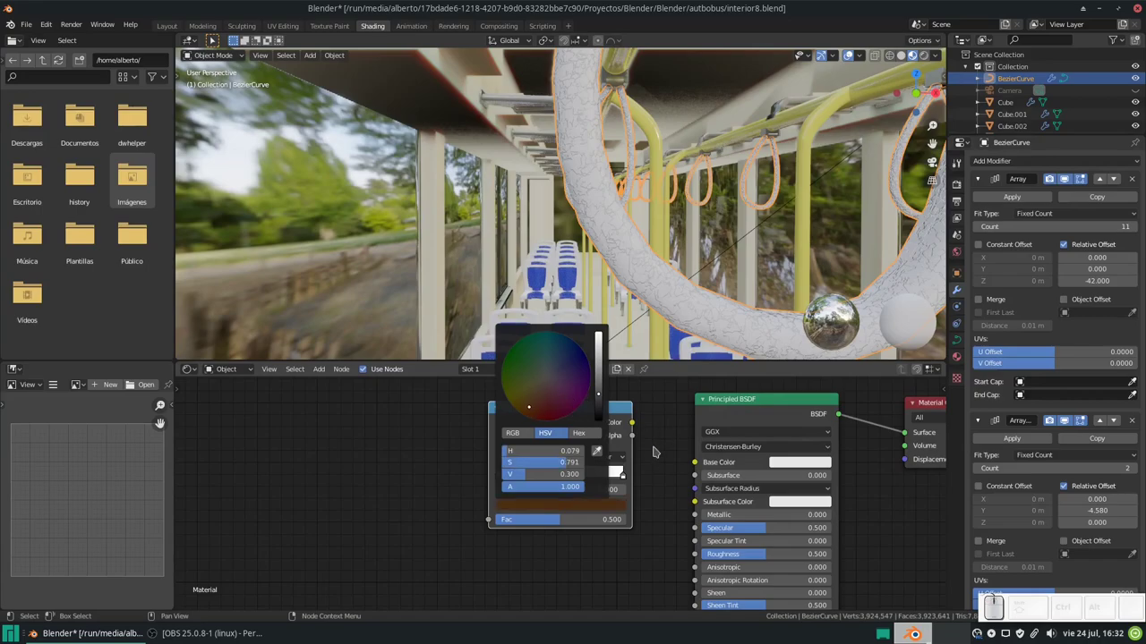
pyautogui.click(507, 460)
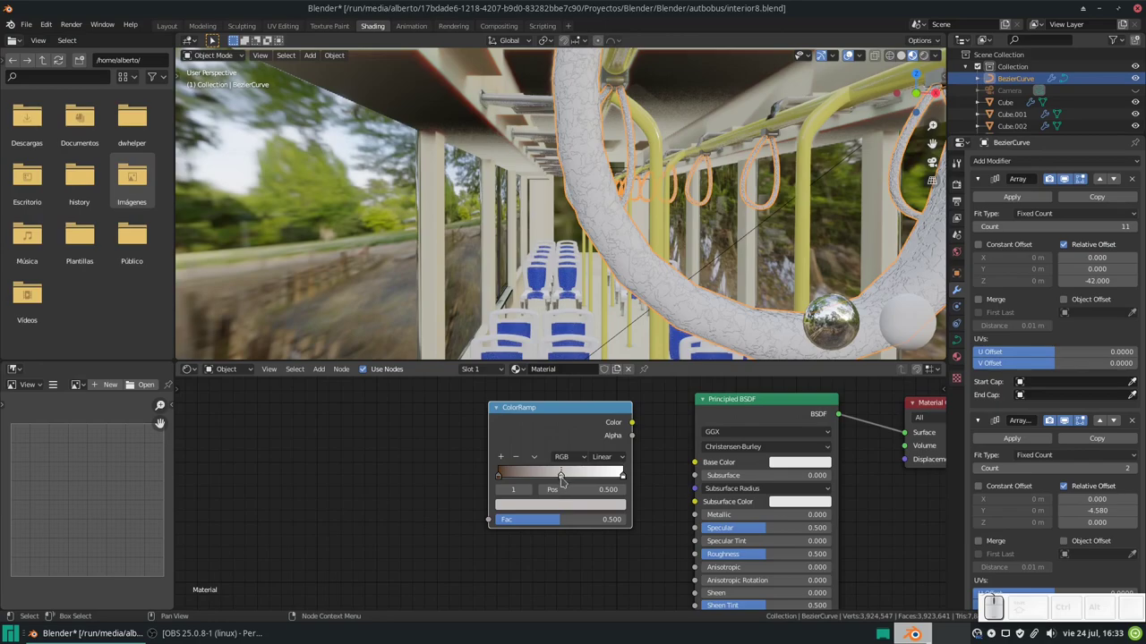
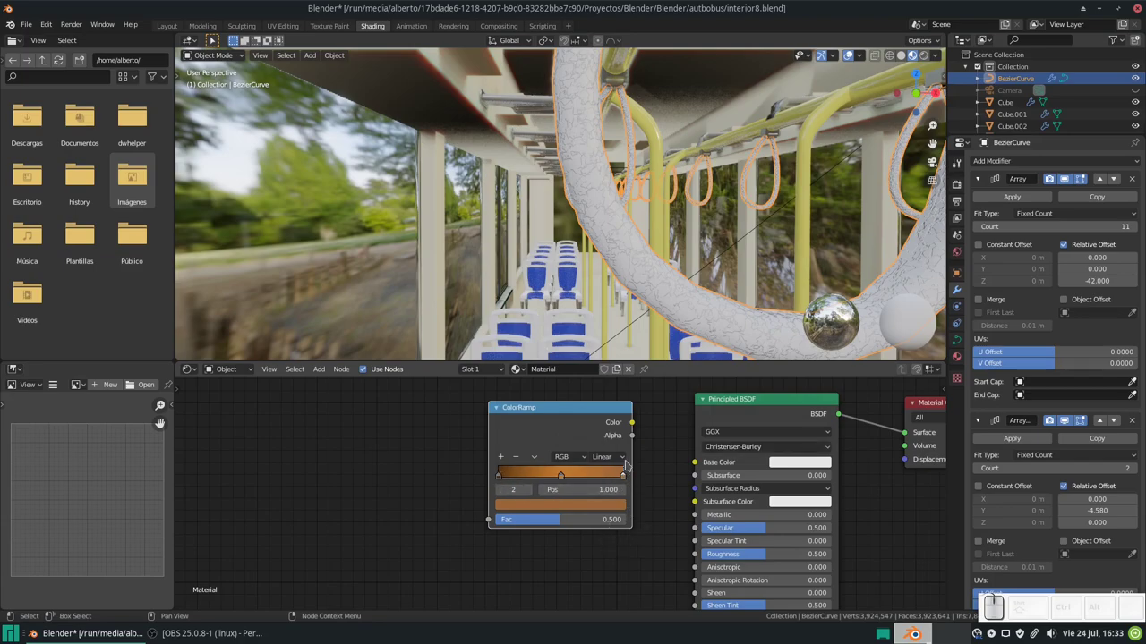
pyautogui.click(622, 474)
pyautogui.click(623, 490)
pyautogui.scroll(-3)
pyautogui.scroll(-3)
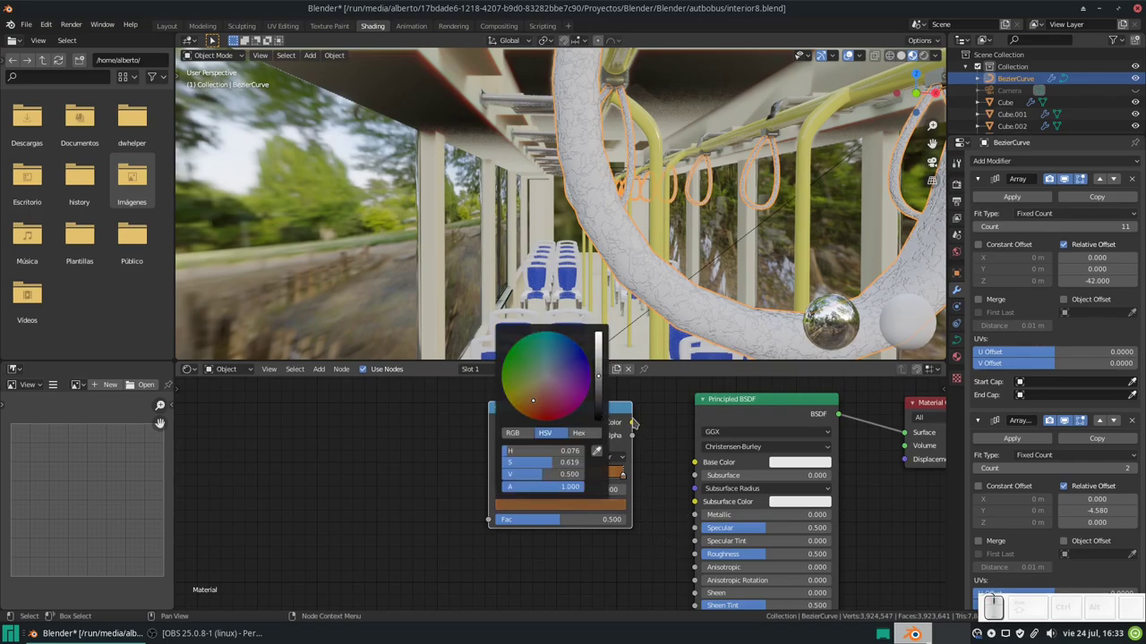
pyautogui.moveTo(637, 420); pyautogui.dragTo(663, 448)
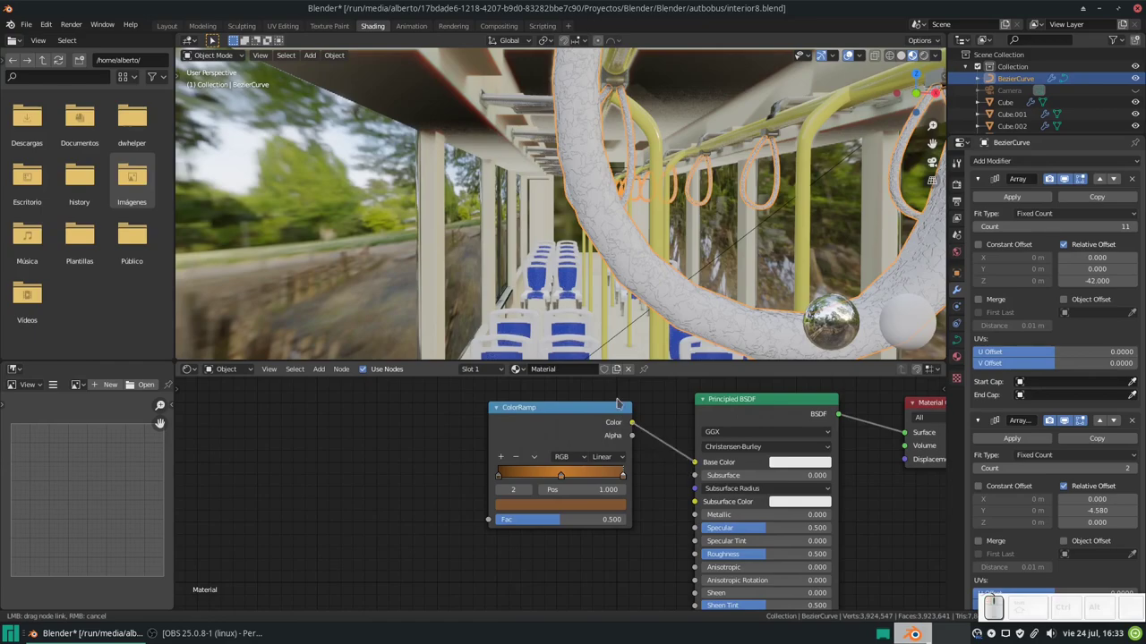
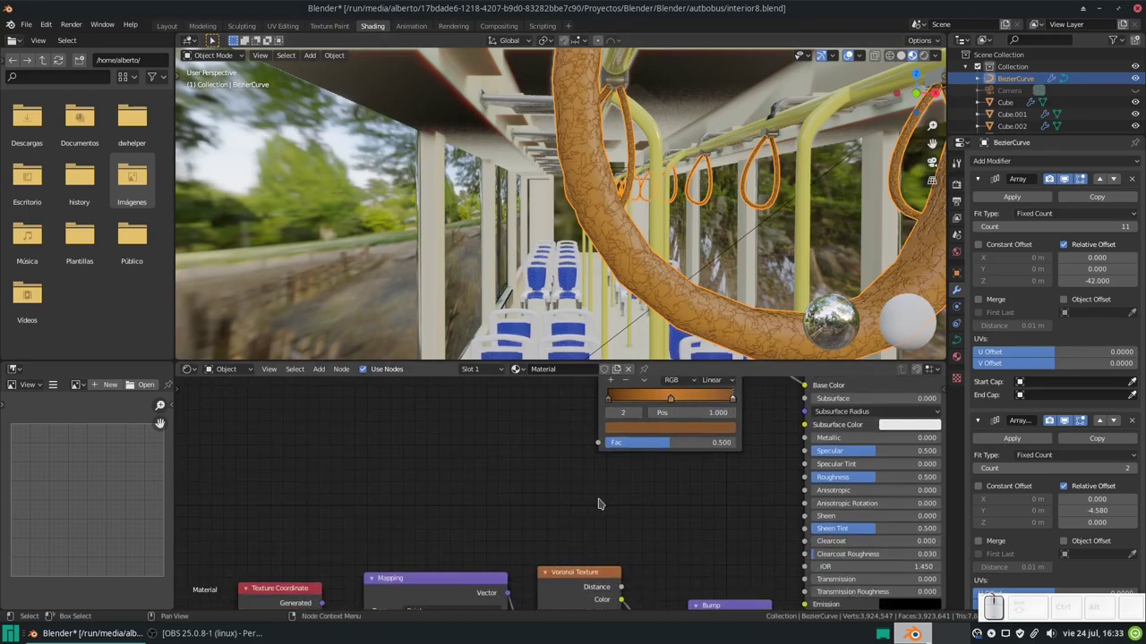
# Step: Wire Voronoi Color into the ColorRamp Fac, move the stop to 0.773 and bring the Bump node into view
pyautogui.scroll(-3)
pyautogui.click(566, 551)
pyautogui.click(484, 557)
pyautogui.click(377, 566)
pyautogui.click(578, 553)
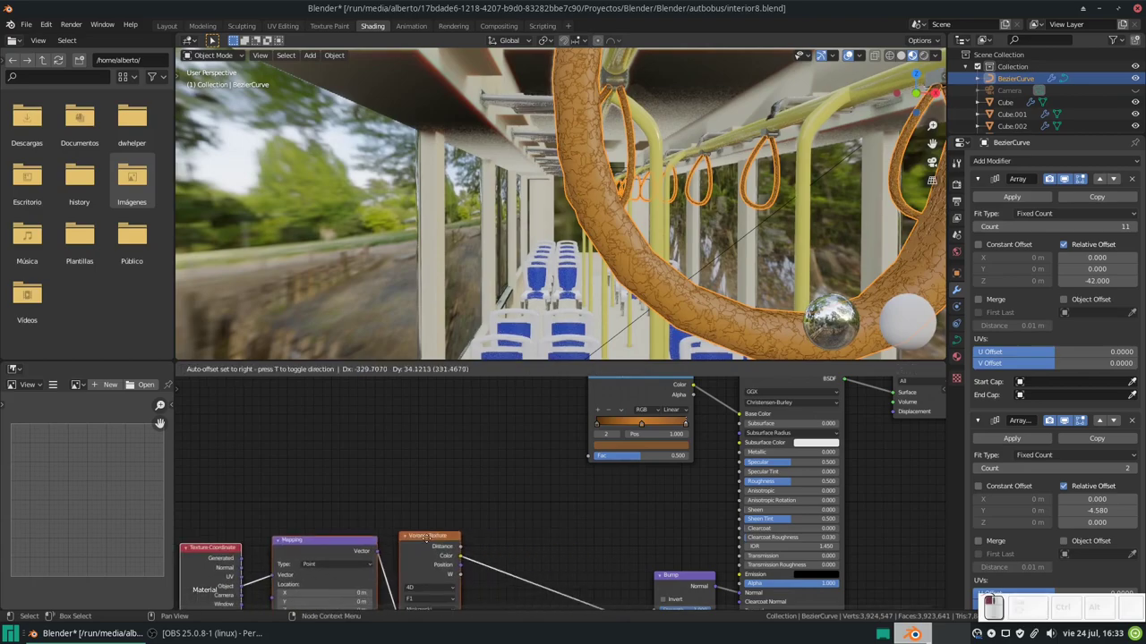
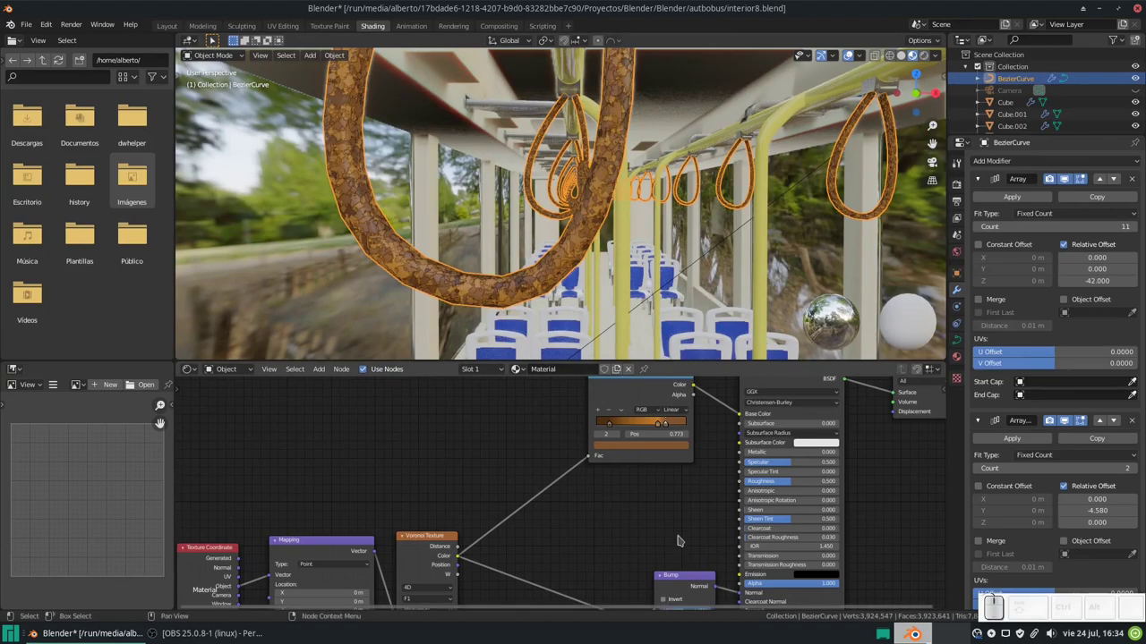
pyautogui.middleClick(668, 506)
pyautogui.scroll(3)
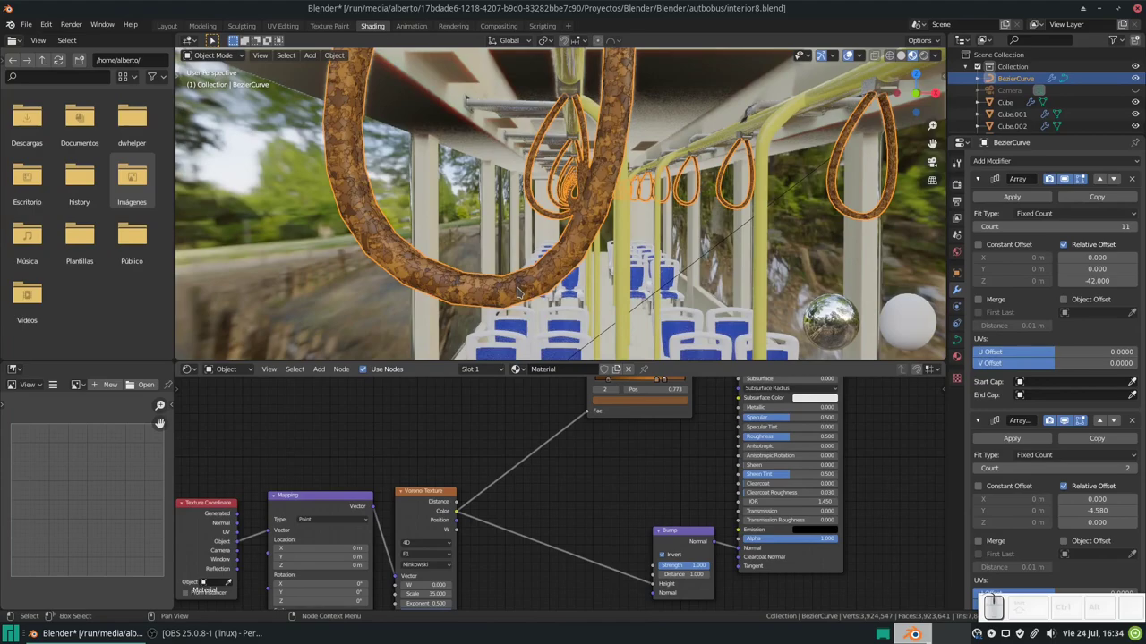
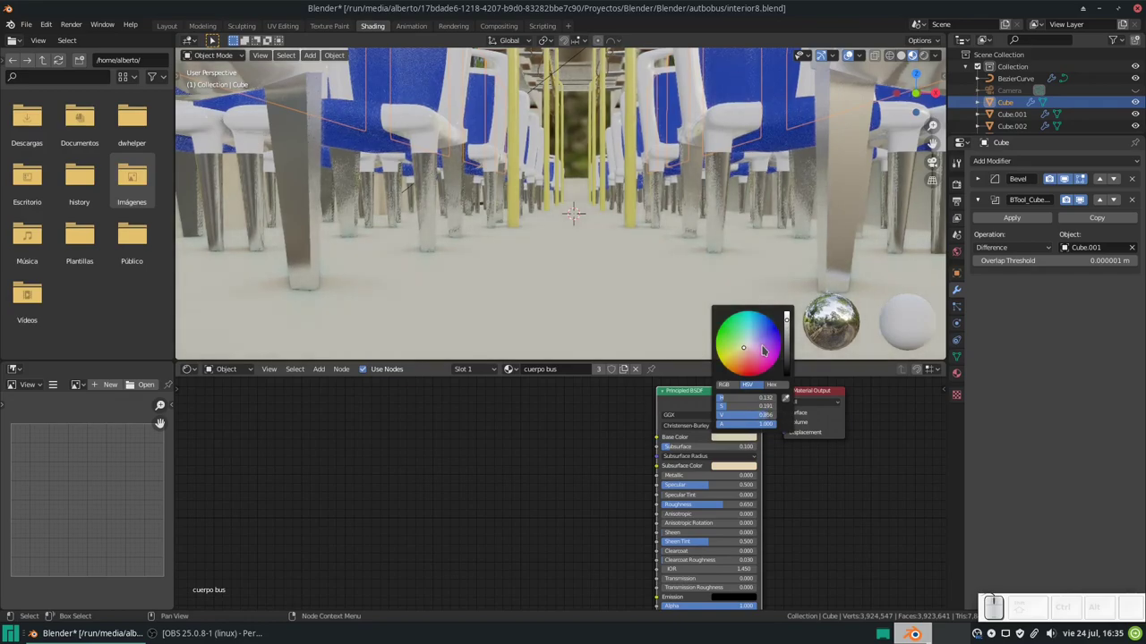
# Step: Undo to close the bus body's base colour picker
pyautogui.press('ctrl+z')
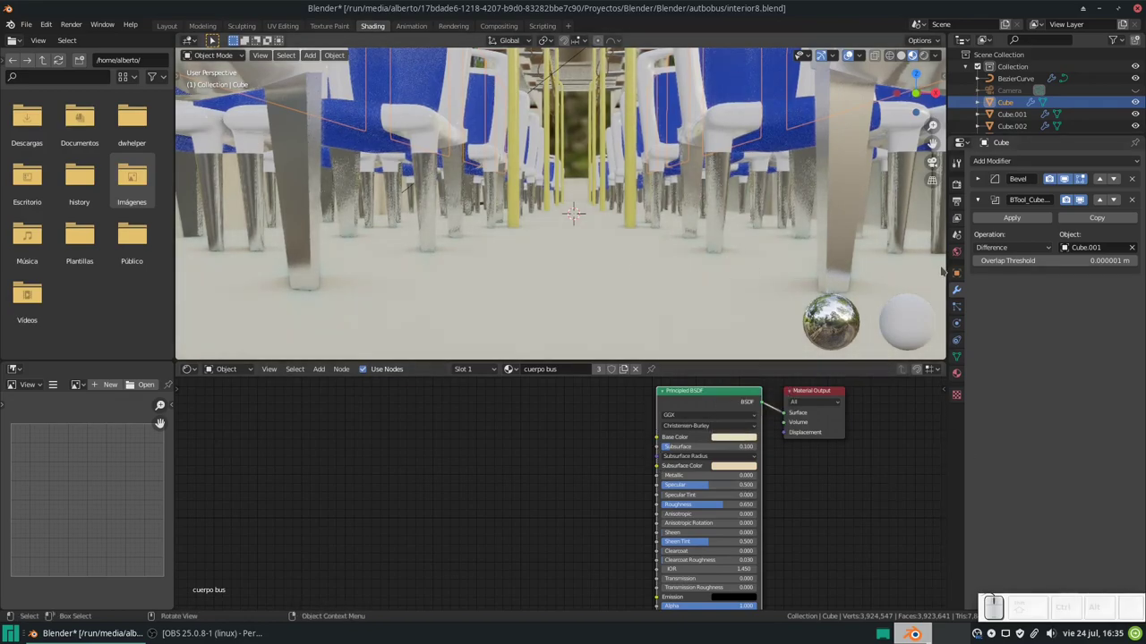
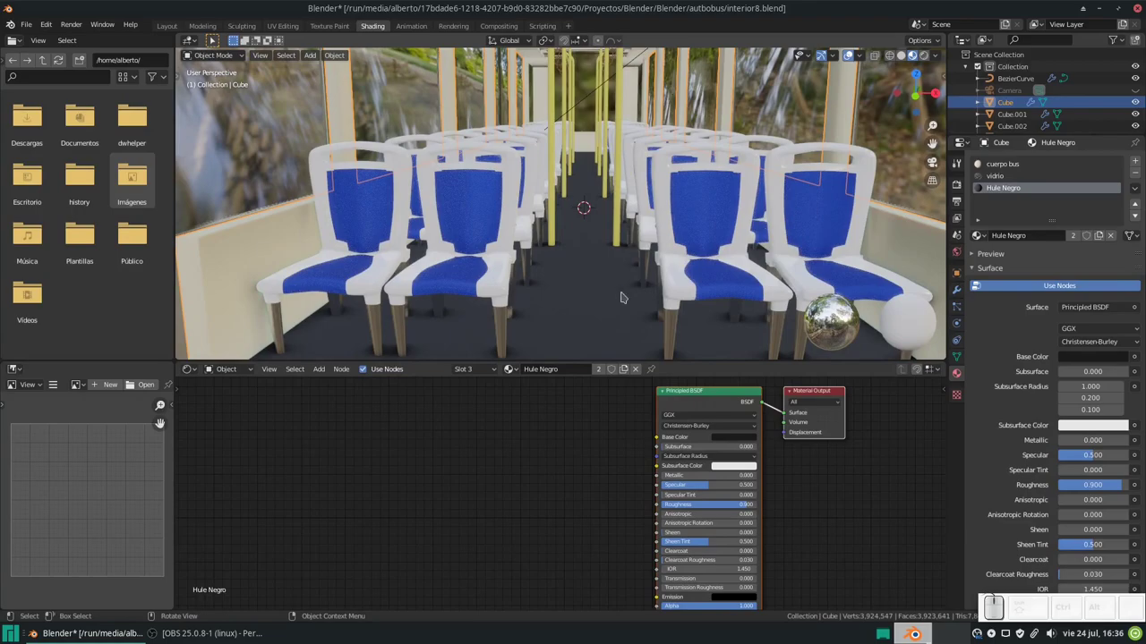
# Step: Add Bump and Wave Texture nodes, feeding wave colour to bump height and bump normal to the shader
pyautogui.moveTo(623, 280); pyautogui.dragTo(639, 214)
pyautogui.middleClick(639, 215)
pyautogui.click(639, 215)
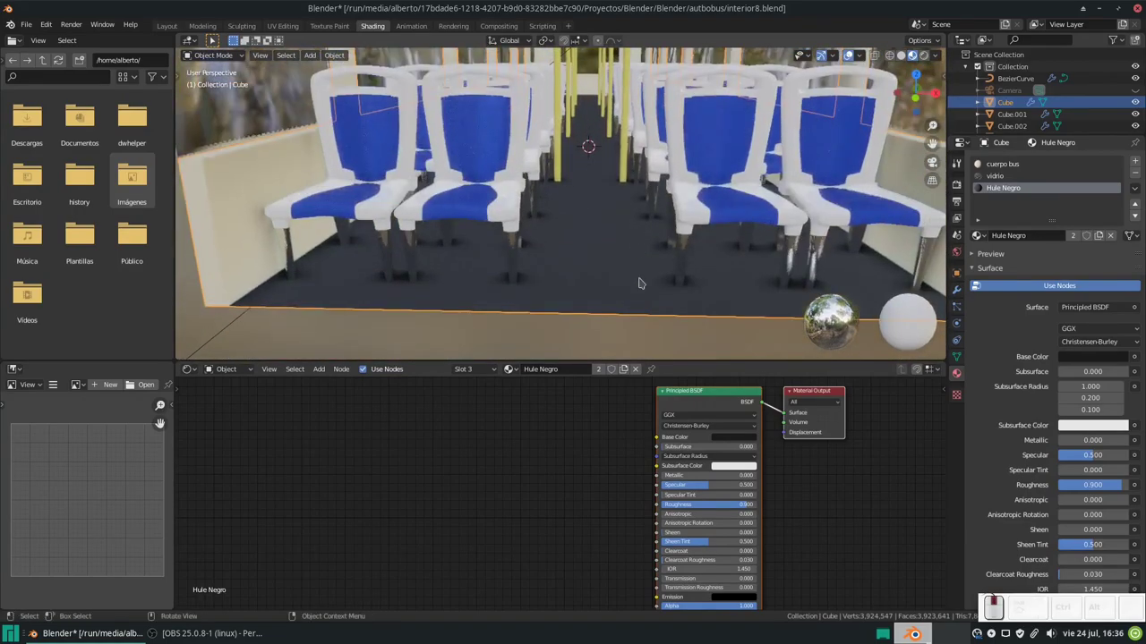
pyautogui.rightClick(696, 390)
pyautogui.middleClick(627, 441)
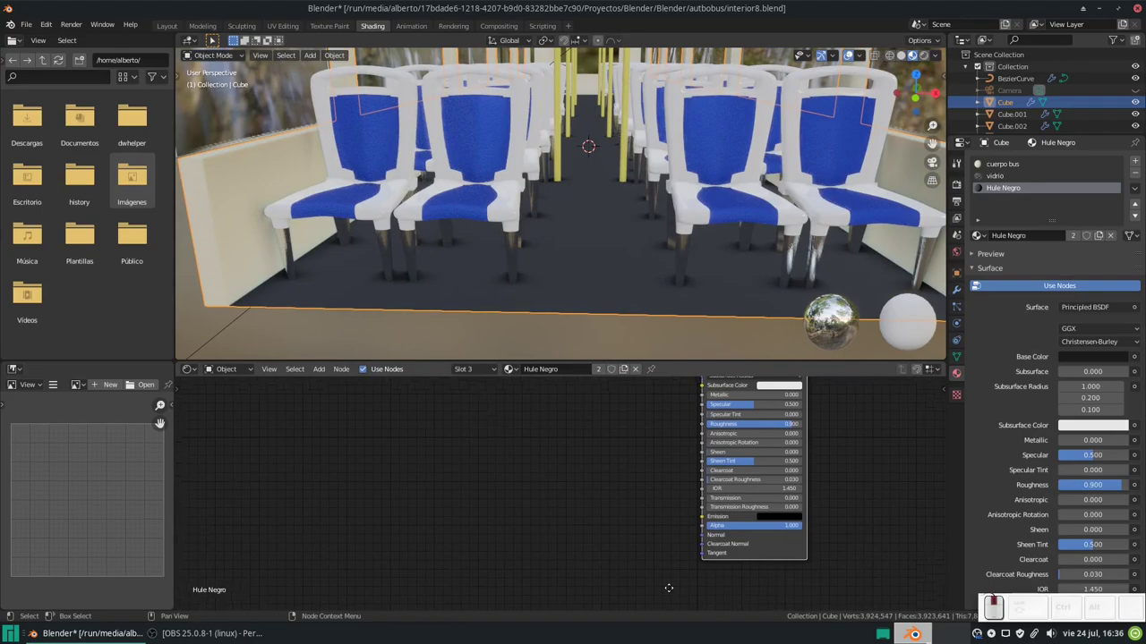
pyautogui.press('shift+a')
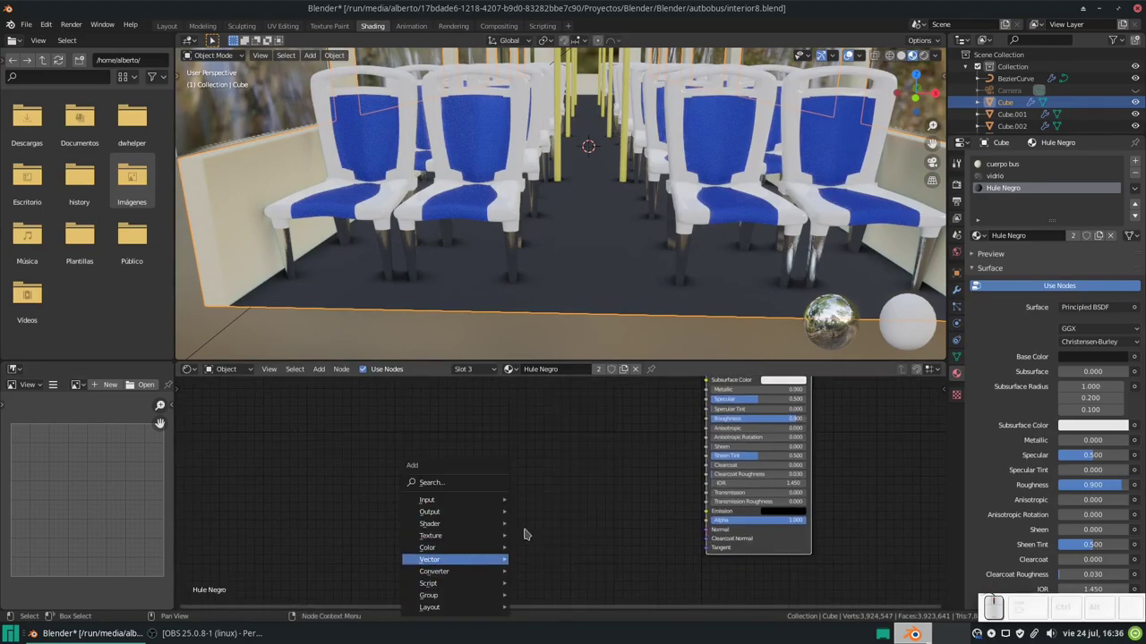
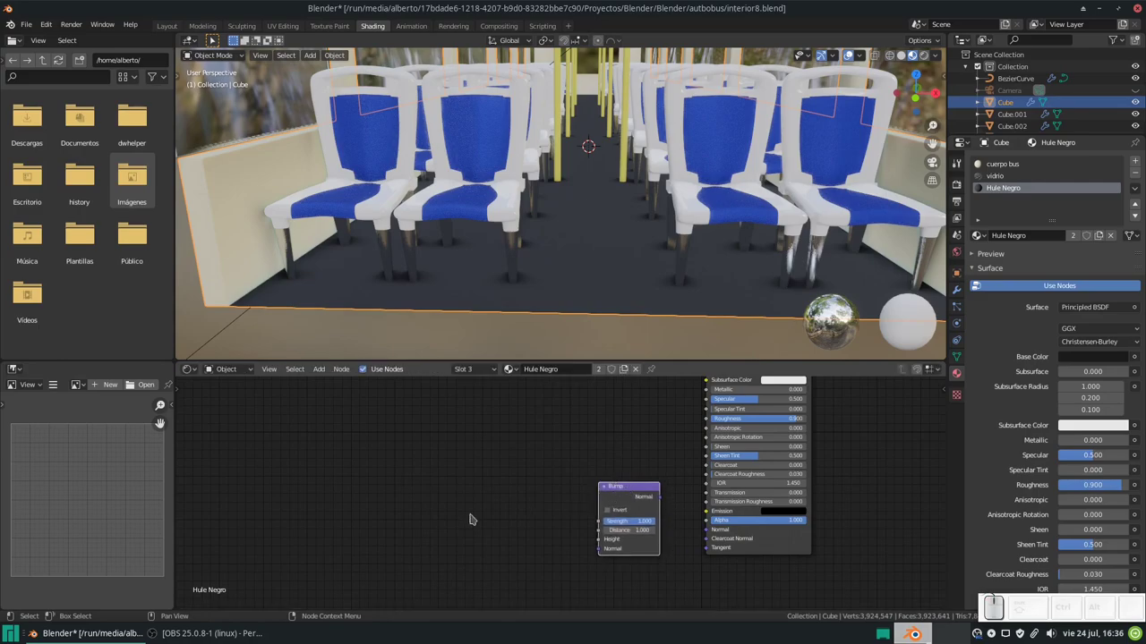
pyautogui.press('shift+a')
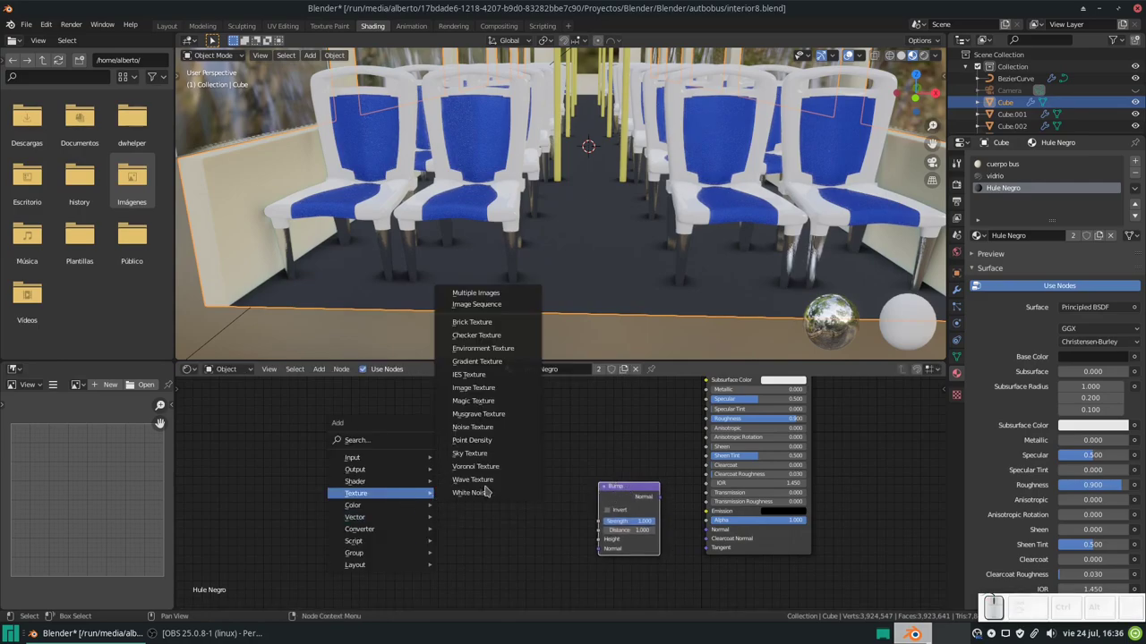
pyautogui.click(493, 481)
pyautogui.moveTo(492, 462); pyautogui.dragTo(655, 508)
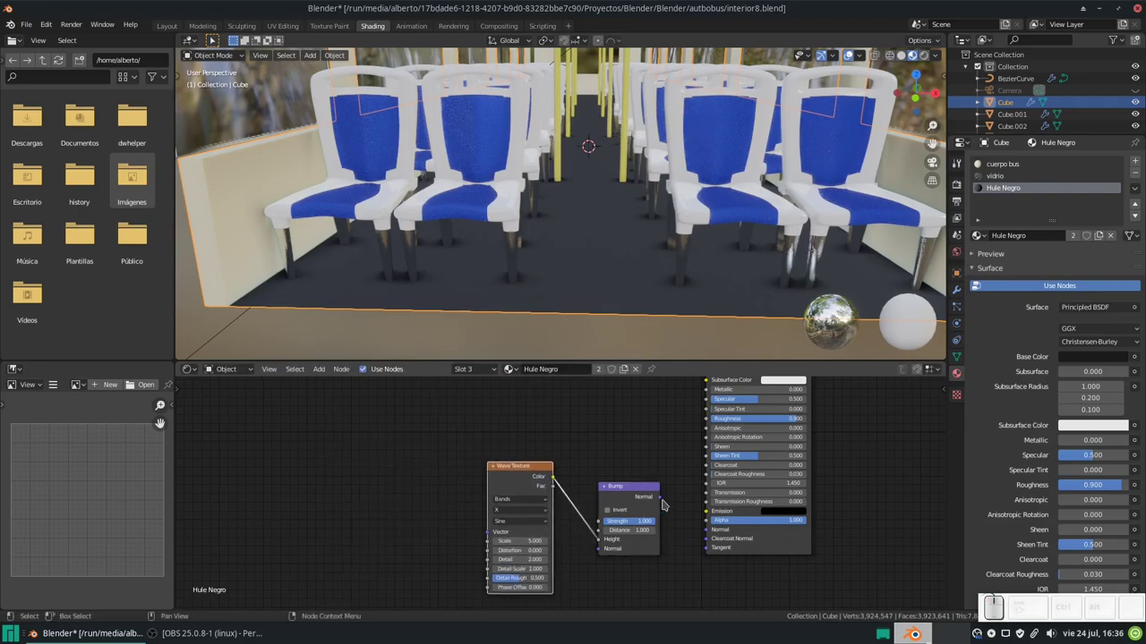
pyautogui.moveTo(665, 499); pyautogui.dragTo(664, 421)
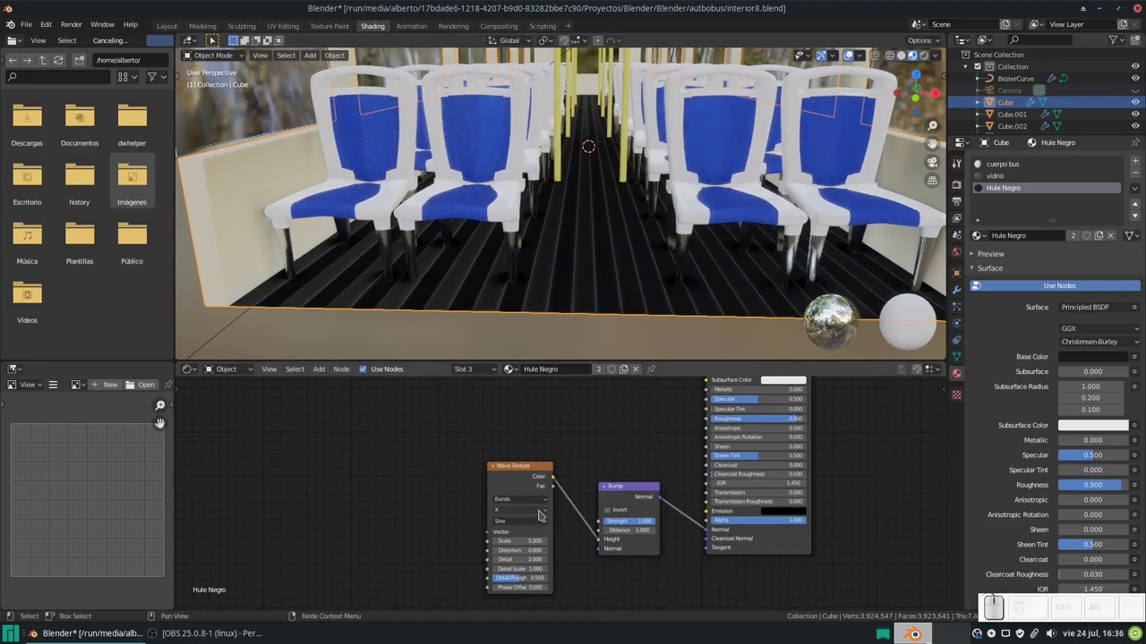
# Step: Try the wave direction along Y, then switch it back to X
pyautogui.click(540, 512)
pyautogui.click(527, 509)
pyautogui.moveTo(516, 529); pyautogui.dragTo(560, 285)
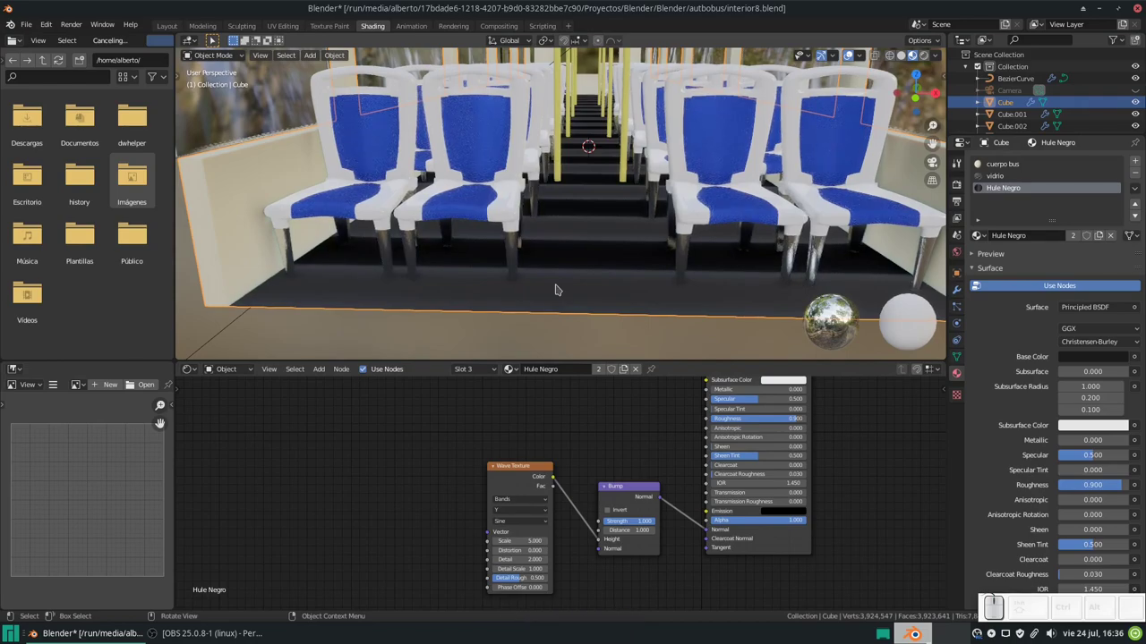
pyautogui.click(517, 507)
pyautogui.click(516, 521)
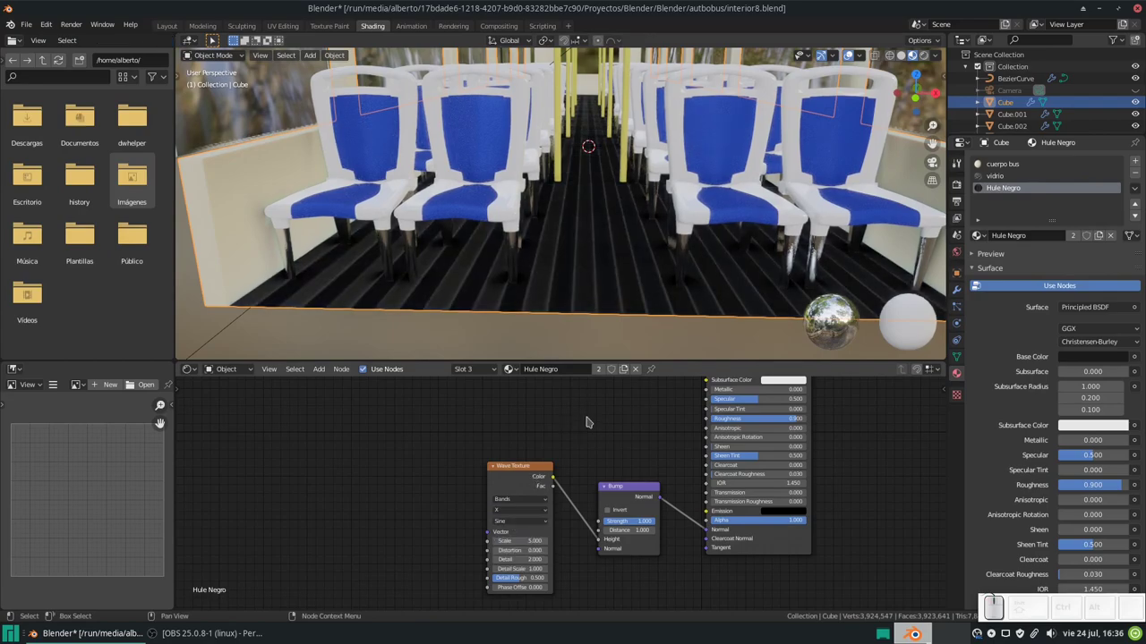
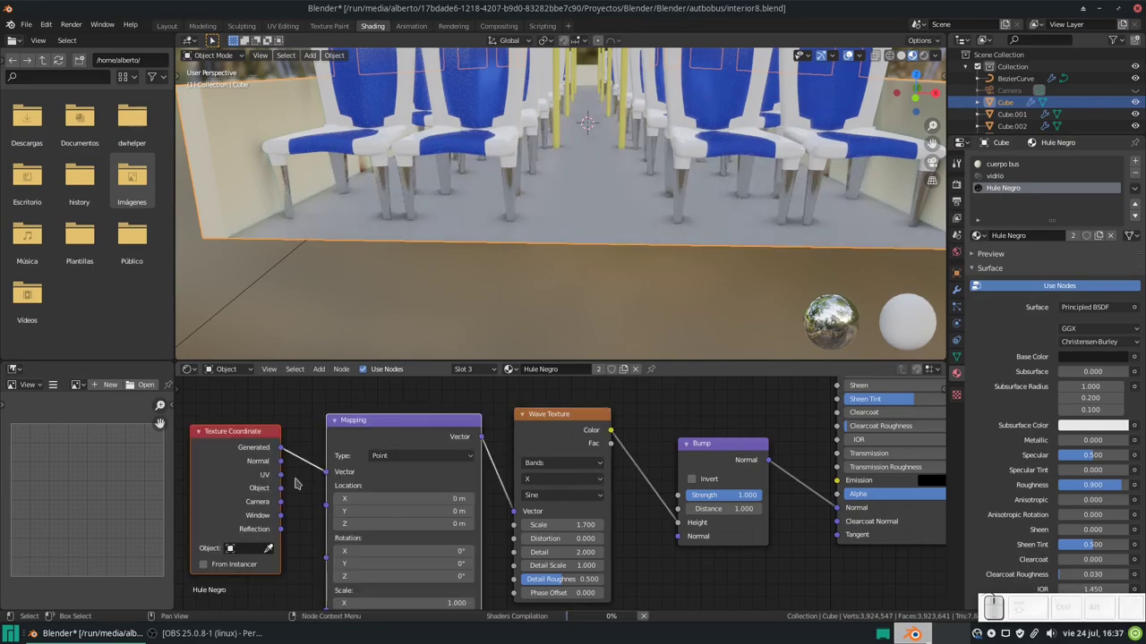
# Step: Feed the Mapping node from object coordinates and bring the node chain into view
pyautogui.moveTo(279, 487); pyautogui.dragTo(629, 190)
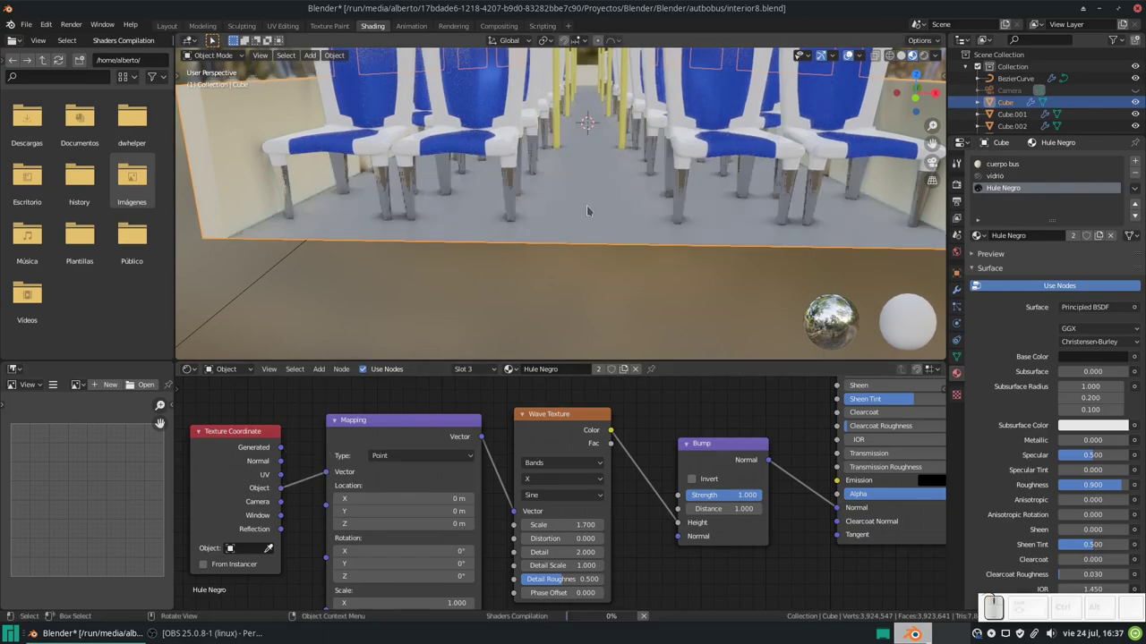
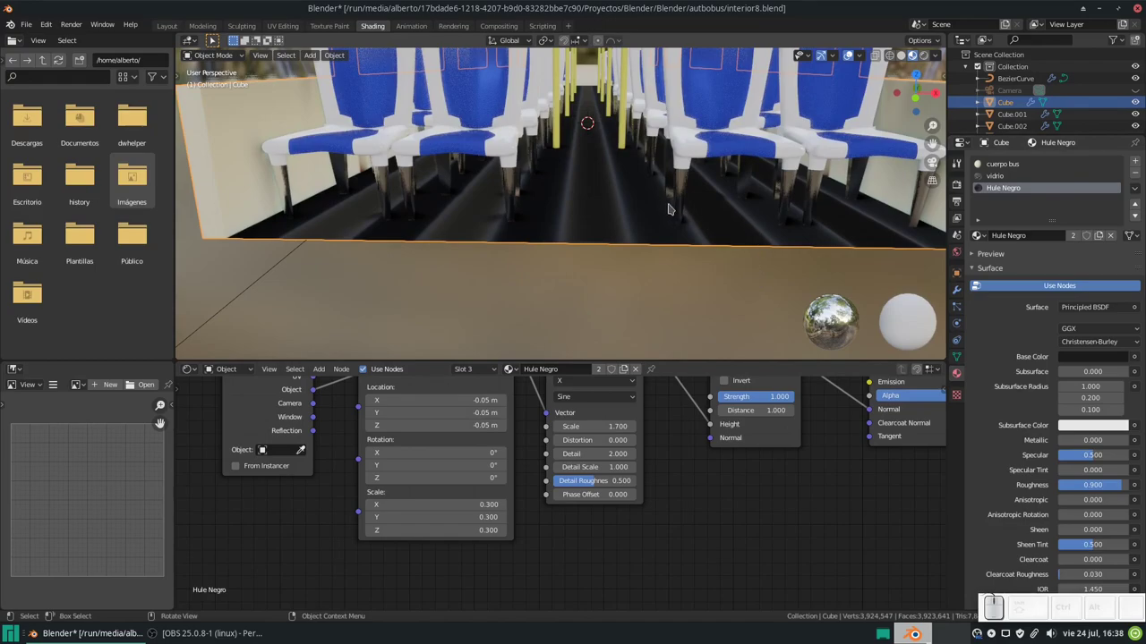
pyautogui.moveTo(810, 420); pyautogui.dragTo(684, 470)
pyautogui.scroll(-3)
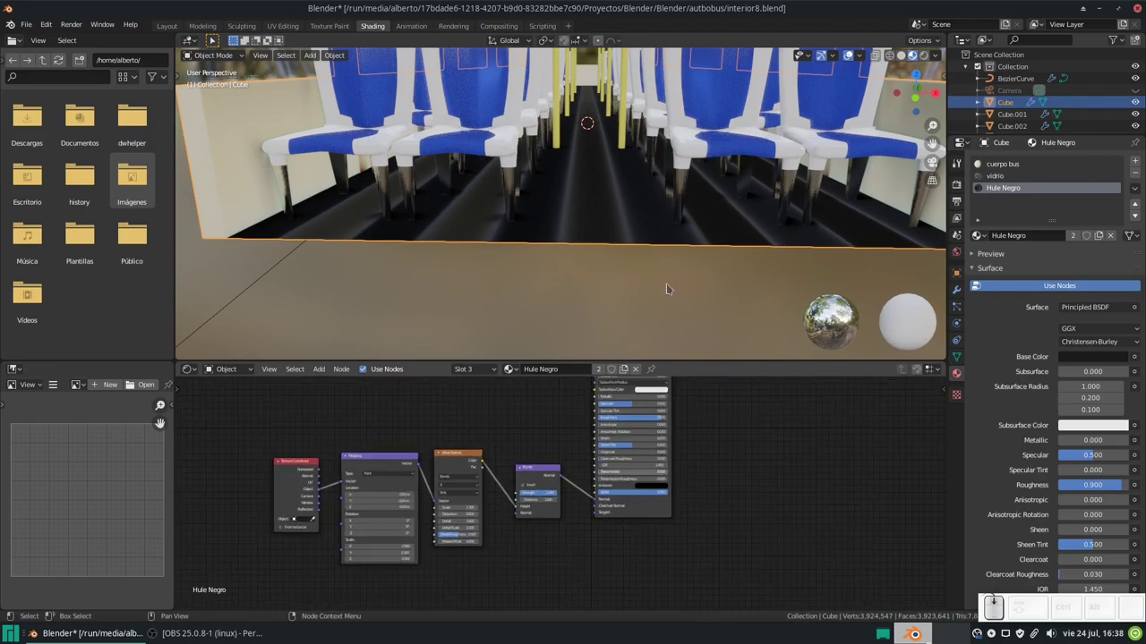
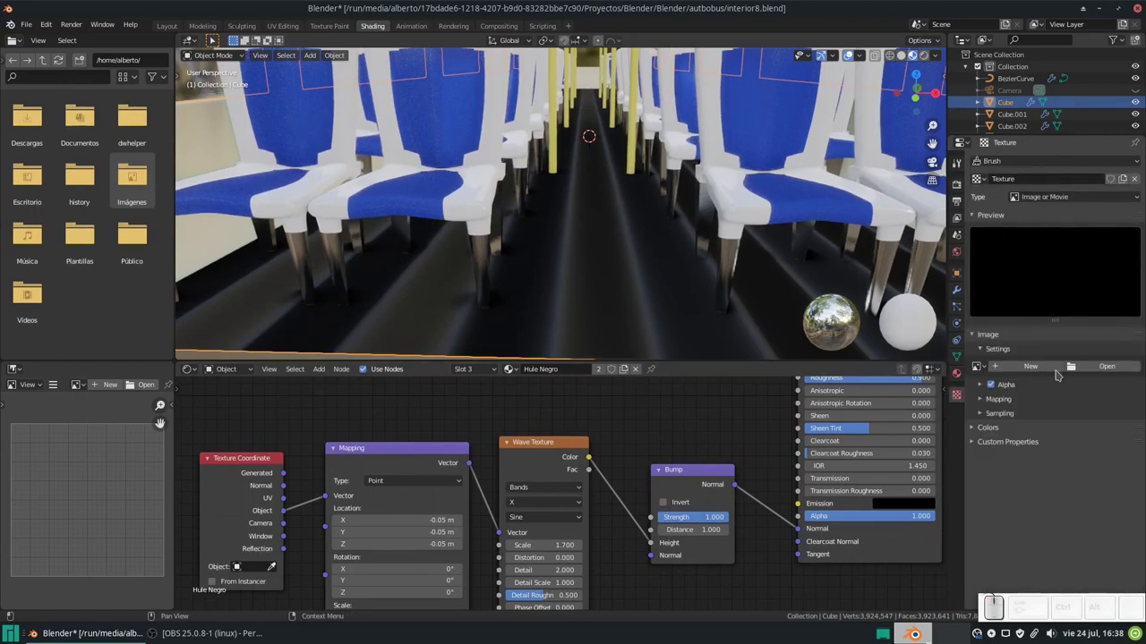
# Step: Set a Wood texture, try Saw then Tri band basis, then remove the texture entirely
pyautogui.click(1053, 195)
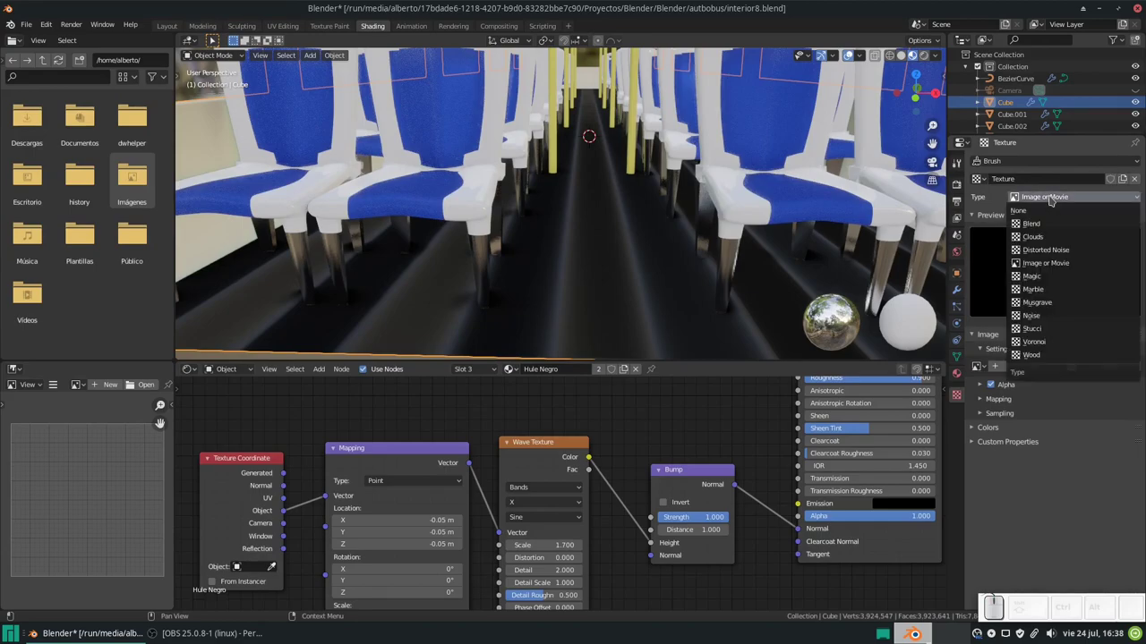
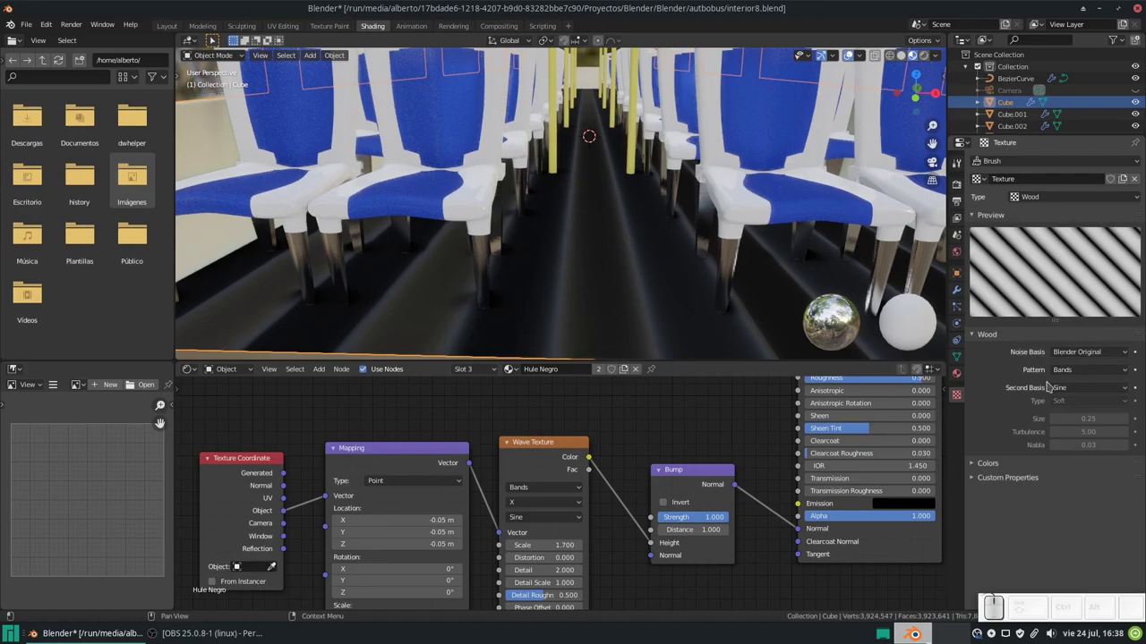
pyautogui.click(1073, 389)
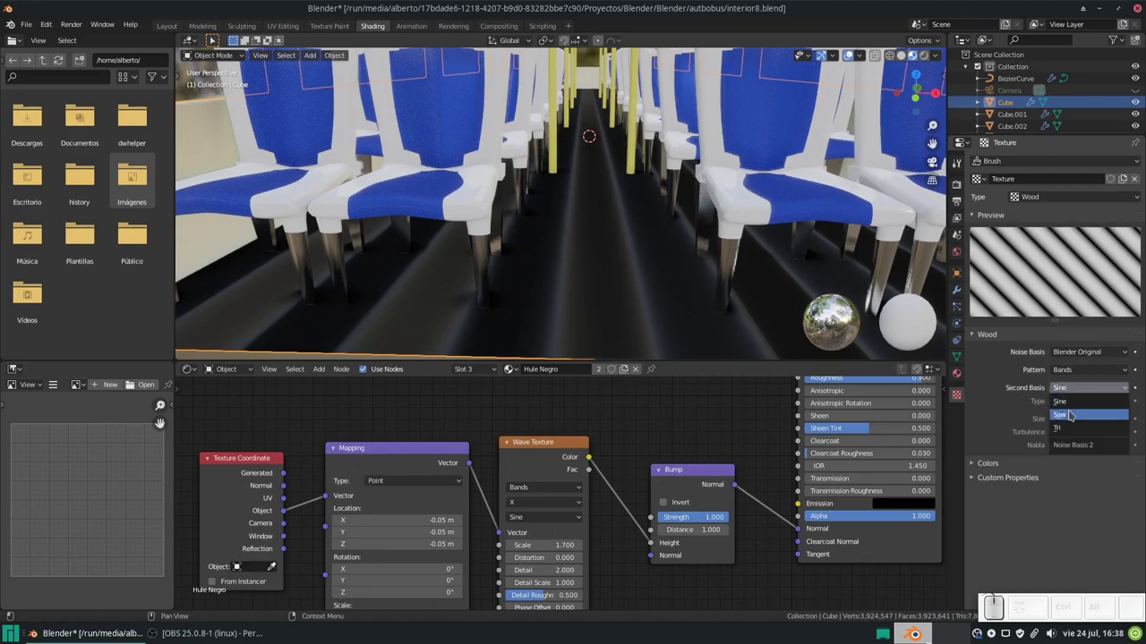
pyautogui.click(1073, 410)
pyautogui.click(1084, 385)
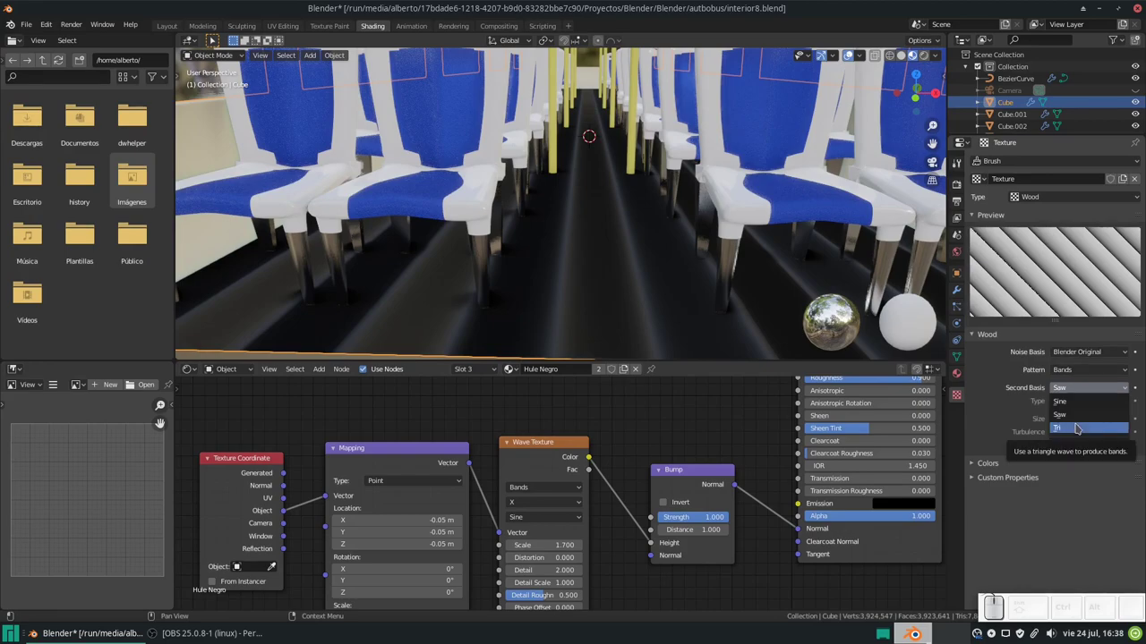
pyautogui.click(1079, 423)
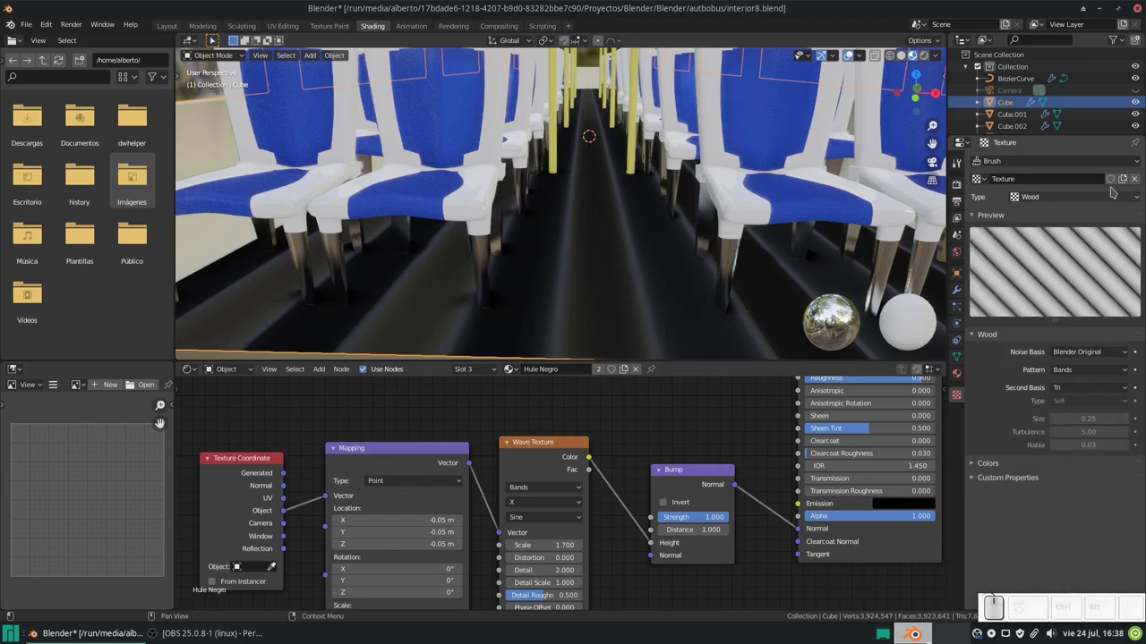
pyautogui.click(1141, 181)
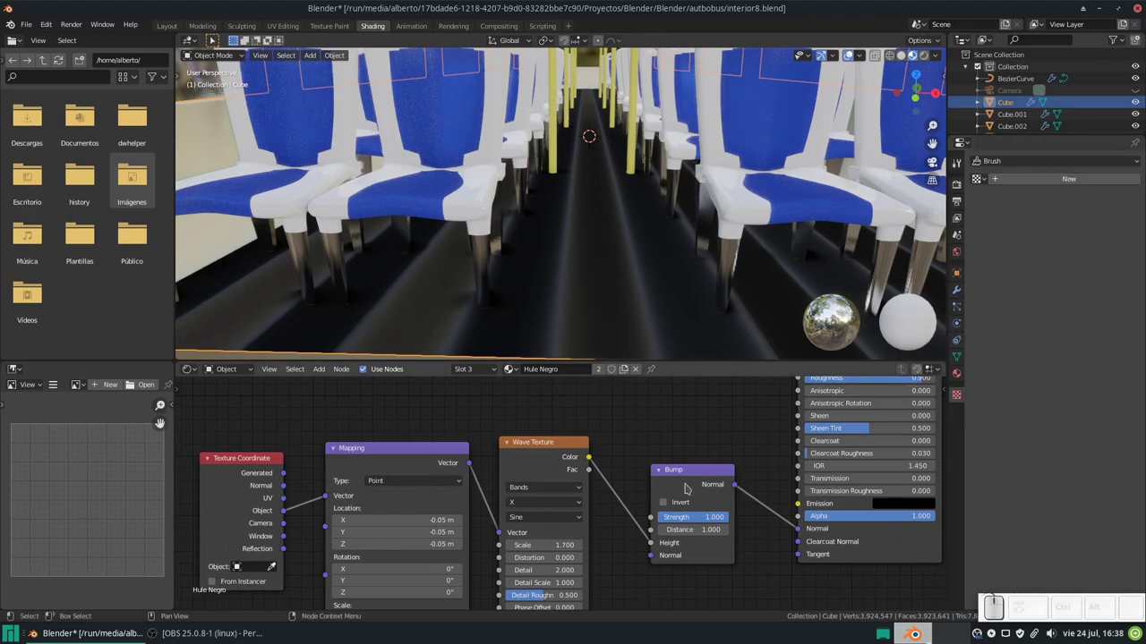
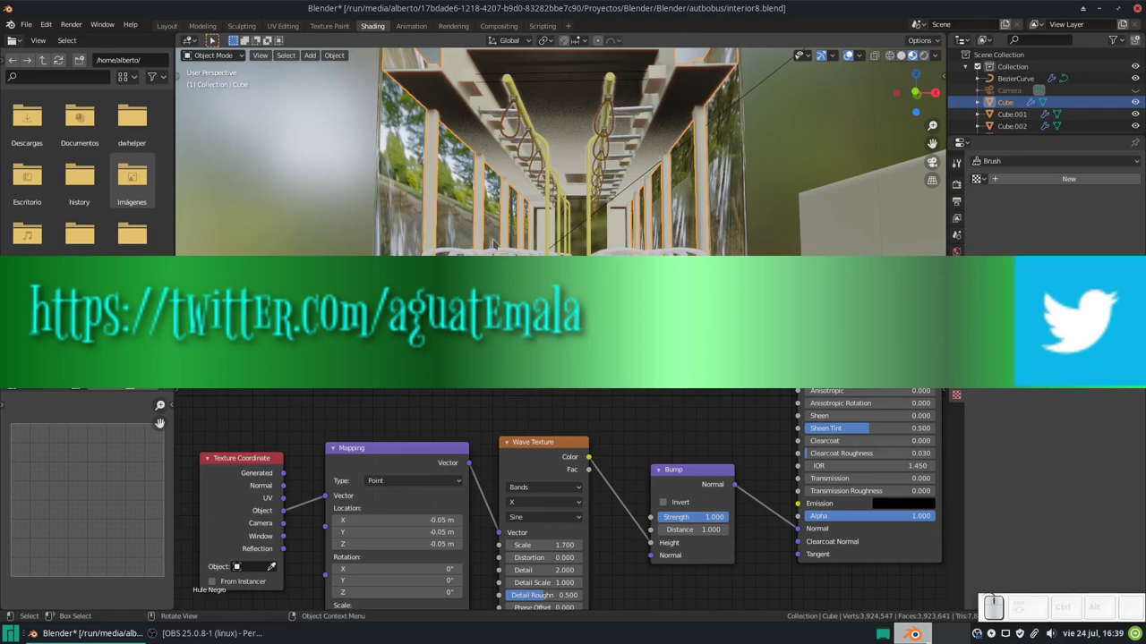
# Step: Delete the Sun lamp so the bus interior goes dark
pyautogui.scroll(3)
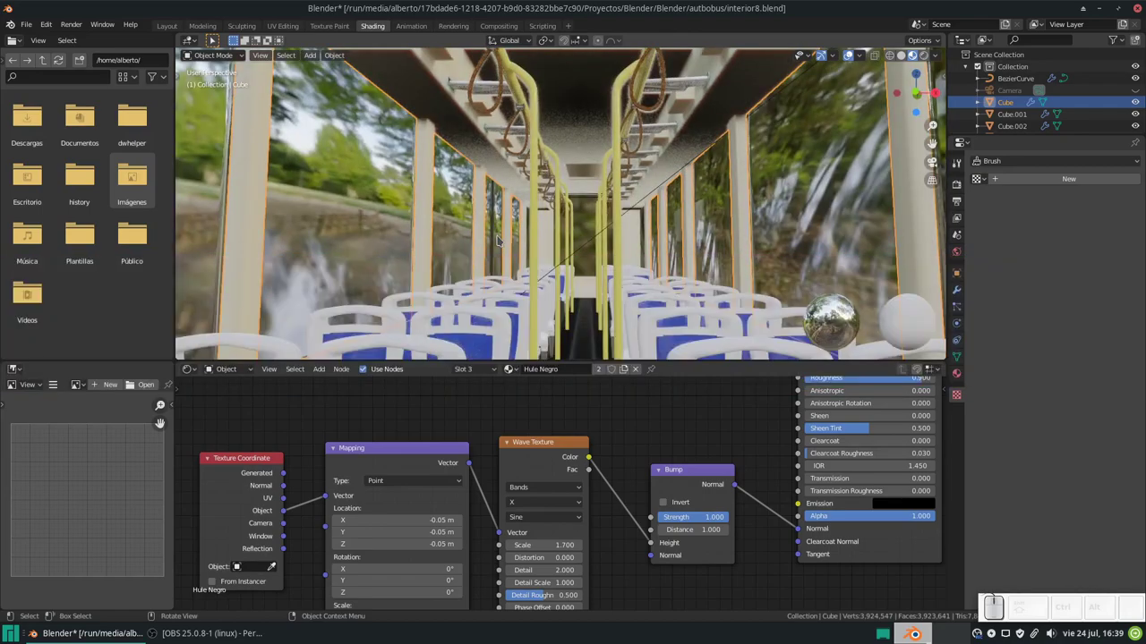
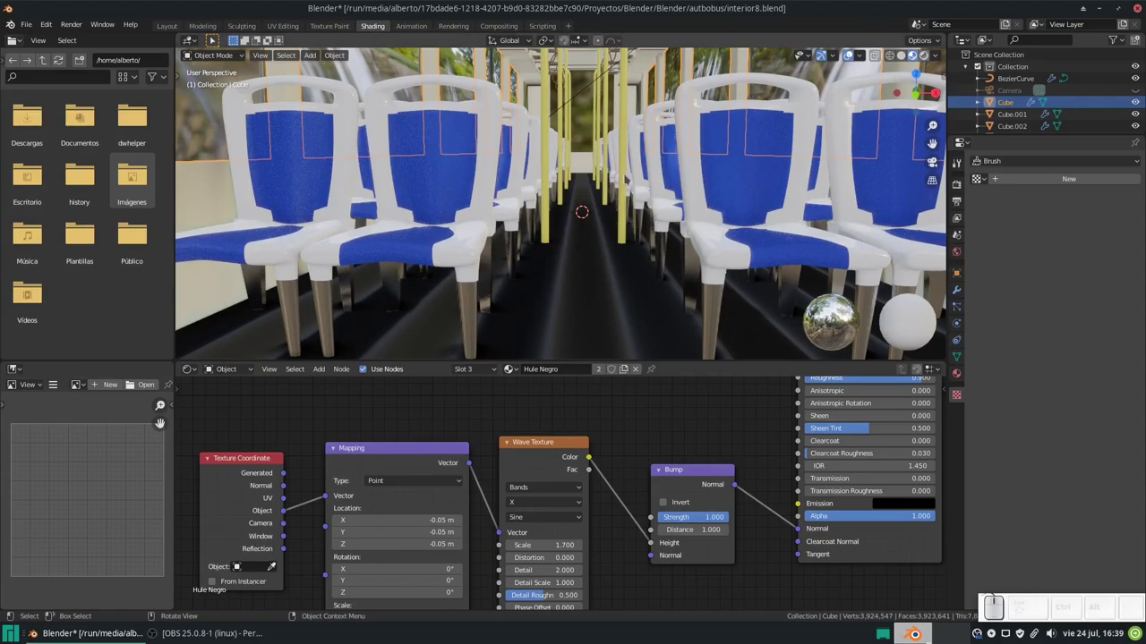
pyautogui.scroll(-3)
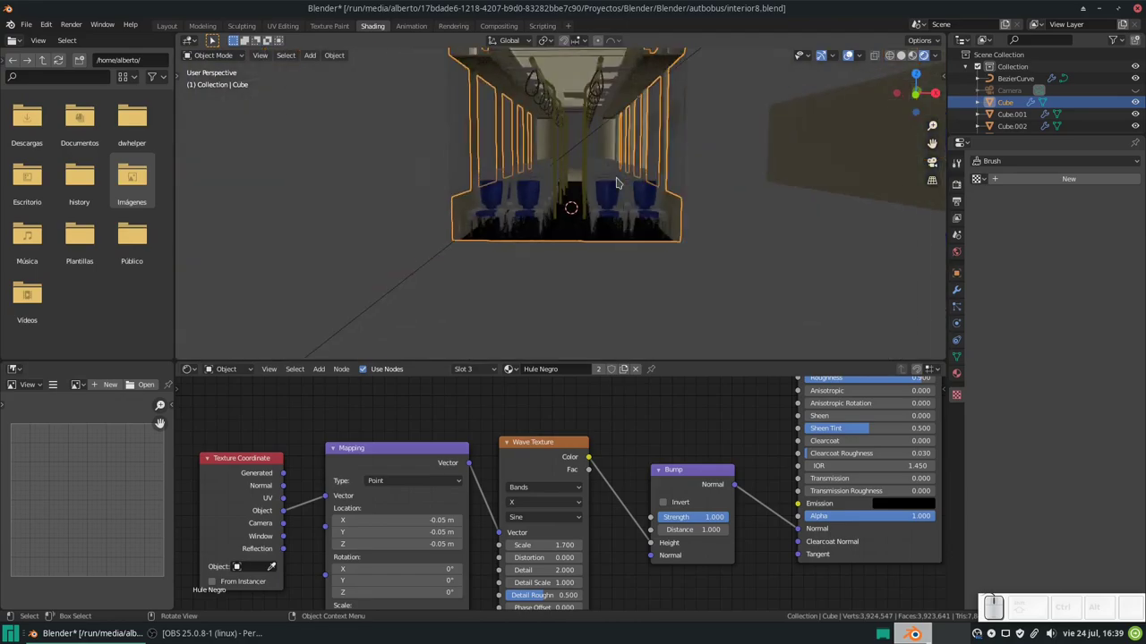
pyautogui.scroll(3)
pyautogui.moveTo(625, 174); pyautogui.dragTo(616, 195)
pyautogui.scroll(-3)
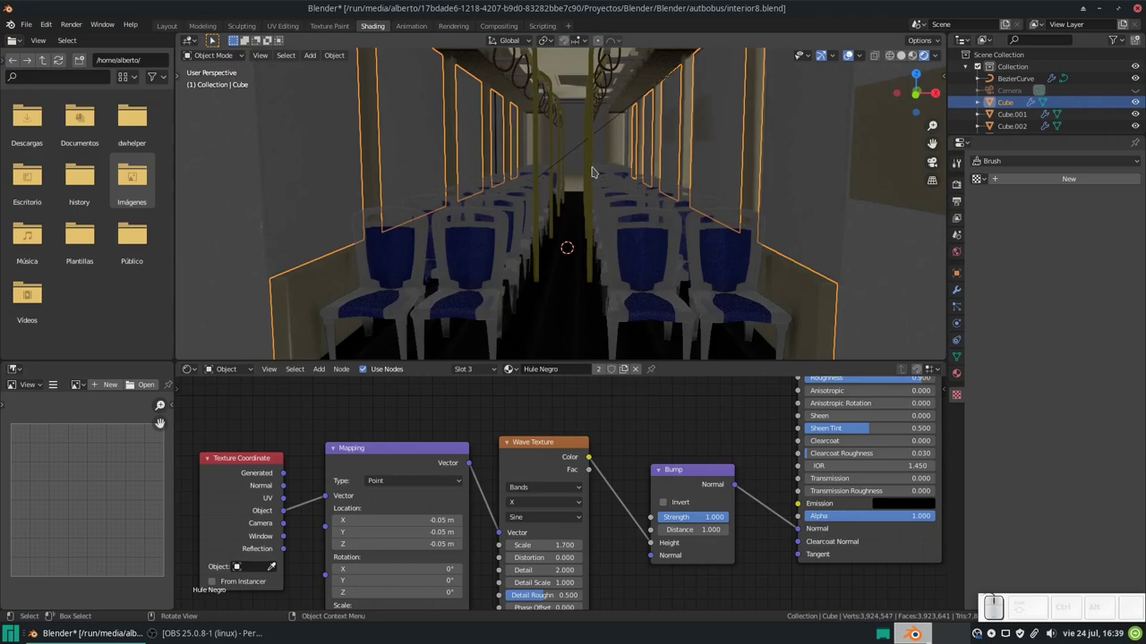
pyautogui.moveTo(595, 166); pyautogui.dragTo(603, 235)
pyautogui.middleClick(603, 223)
pyautogui.middleClick(632, 168)
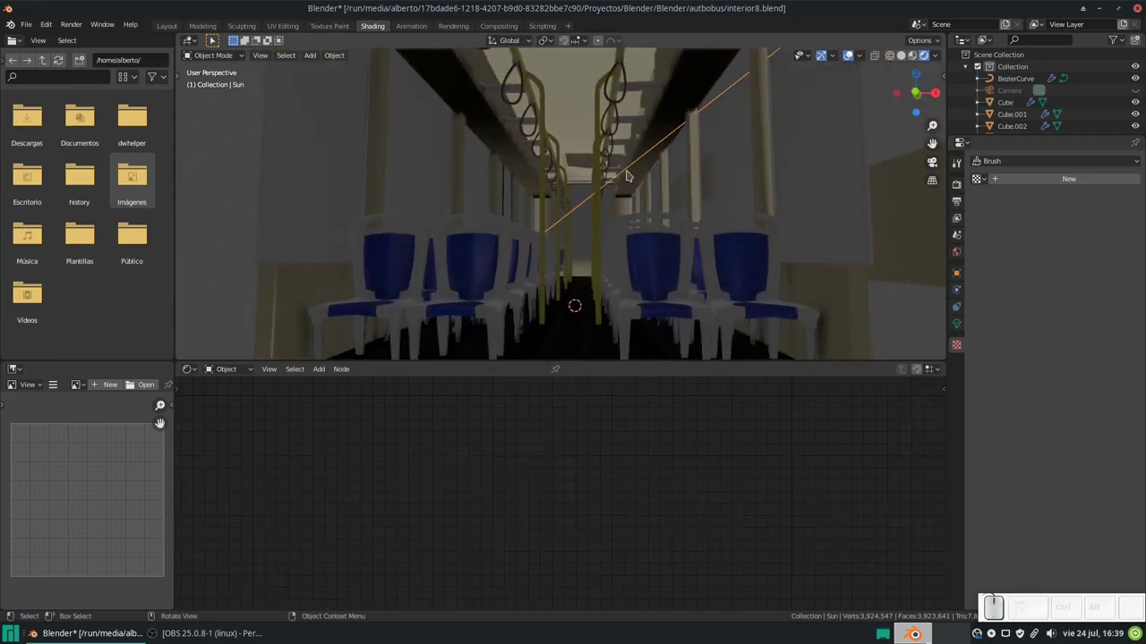
pyautogui.press('x')
pyautogui.click(630, 172)
# Step: Select the bus body and bring up the Eevee render engine settings with bloom and screen-space reflections on
pyautogui.moveTo(615, 173); pyautogui.dragTo(623, 205)
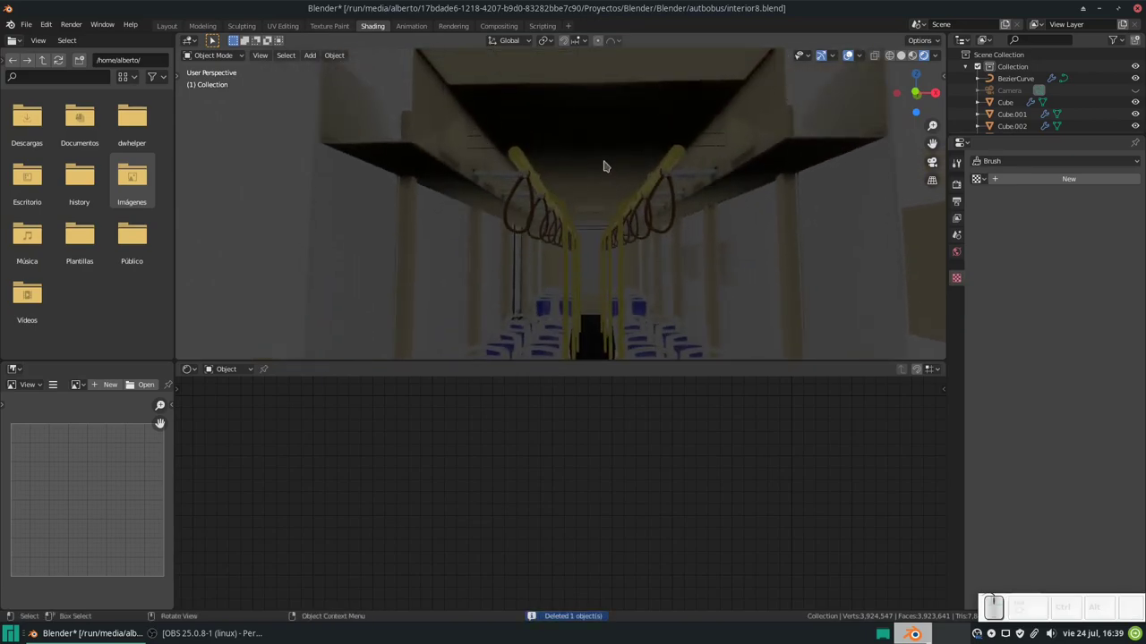
pyautogui.click(609, 161)
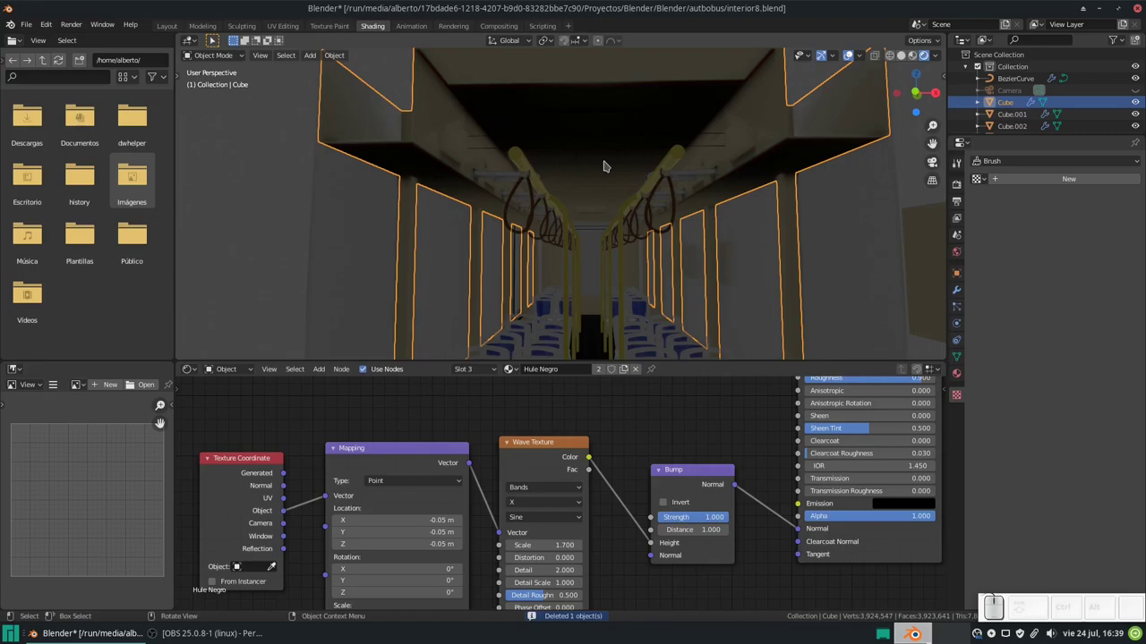
pyautogui.click(957, 183)
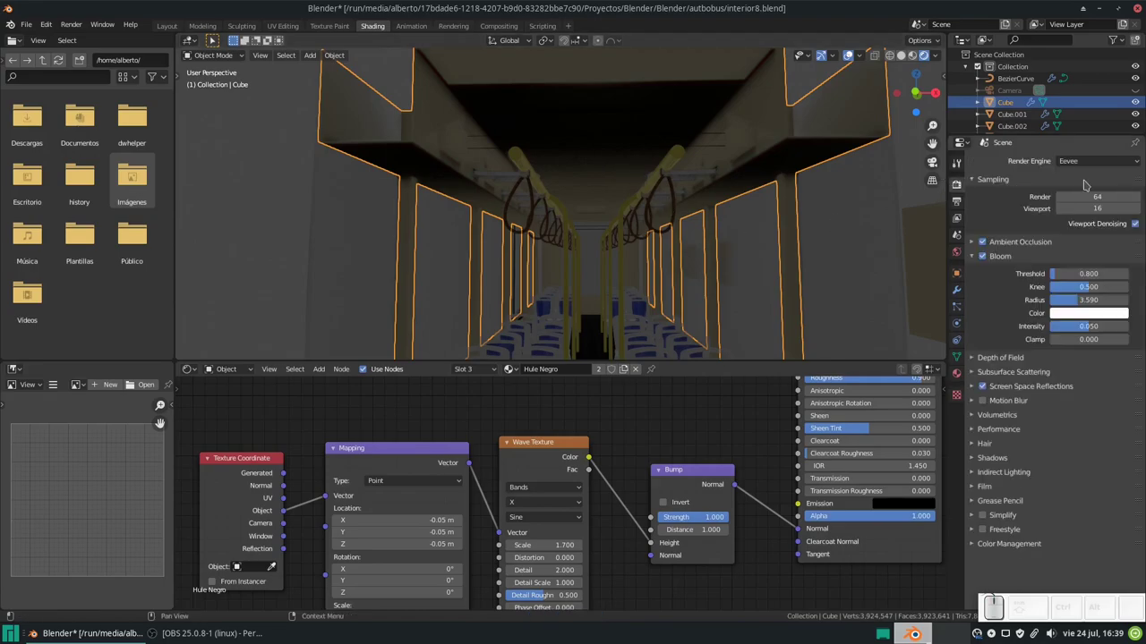
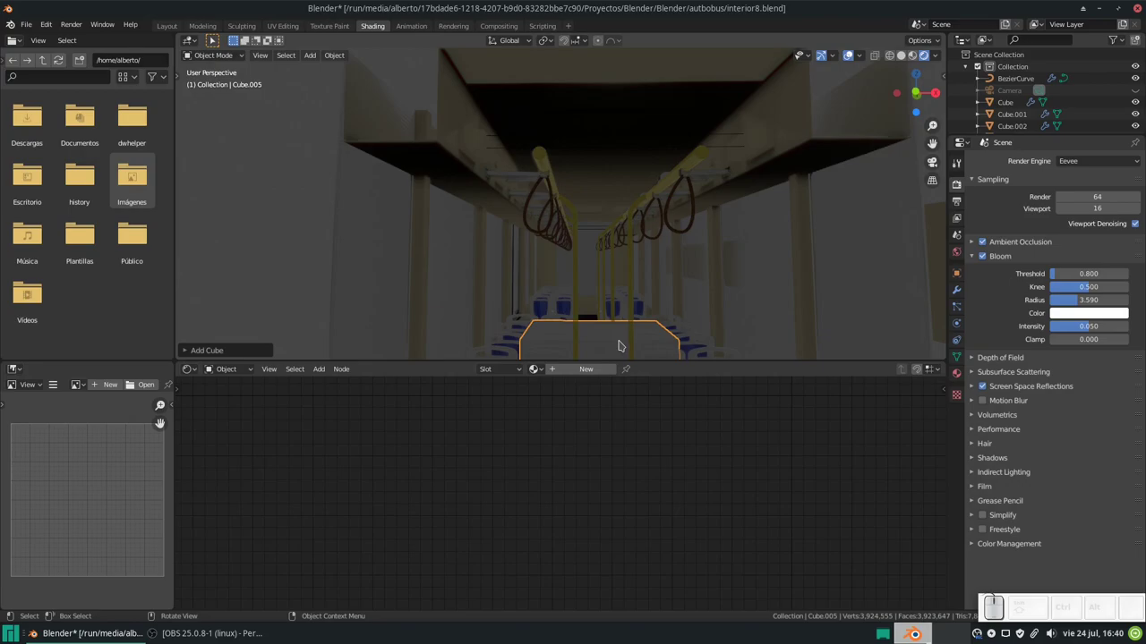
# Step: Move the ceiling panel Cube.005 to sit just below the bus ceiling, shifted along the aisle
pyautogui.press('g')
pyautogui.press('z')
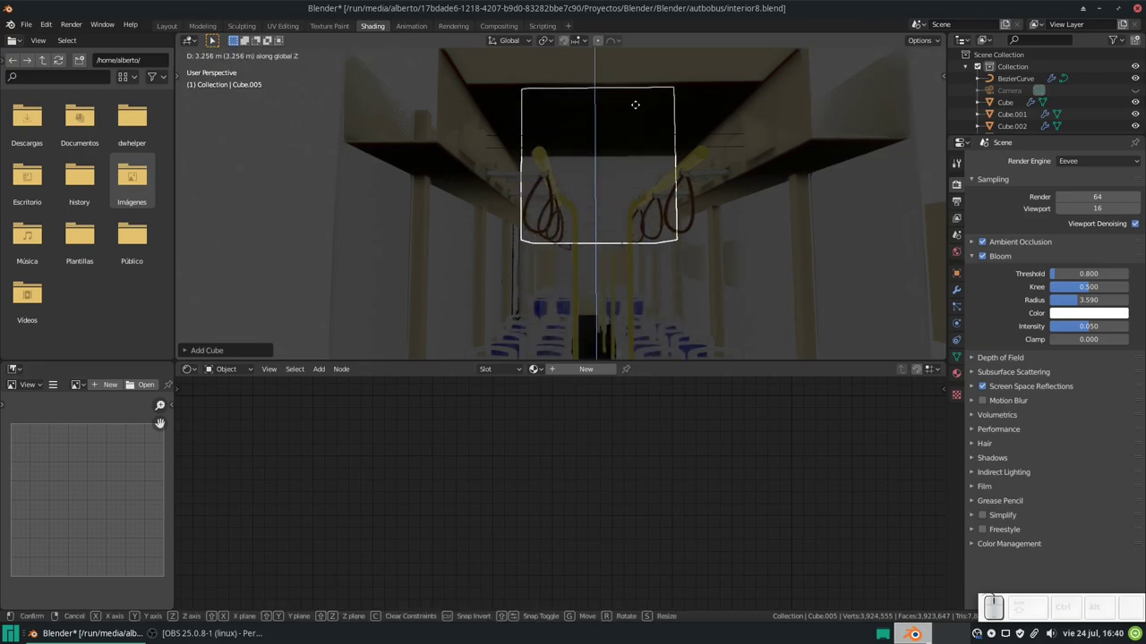
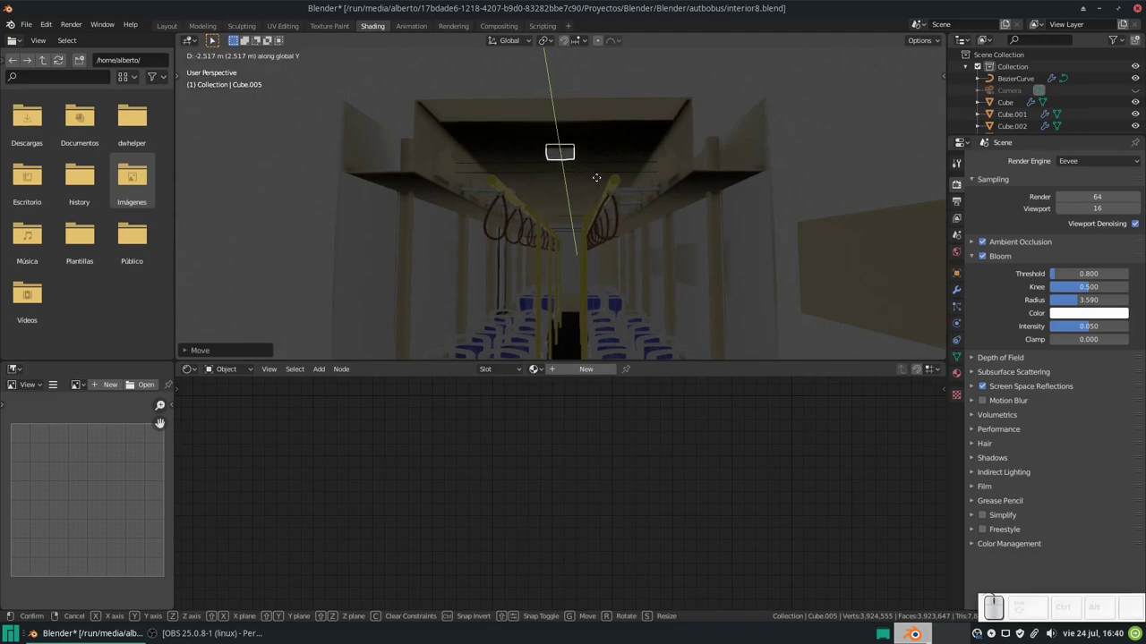
pyautogui.click(905, 364)
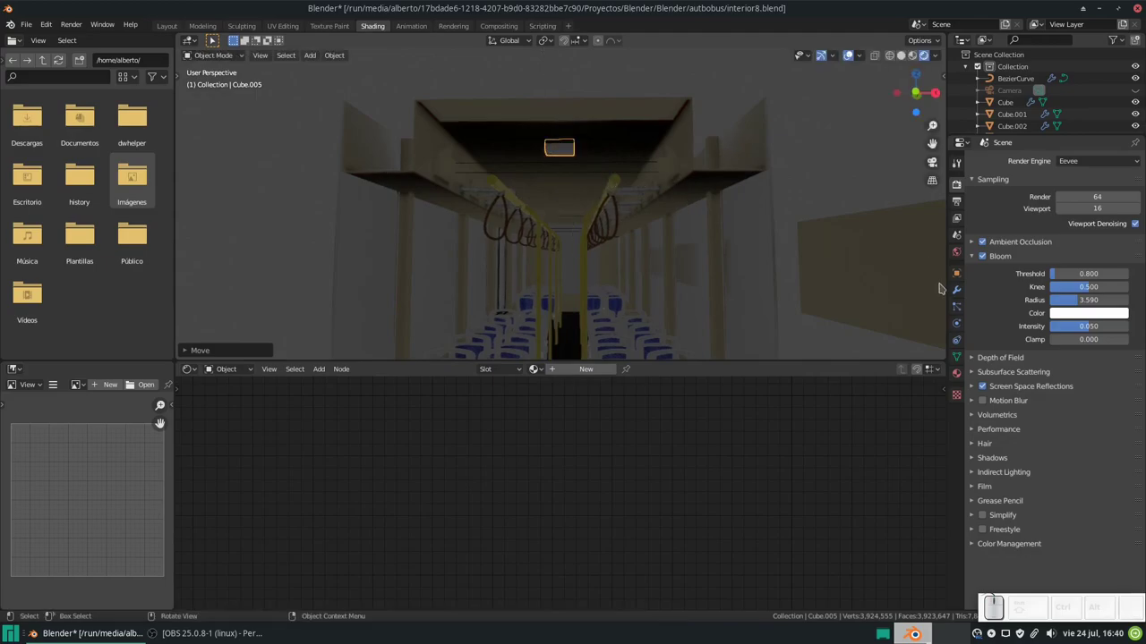
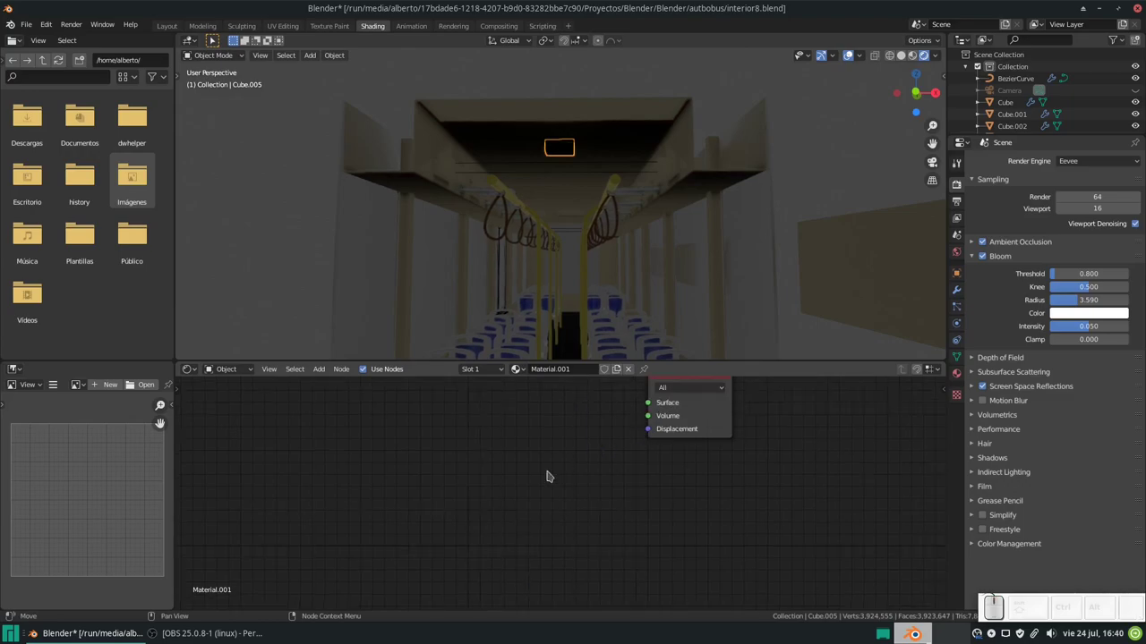
# Step: Add a white Emission shader to Material.001 feeding the output, checking the glow on the ceiling
pyautogui.press('shift+a')
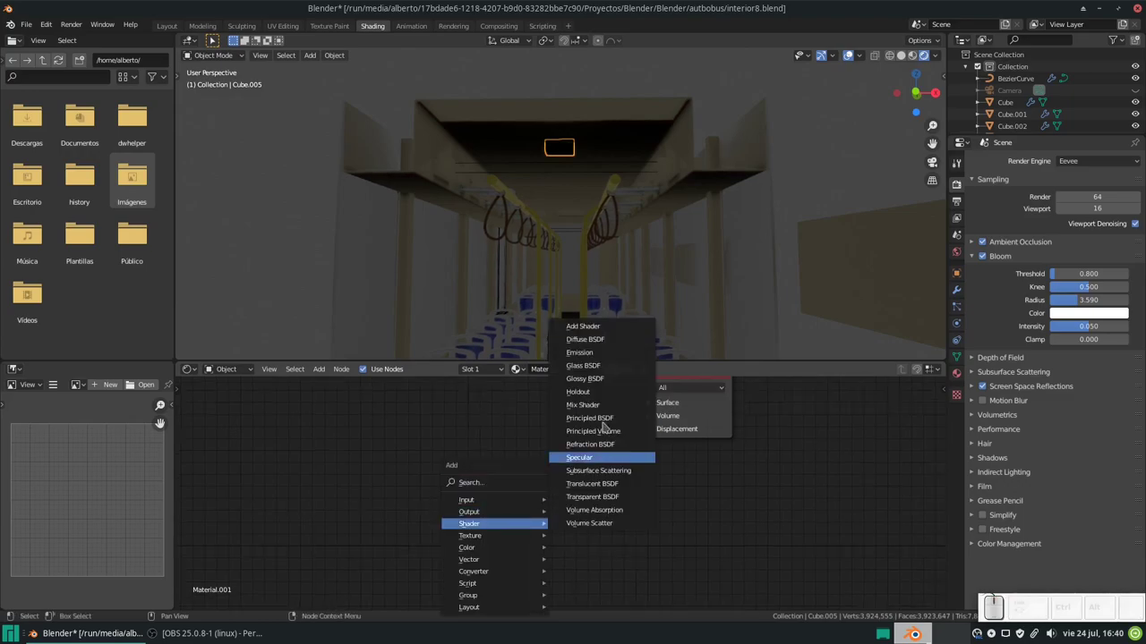
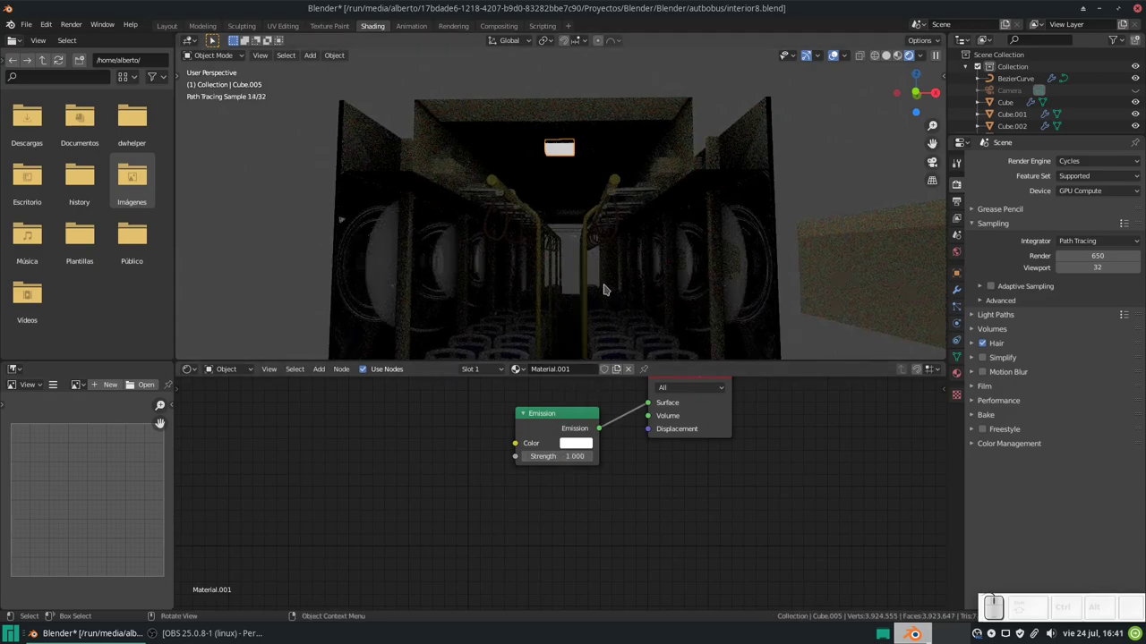
pyautogui.moveTo(648, 284); pyautogui.dragTo(708, 279)
pyautogui.middleClick(709, 278)
pyautogui.moveTo(731, 271); pyautogui.dragTo(669, 255)
pyautogui.click(665, 249)
pyautogui.moveTo(676, 229); pyautogui.dragTo(606, 475)
pyautogui.press('ctrl+z')
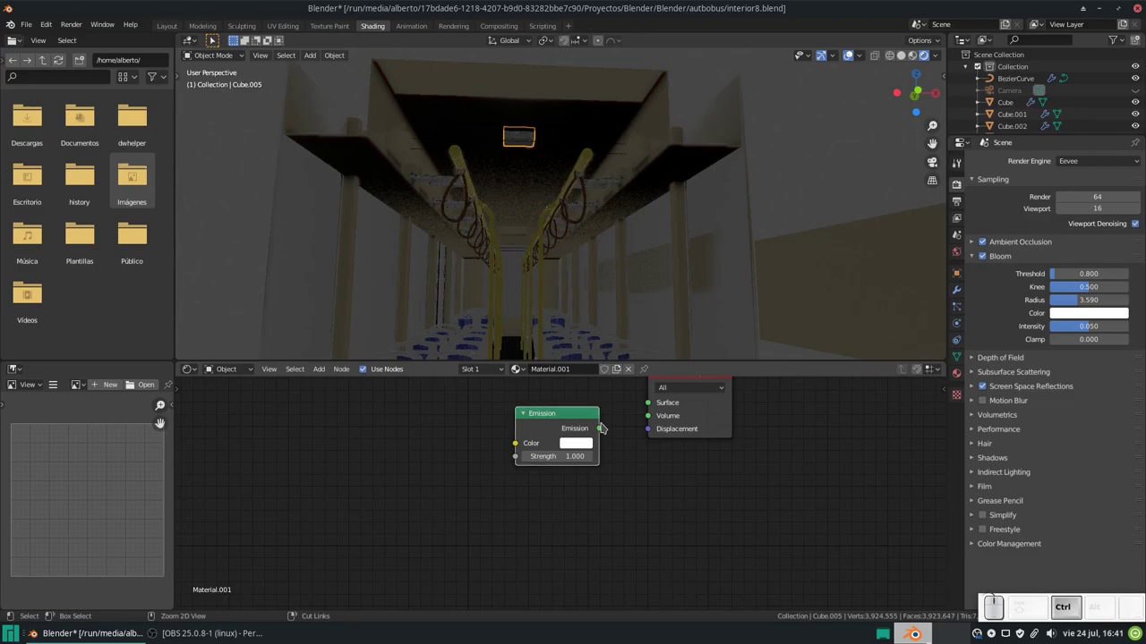
# Step: Swap the Emission for a Principled BSDF with Transmission 1.0 and IOR 2.0 on the panel
pyautogui.press('ctrl+z')
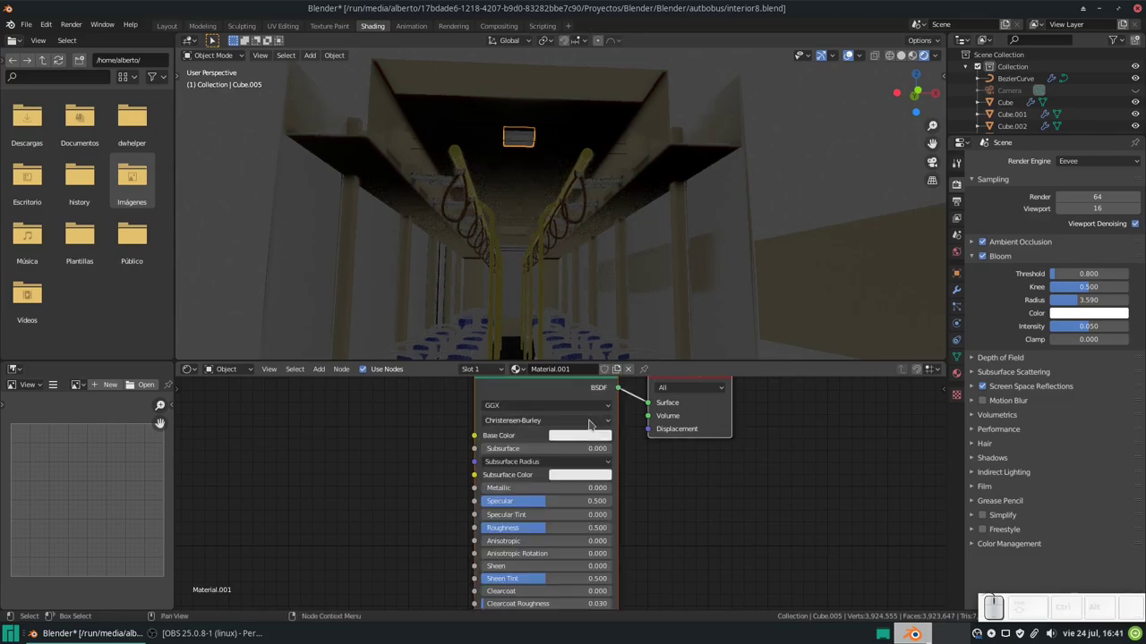
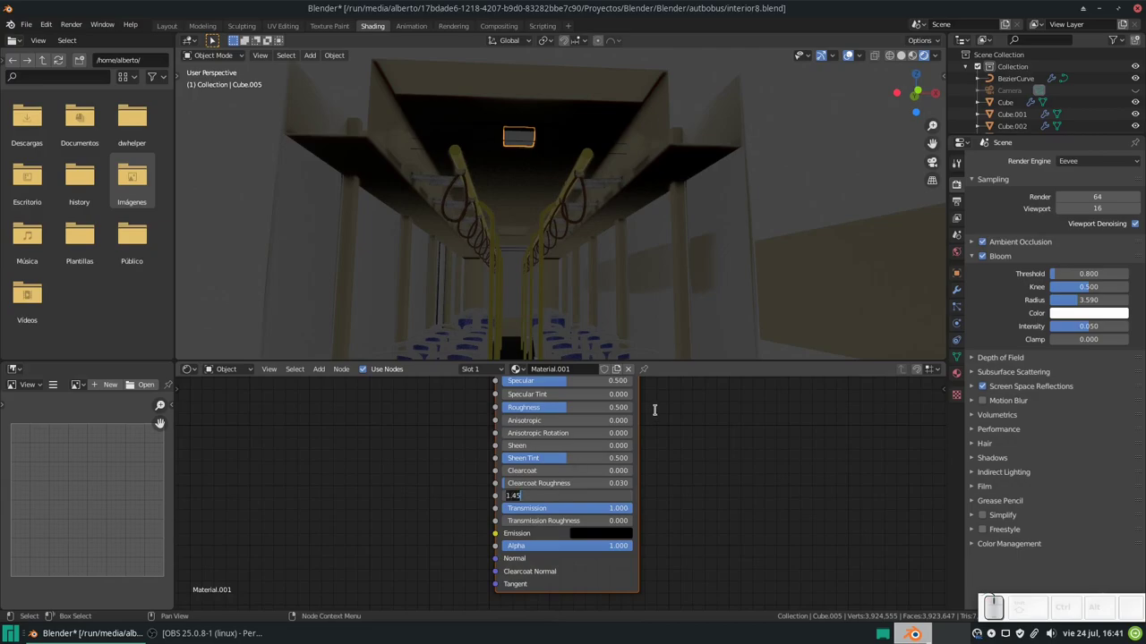
pyautogui.press('KP_2')
pyautogui.press('KP_Decimal')
pyautogui.press('KP_Enter')
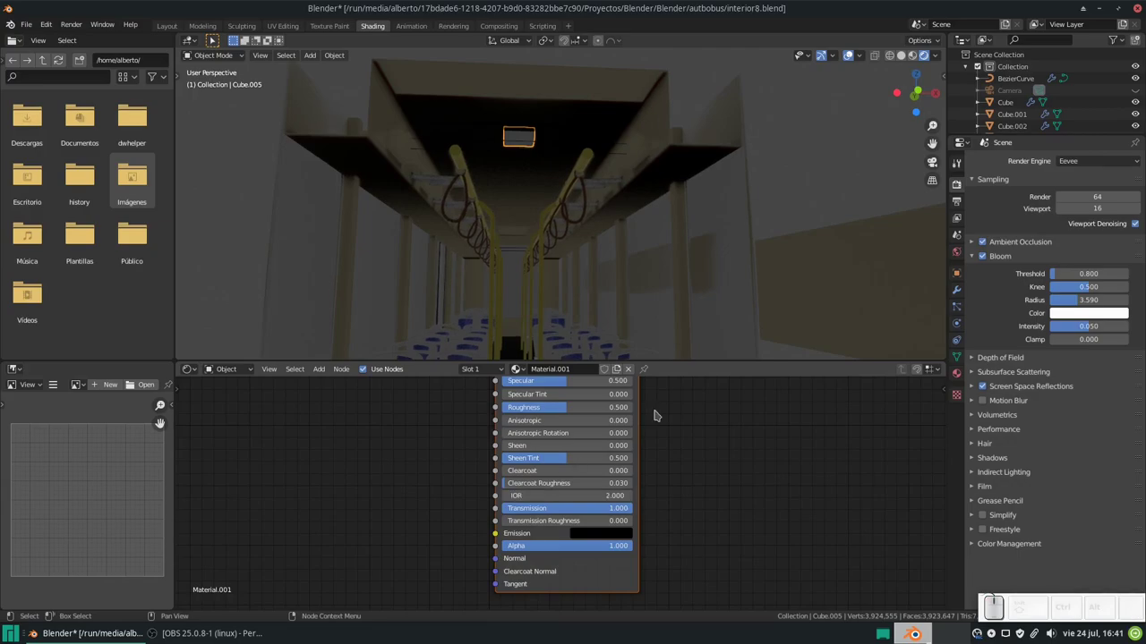
pyautogui.moveTo(546, 174); pyautogui.dragTo(574, 218)
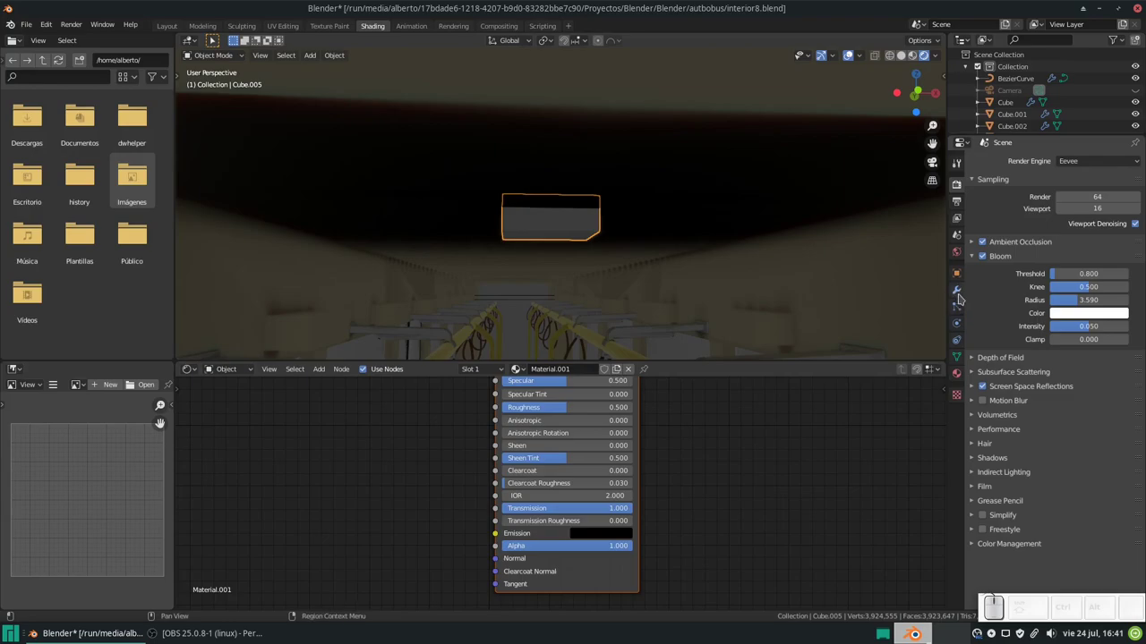
# Step: Add Solidify (0.09 m) and Array modifiers so the panel repeats five times along the ceiling
pyautogui.click(963, 294)
pyautogui.click(1012, 160)
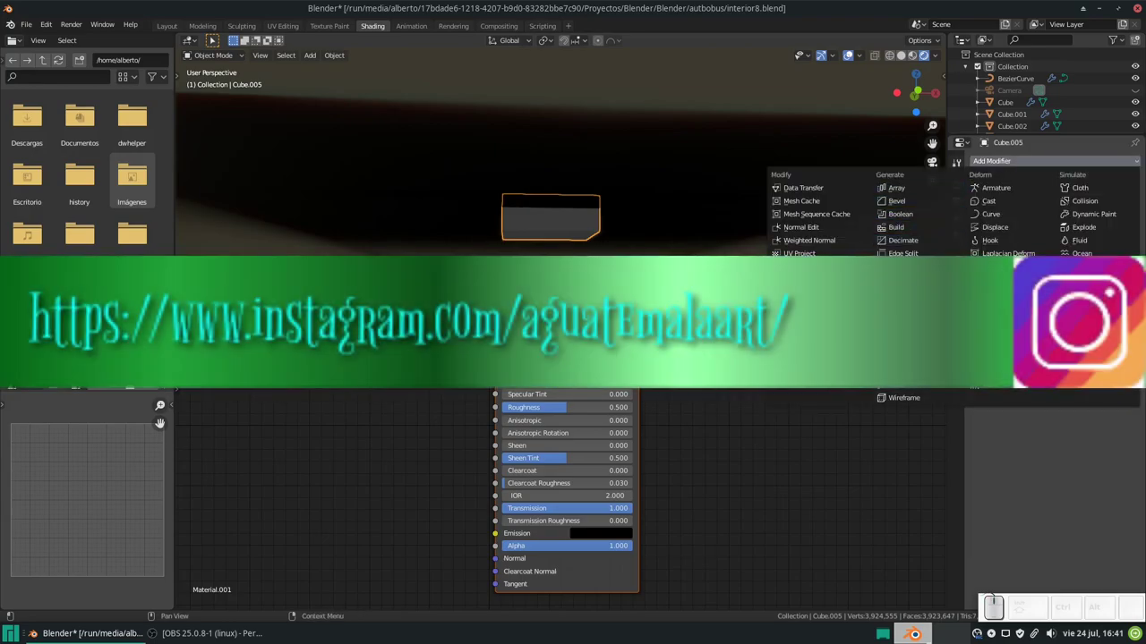
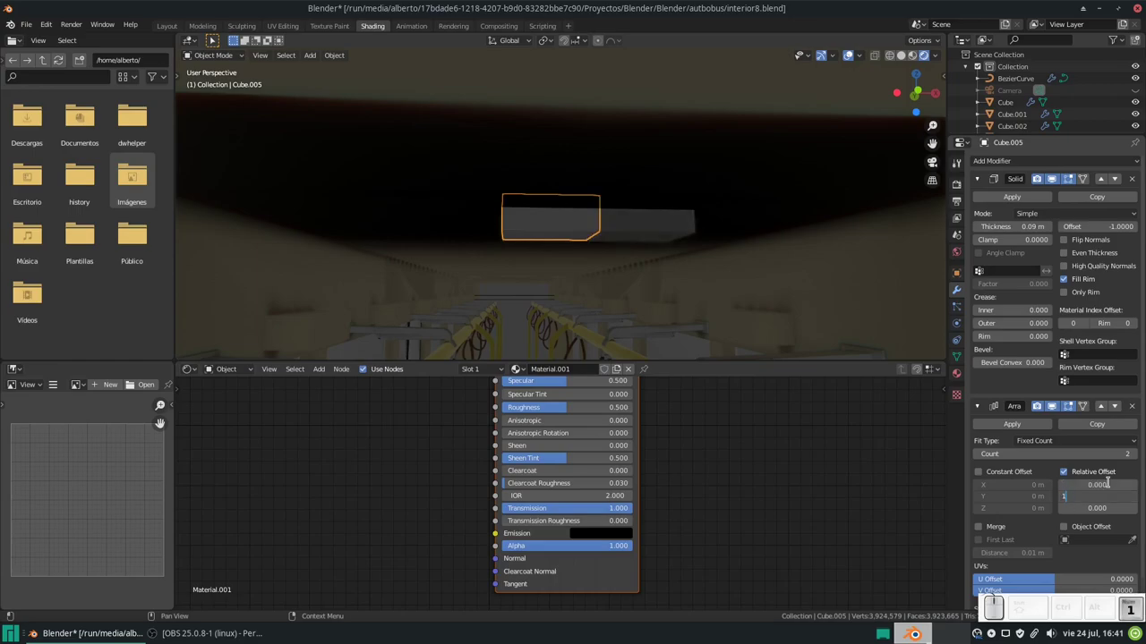
pyautogui.press('BackSpace')
pyautogui.press('KP_5')
pyautogui.press('KP_Enter')
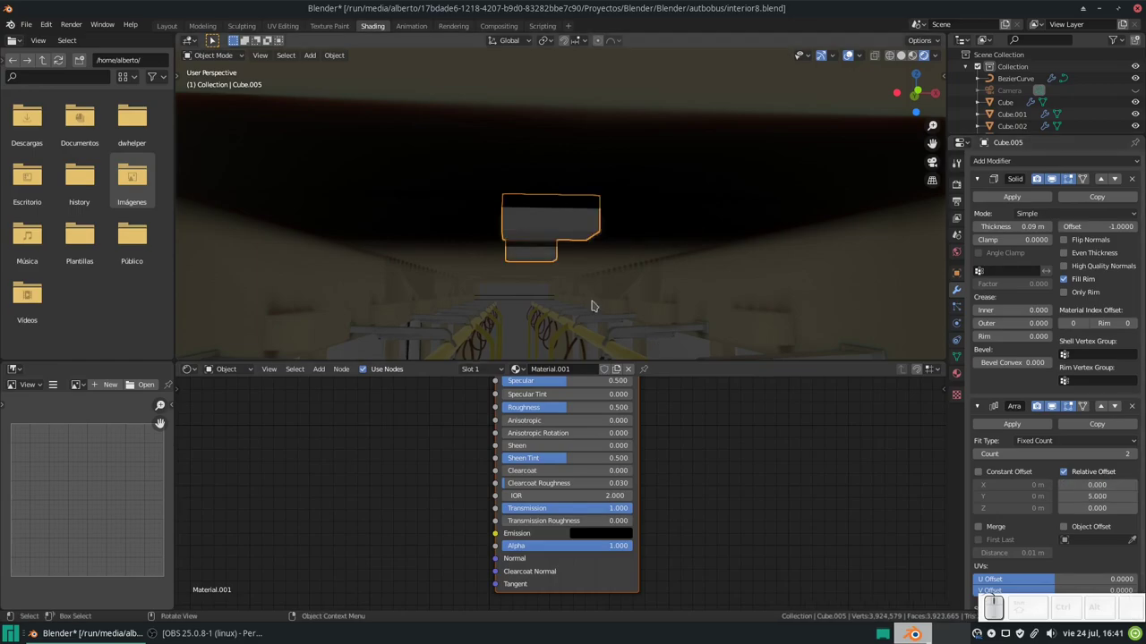
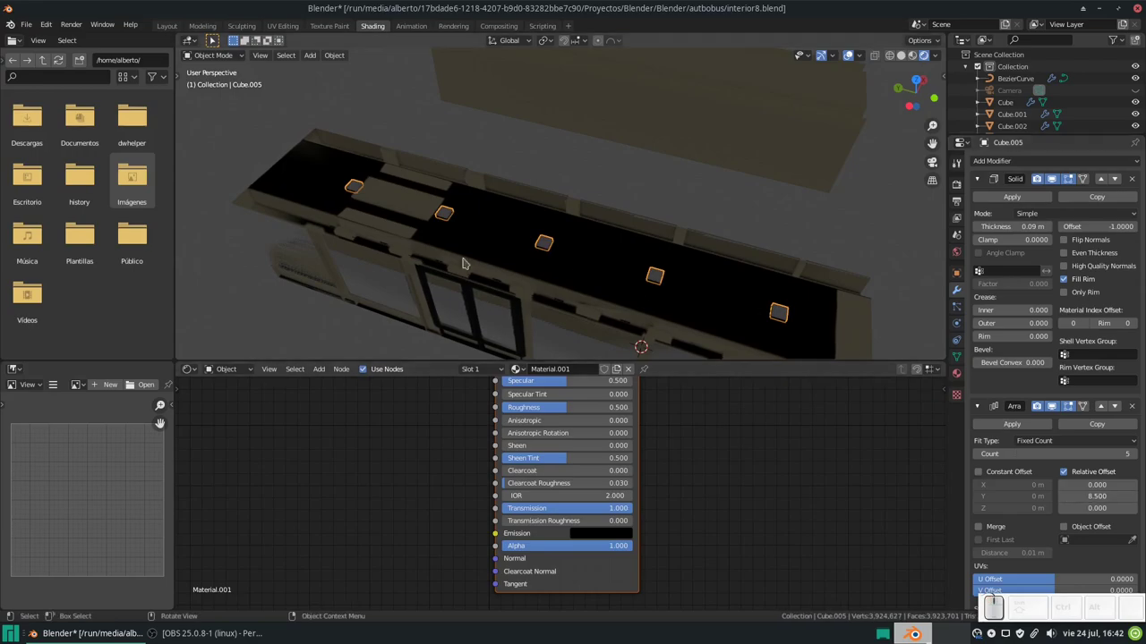
# Step: Orbit along the bus ceiling to inspect the row of repeated panels
pyautogui.click(678, 221)
pyautogui.scroll(-3)
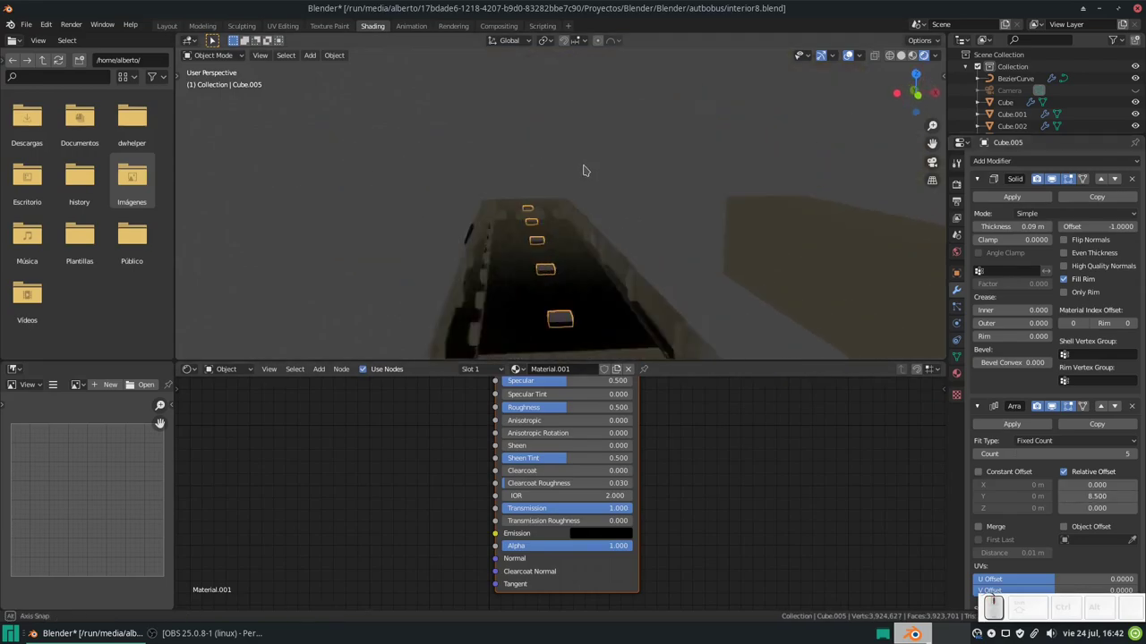
pyautogui.middleClick(583, 155)
pyautogui.scroll(3)
pyautogui.scroll(3)
pyautogui.scroll(-3)
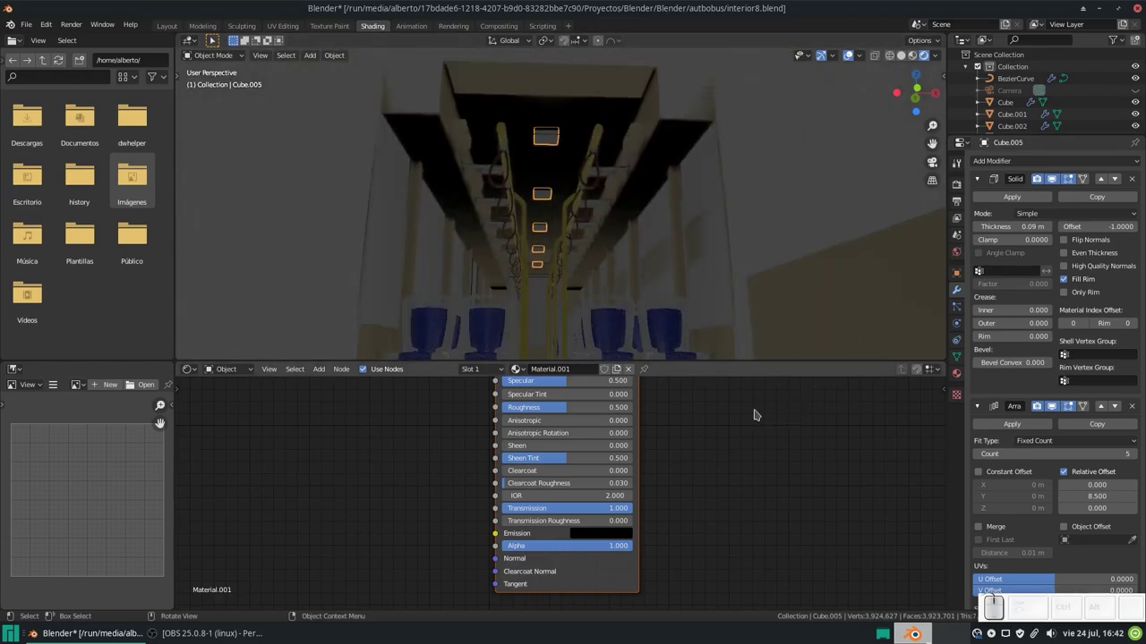
# Step: Add a point light and raise it up to the bus ceiling
pyautogui.press('shift+a')
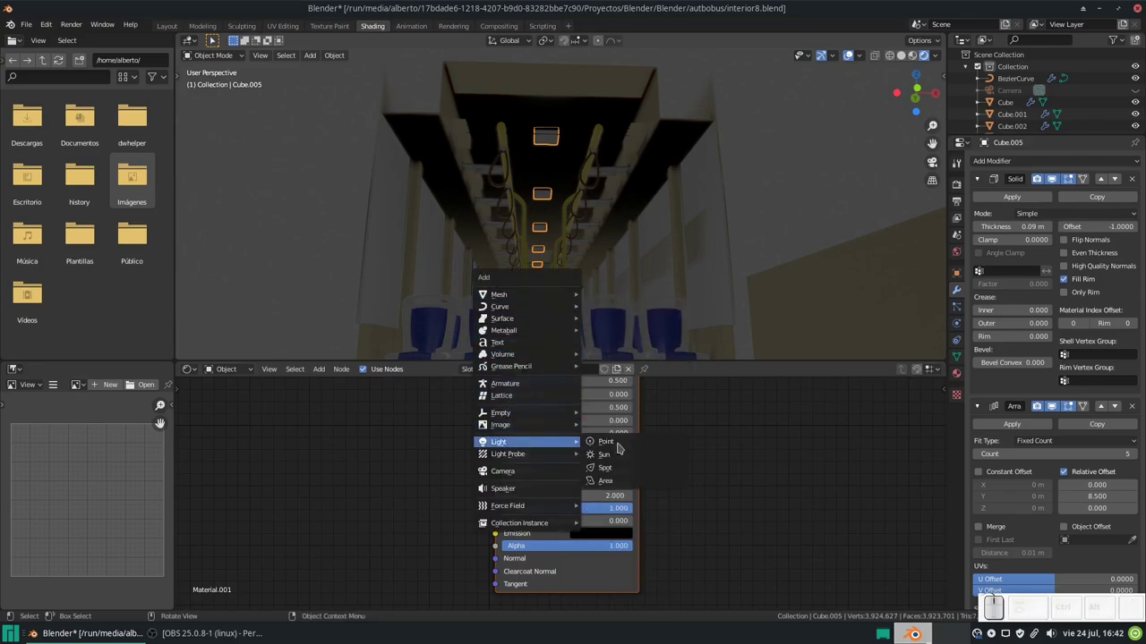
pyautogui.click(622, 443)
pyautogui.moveTo(585, 235); pyautogui.dragTo(572, 259)
pyautogui.middleClick(569, 253)
pyautogui.press('g')
pyautogui.press('z')
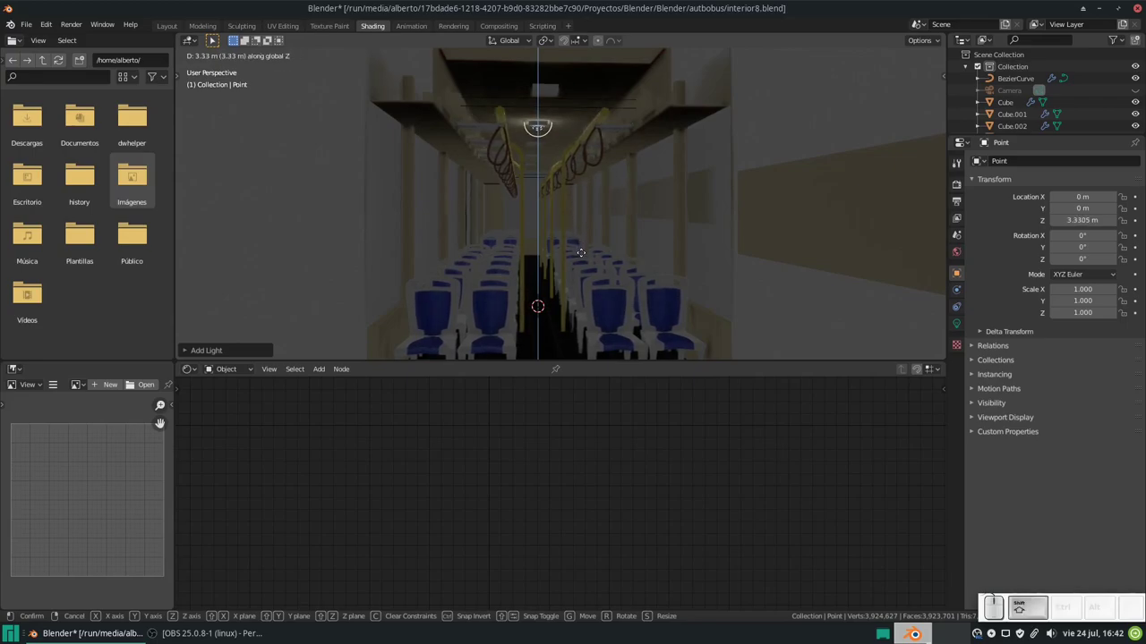
pyautogui.click(585, 255)
# Step: Slide the light under the first ceiling panel and lower it slightly, to Y −2.79 m, Z 3.23 m
pyautogui.press('g')
pyautogui.press('y')
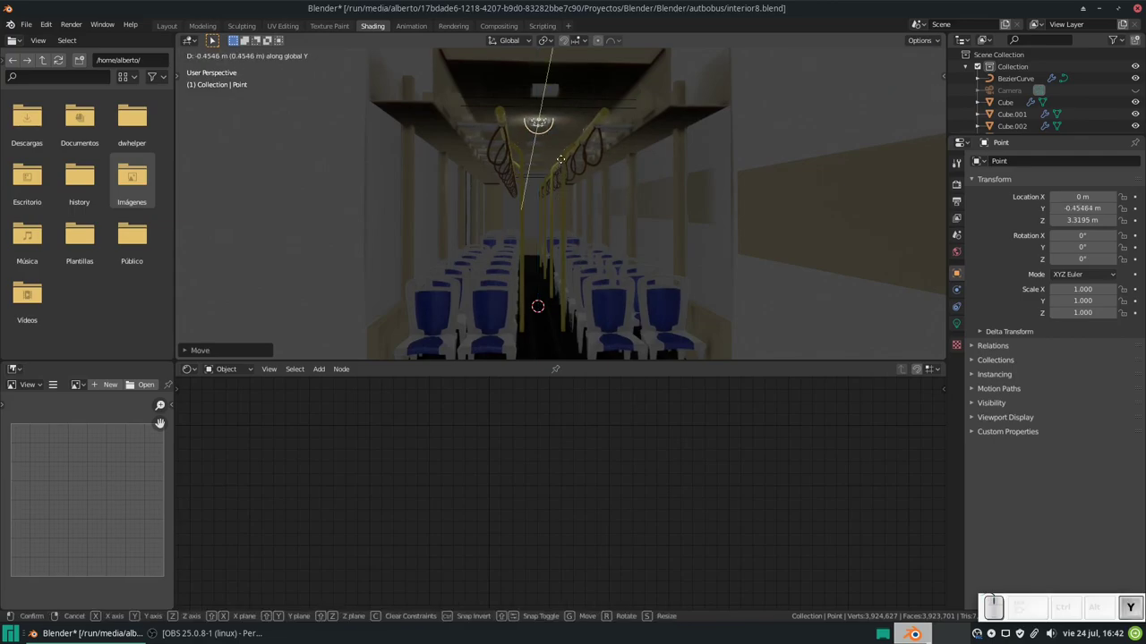
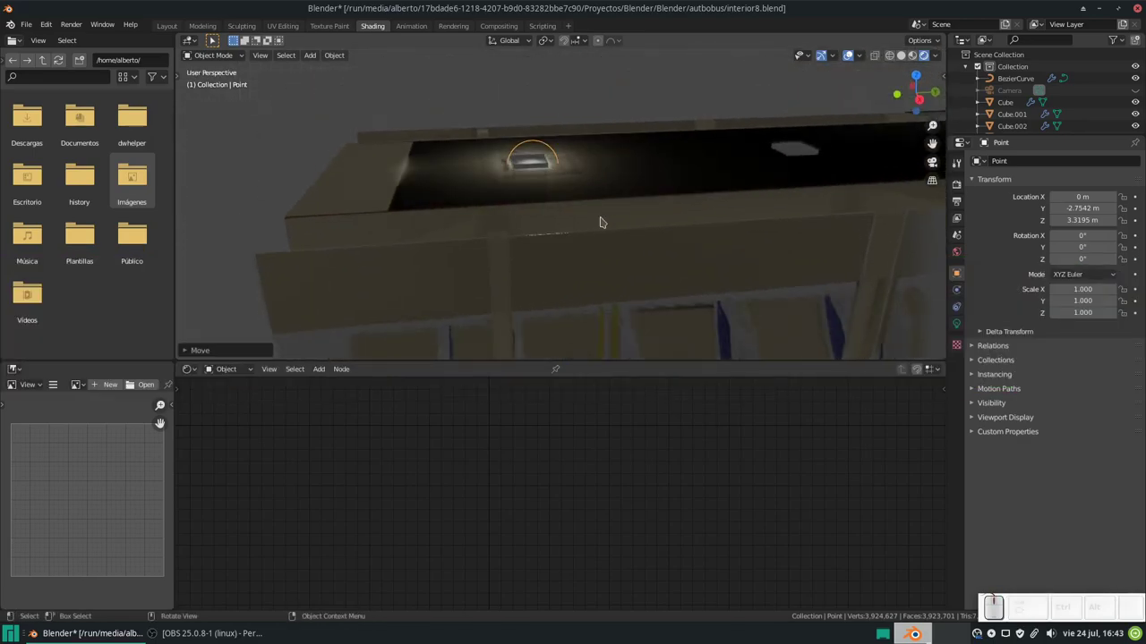
pyautogui.press('g')
pyautogui.press('y')
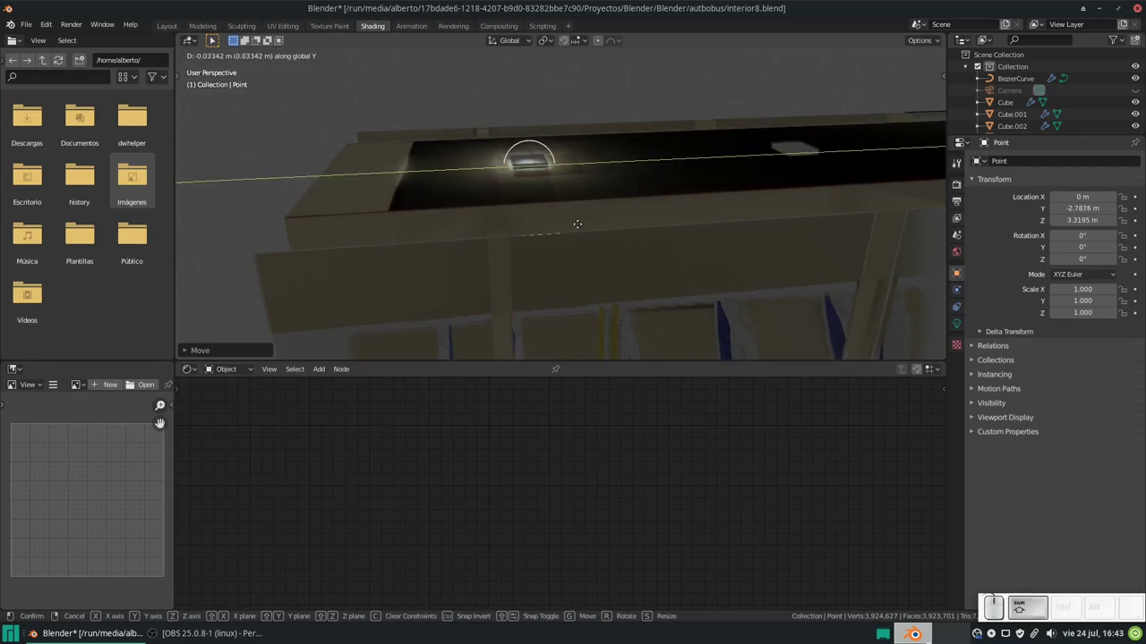
pyautogui.click(581, 224)
pyautogui.click(640, 203)
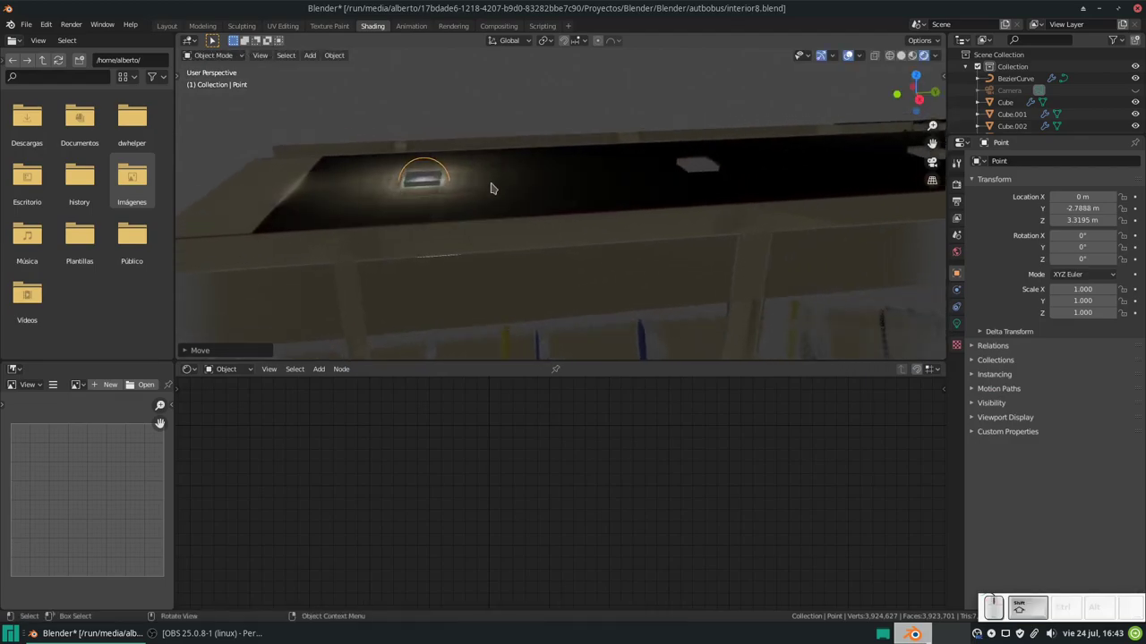
pyautogui.press('g')
pyautogui.press('z')
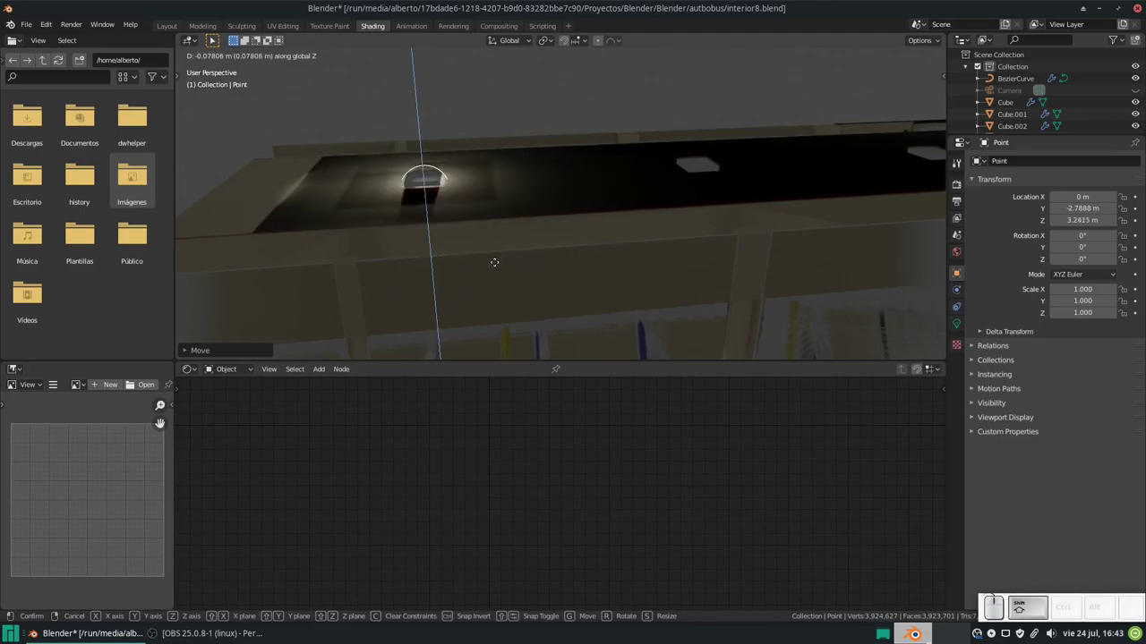
pyautogui.click(498, 270)
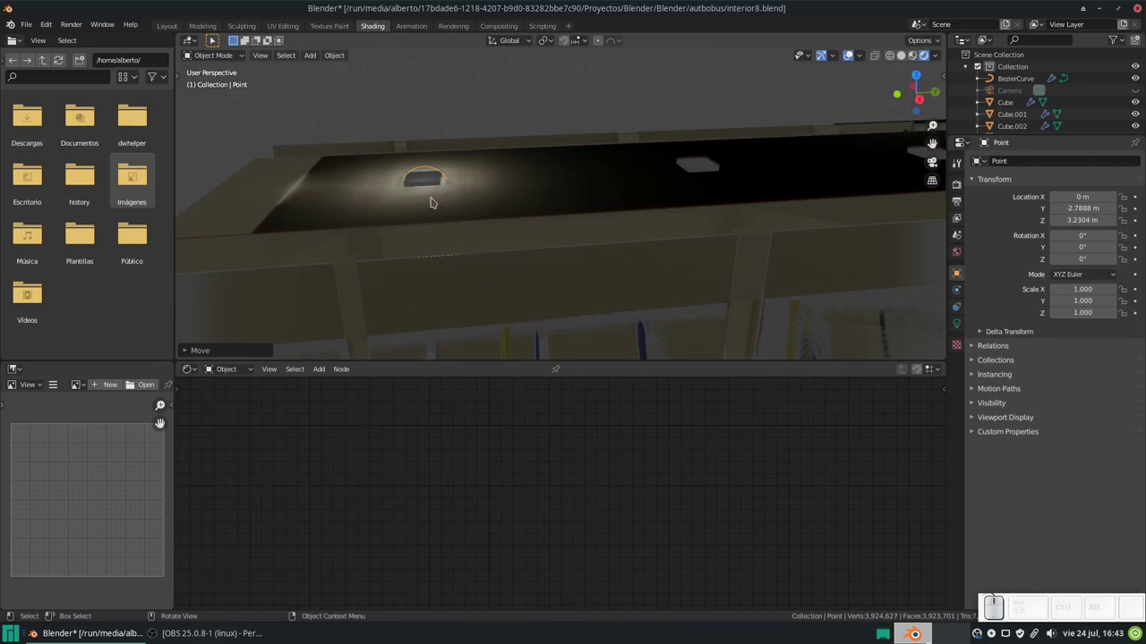
# Step: Duplicate the point light twice, placing Point.002 and Point.003 under the next ceiling panels
pyautogui.press('shift+d')
pyautogui.press('Escape')
pyautogui.press('g')
pyautogui.press('y')
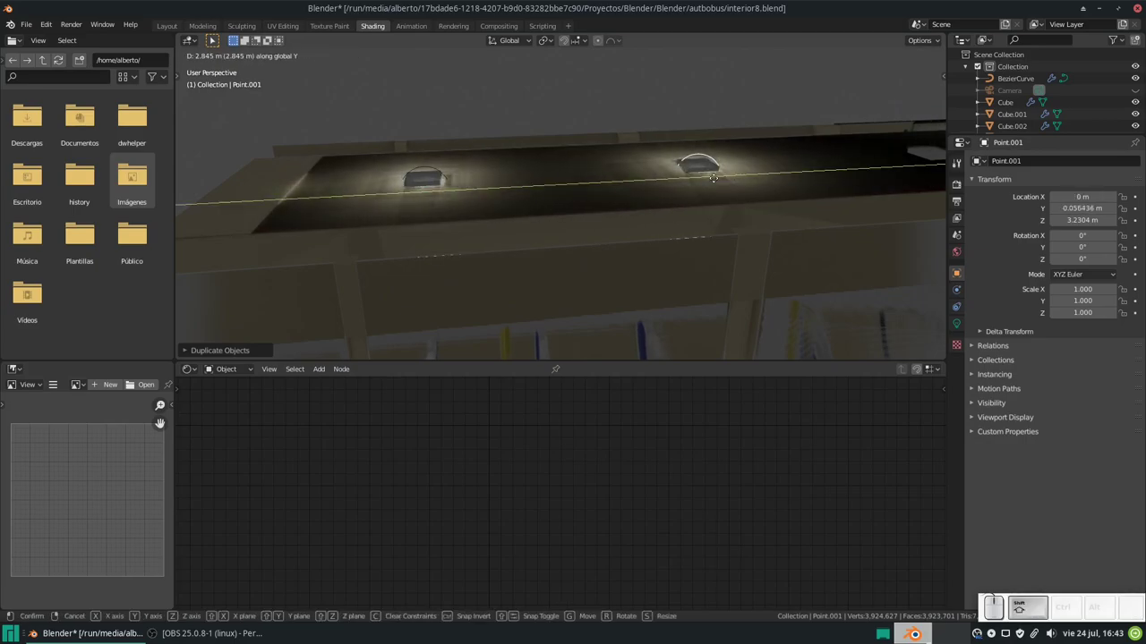
pyautogui.click(718, 178)
pyautogui.moveTo(770, 169); pyautogui.dragTo(414, 232)
pyautogui.press('shift+d')
pyautogui.press('shift+Escape')
pyautogui.press('shift+g')
pyautogui.press('shift+y')
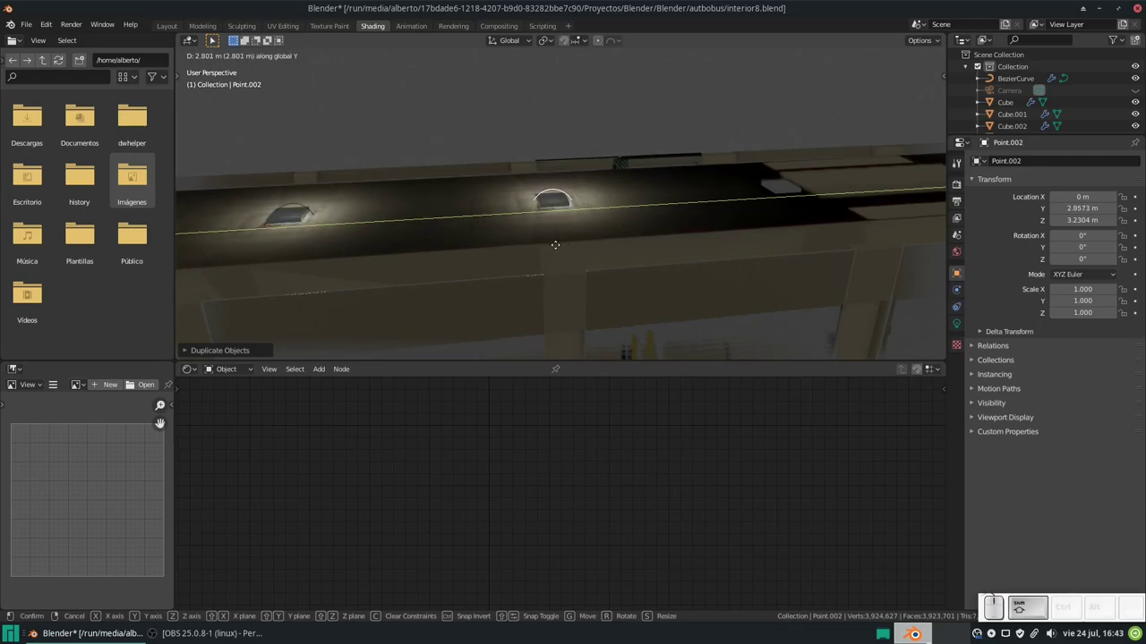
pyautogui.click(559, 244)
# Step: Duplicate further copies up to Point.004 and slide them along the aisle under later panels
pyautogui.middleClick(666, 222)
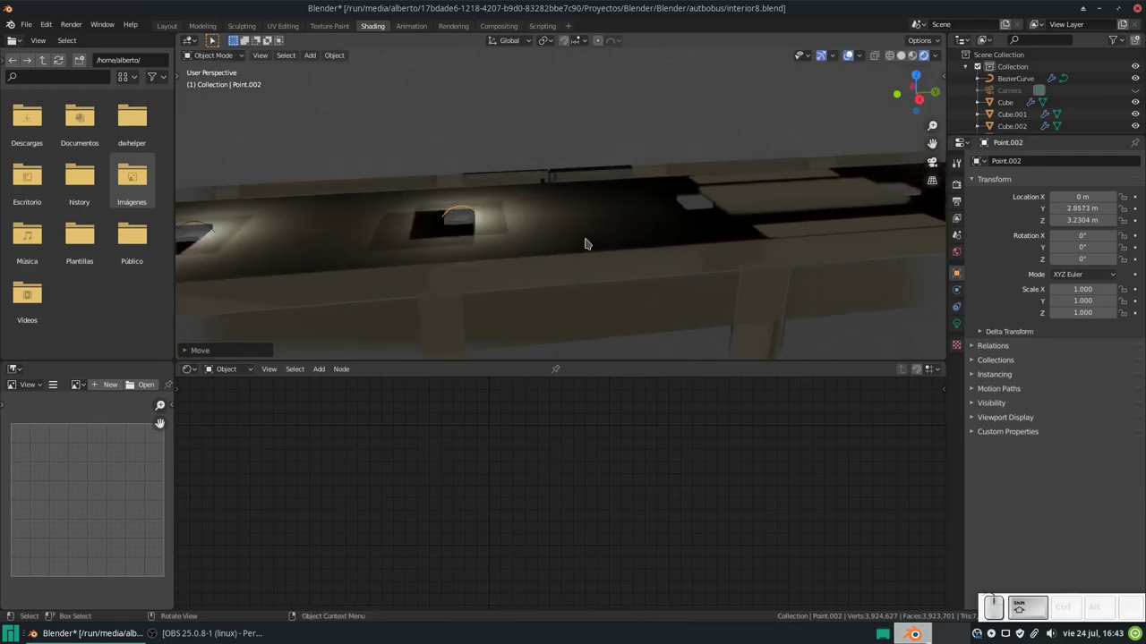
pyautogui.press('shift+f')
pyautogui.press('shift+Escape')
pyautogui.press('g')
pyautogui.press('Escape')
pyautogui.press('shift+d')
pyautogui.press('Escape')
pyautogui.press('g')
pyautogui.press('y')
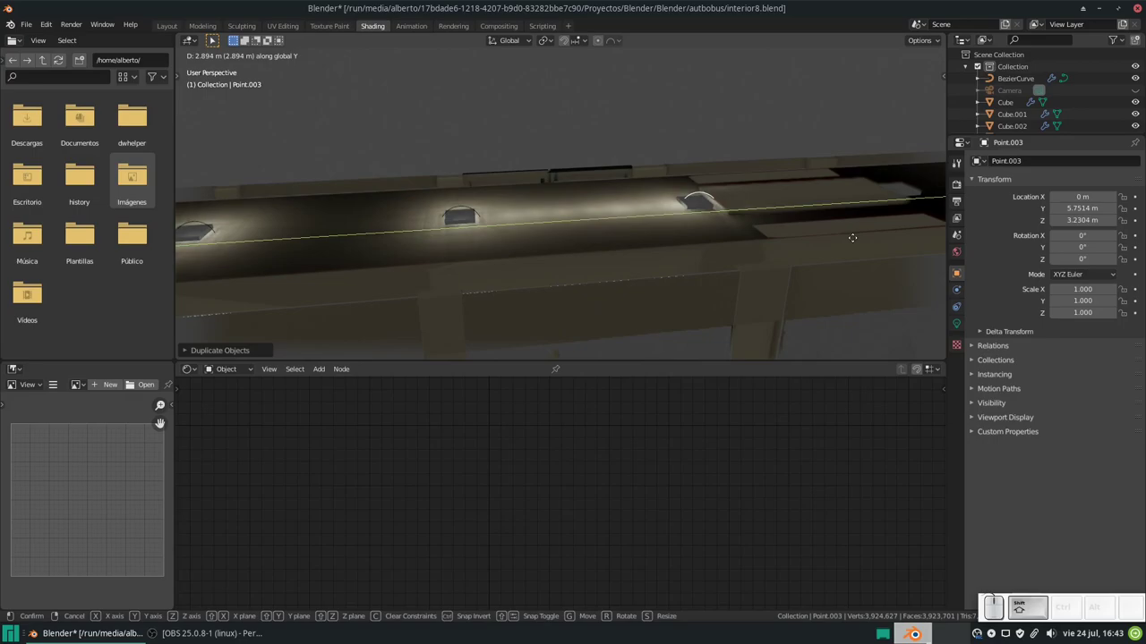
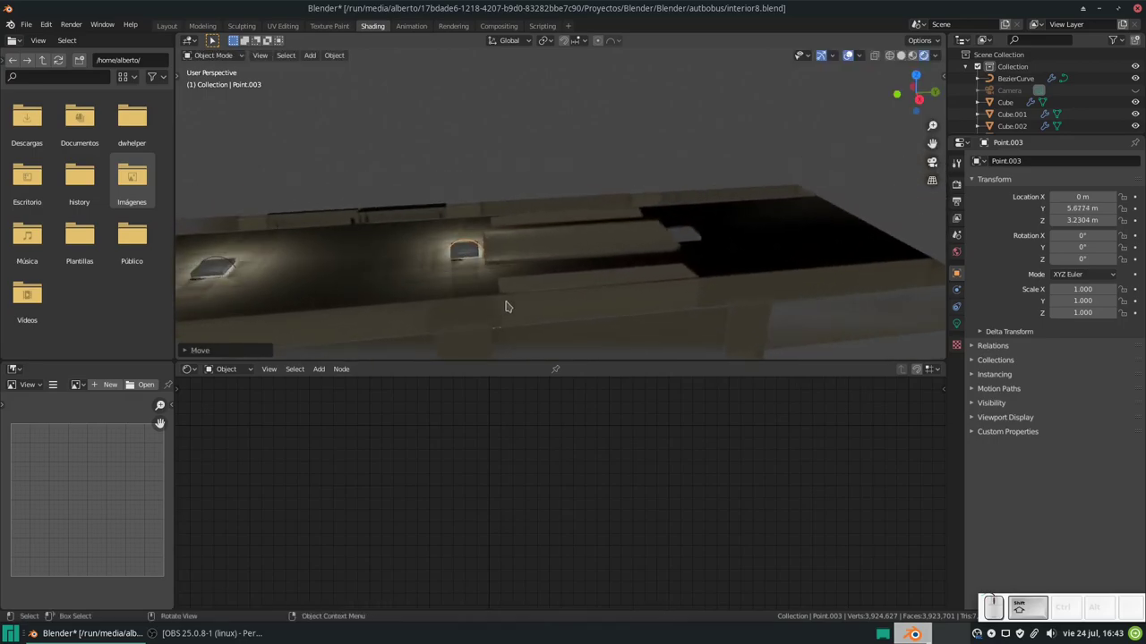
pyautogui.press('shift+d')
pyautogui.press('shift+g')
pyautogui.press('shift+y')
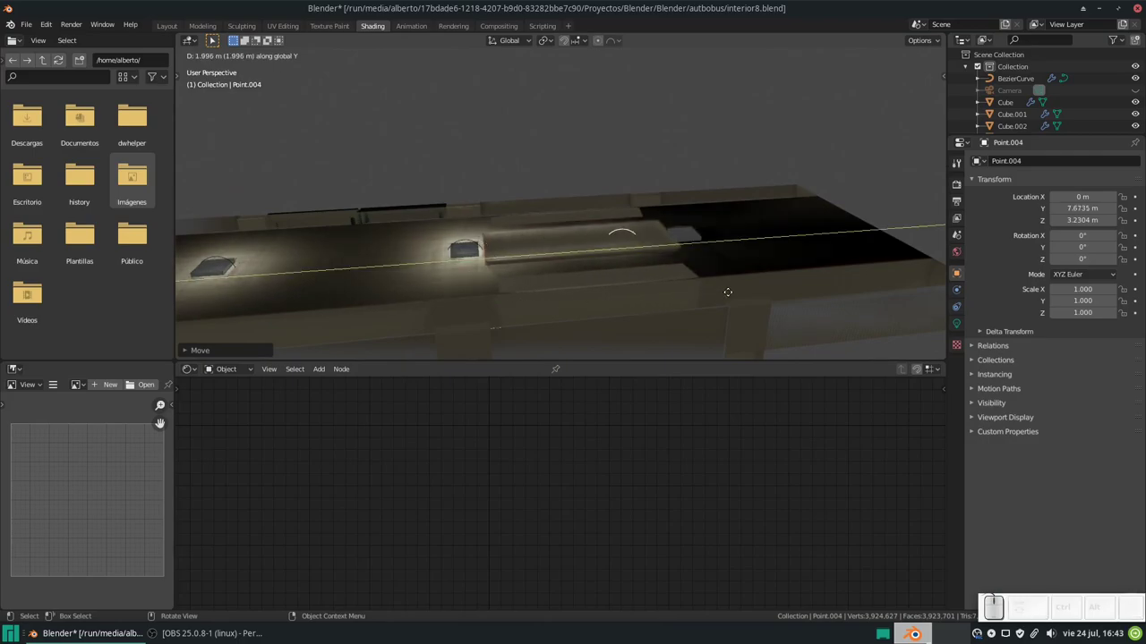
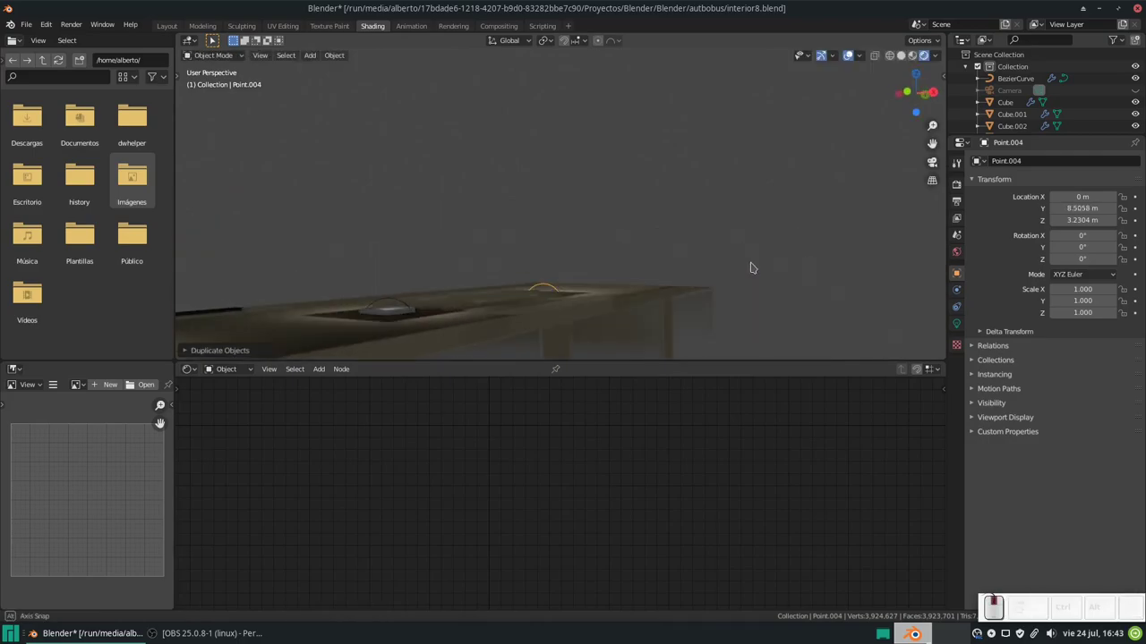
# Step: From the camera view, raise the point light's power from 10 W to 100 W
pyautogui.press('KP_1')
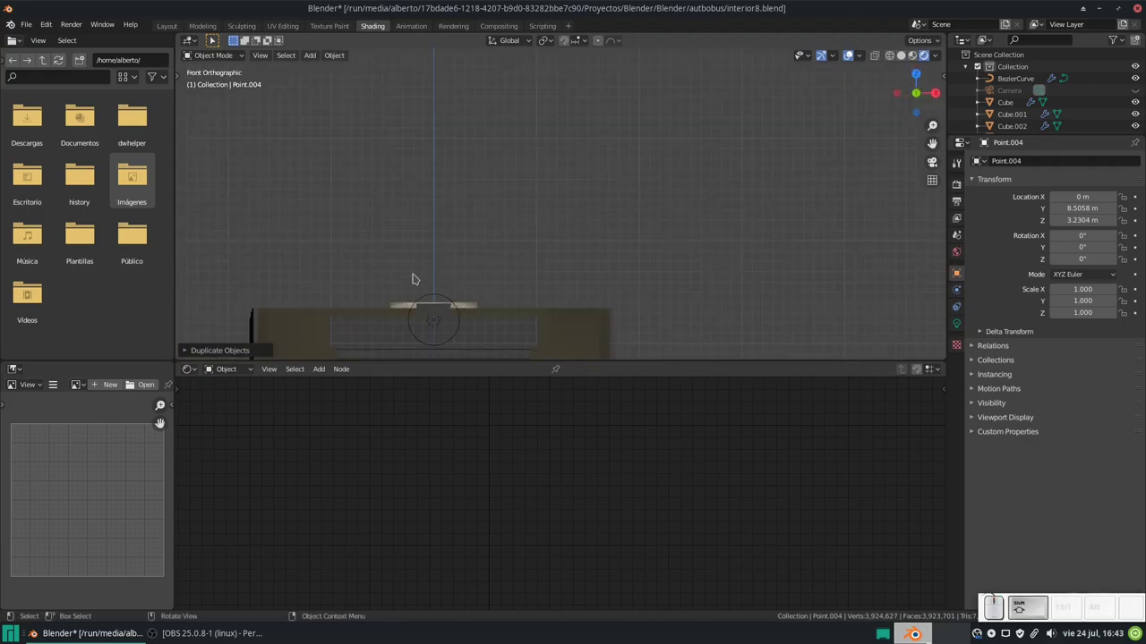
pyautogui.middleClick(420, 272)
pyautogui.press('shift+KP_0')
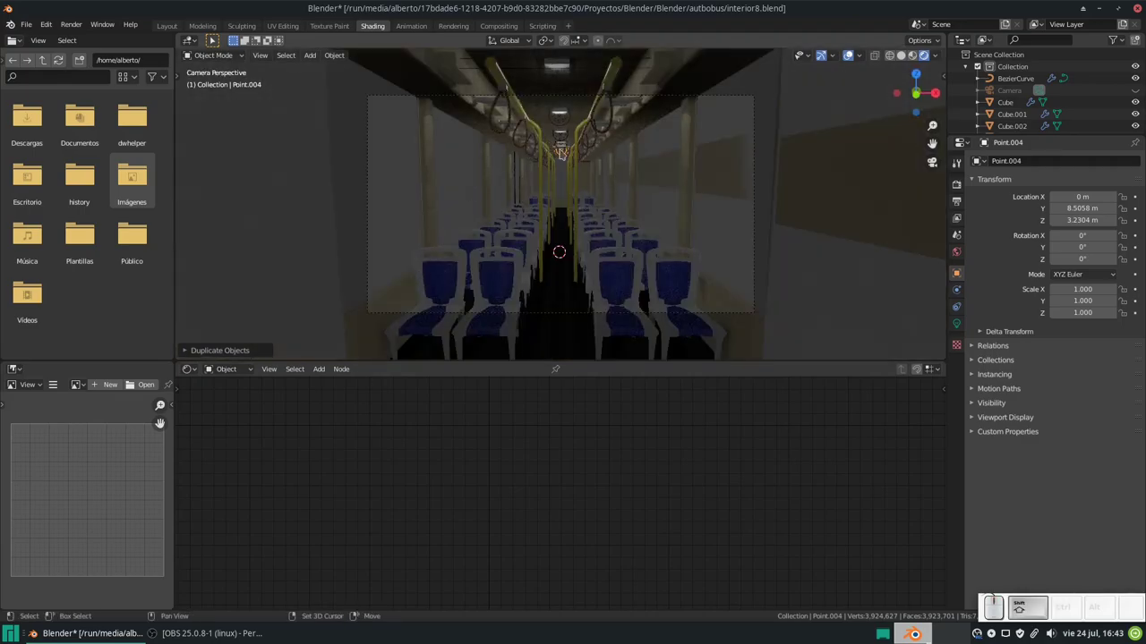
pyautogui.scroll(3)
pyautogui.scroll(-3)
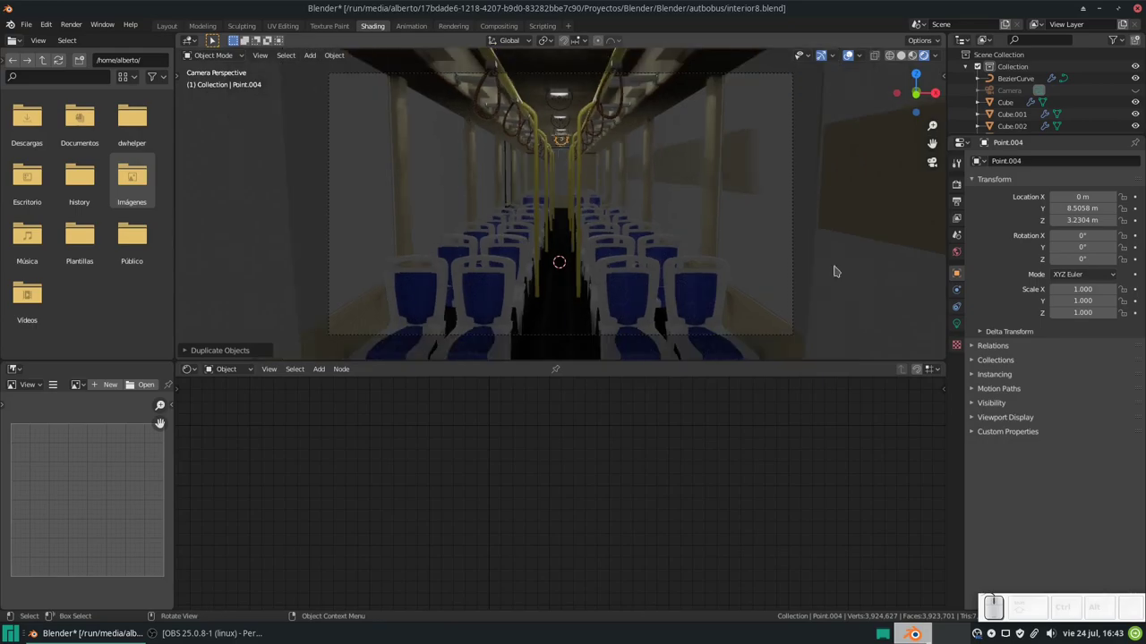
pyautogui.click(963, 323)
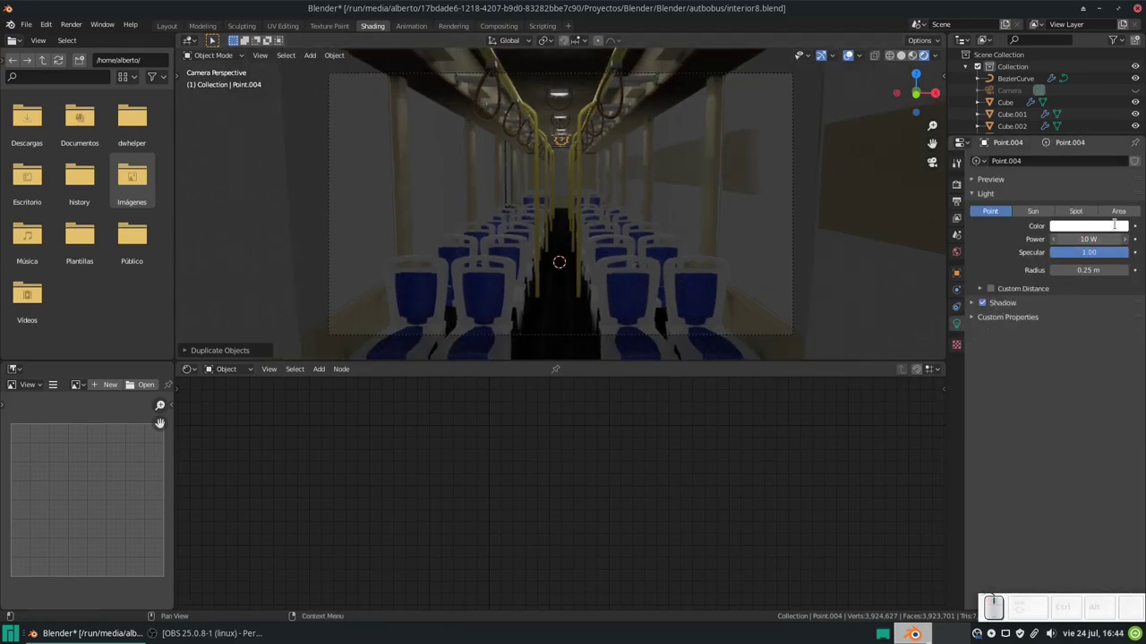
pyautogui.press('KP_1')
pyautogui.press('KP_0')
pyautogui.press('KP_Enter')
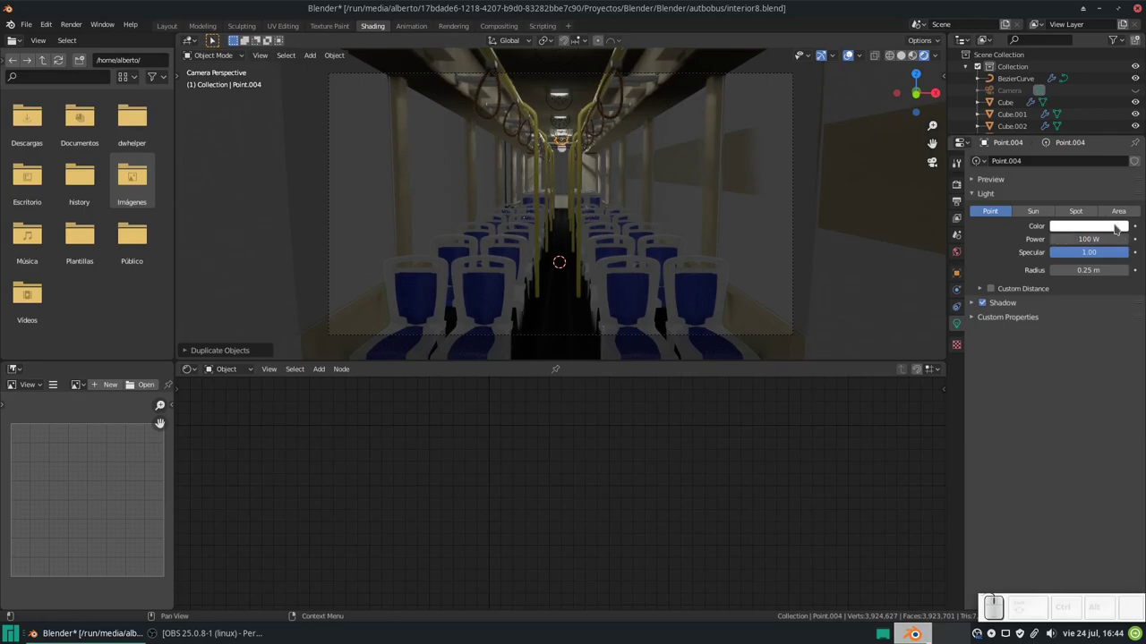
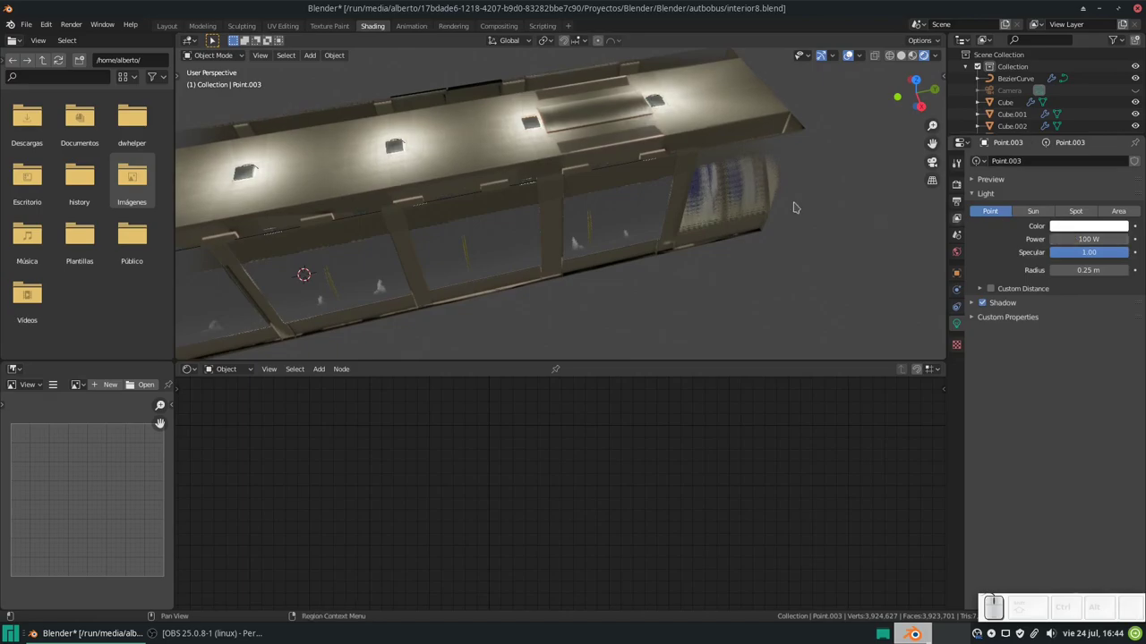
# Step: Switch the Shader Editor to World and frame the Background and World Output nodes
pyautogui.press('KP_0')
pyautogui.middleClick(562, 210)
pyautogui.scroll(3)
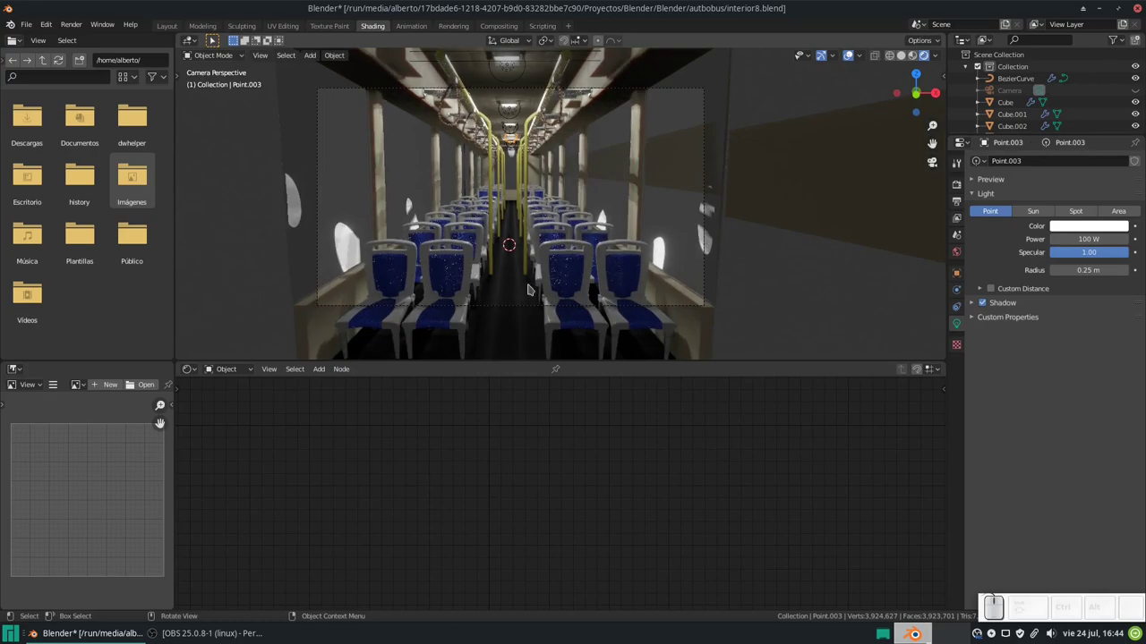
pyautogui.click(251, 374)
pyautogui.click(242, 396)
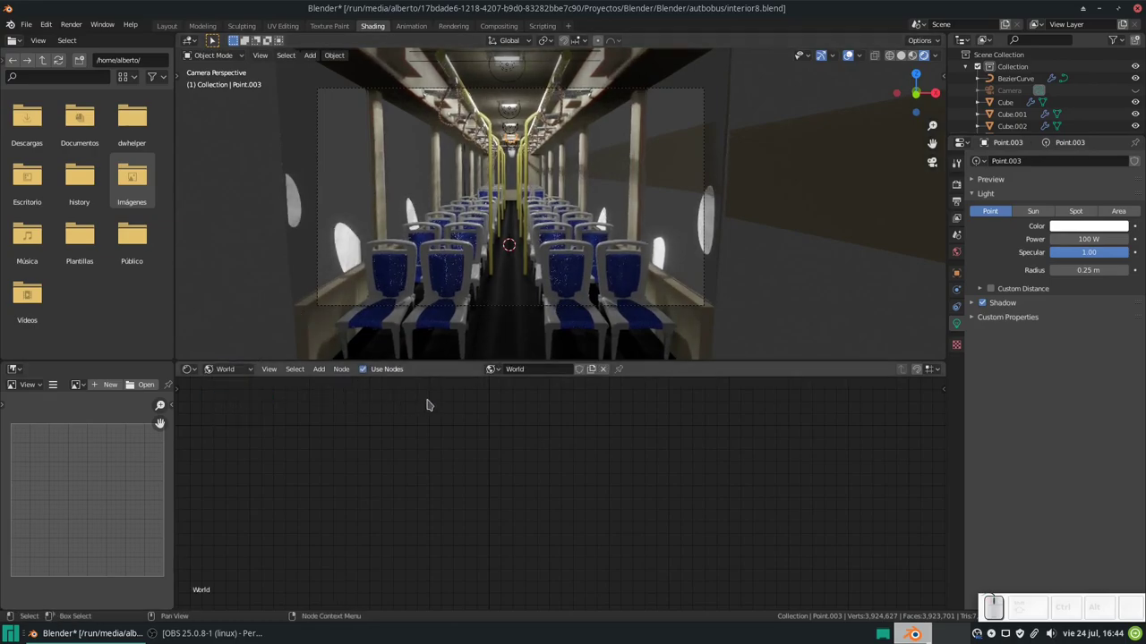
pyautogui.scroll(-3)
pyautogui.middleClick(613, 451)
pyautogui.scroll(3)
pyautogui.moveTo(577, 427); pyautogui.dragTo(464, 487)
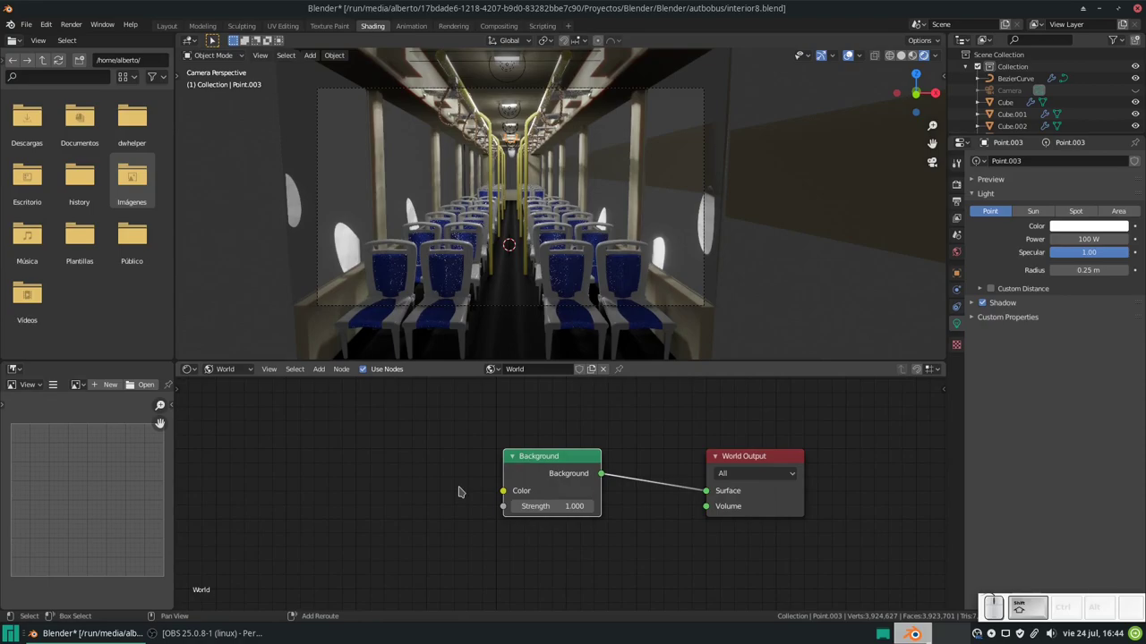
# Step: Add an Environment Texture node to the world and browse the Textures folder for an HDR
pyautogui.press('shift+a')
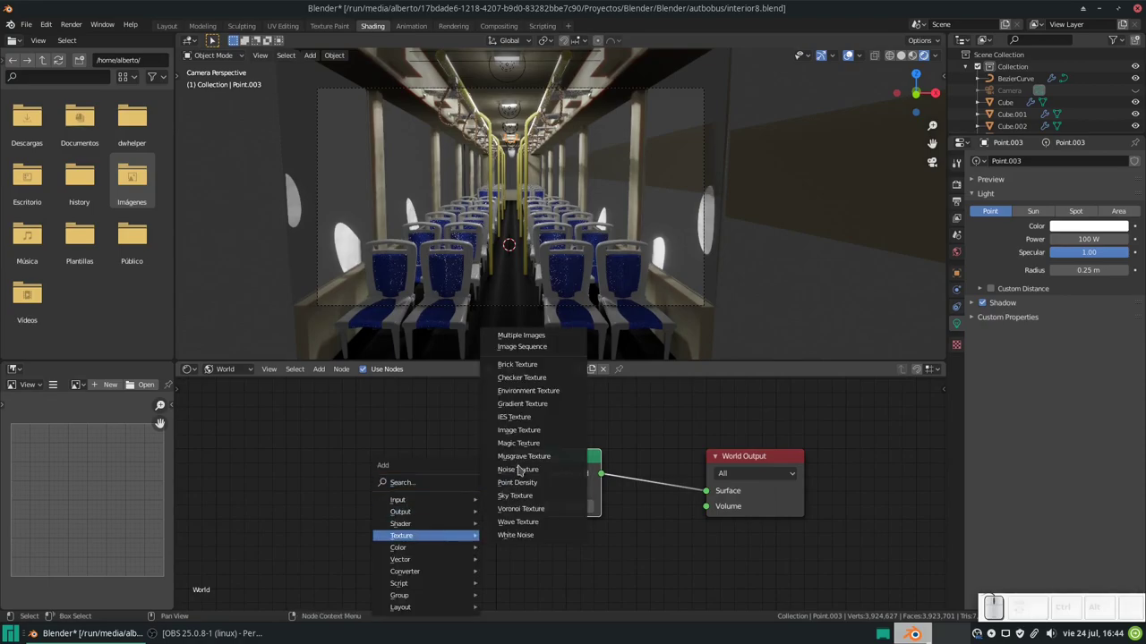
pyautogui.click(538, 393)
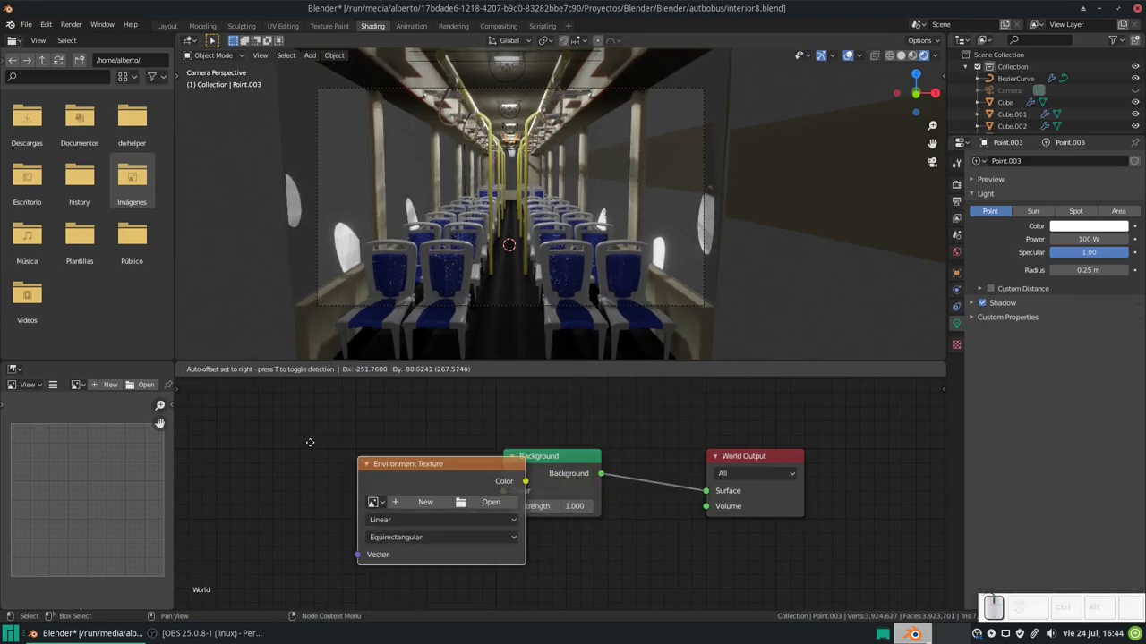
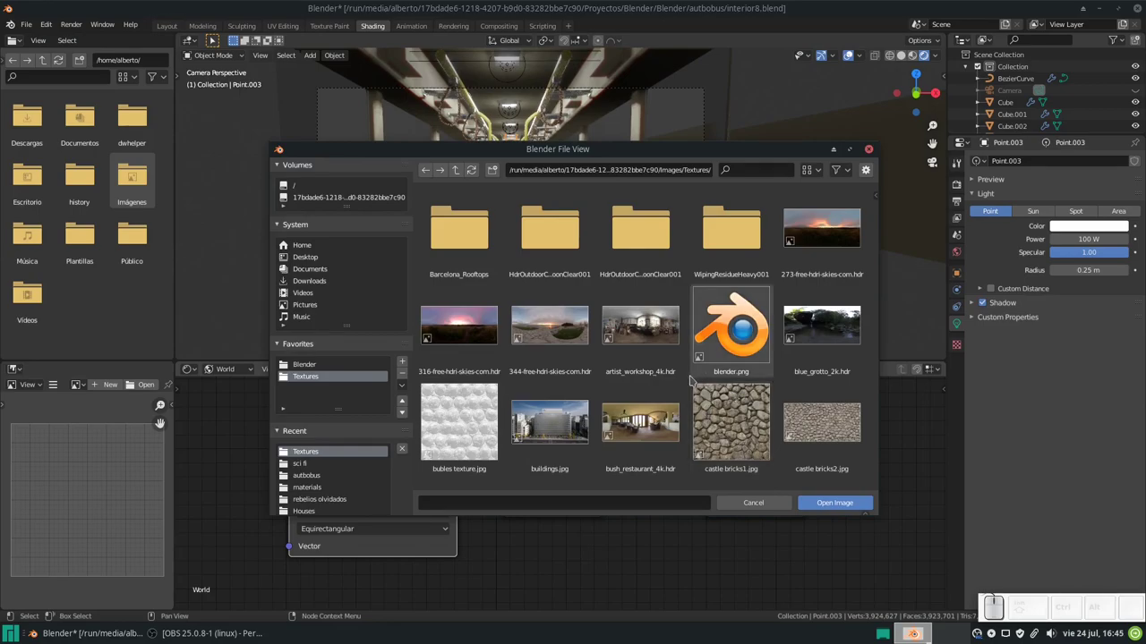
pyautogui.scroll(-3)
pyautogui.scroll(-3)
pyautogui.scroll(-3)
pyautogui.scroll(-3)
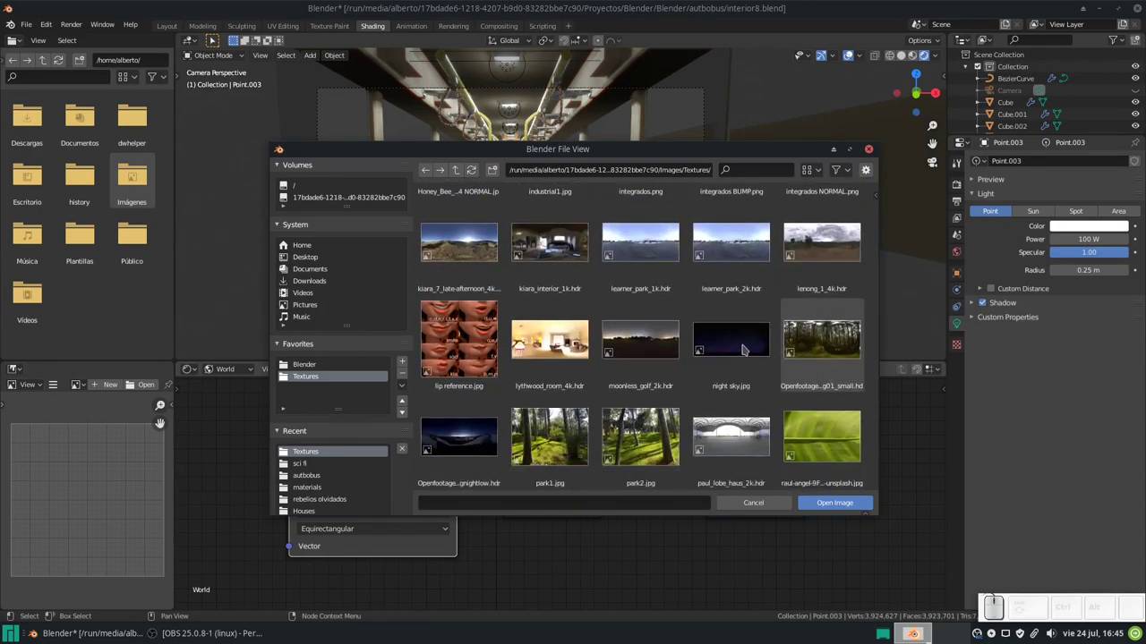
# Step: Load the Openfootage night glow HDR into the node instead of moonless_golf_2k.hdr
pyautogui.click(655, 349)
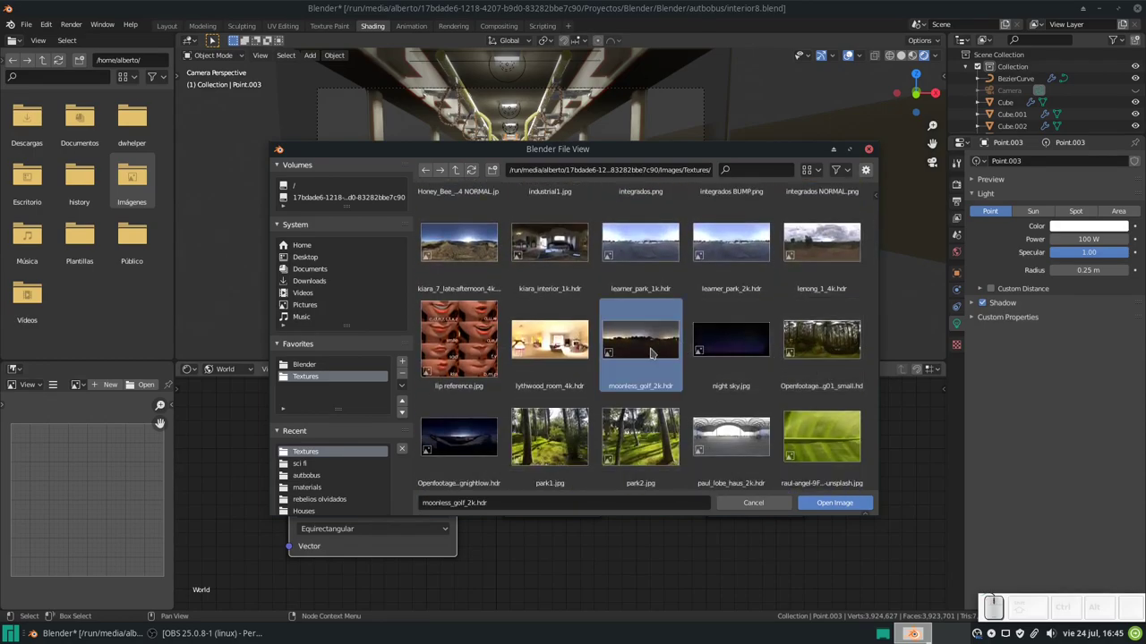
pyautogui.scroll(-3)
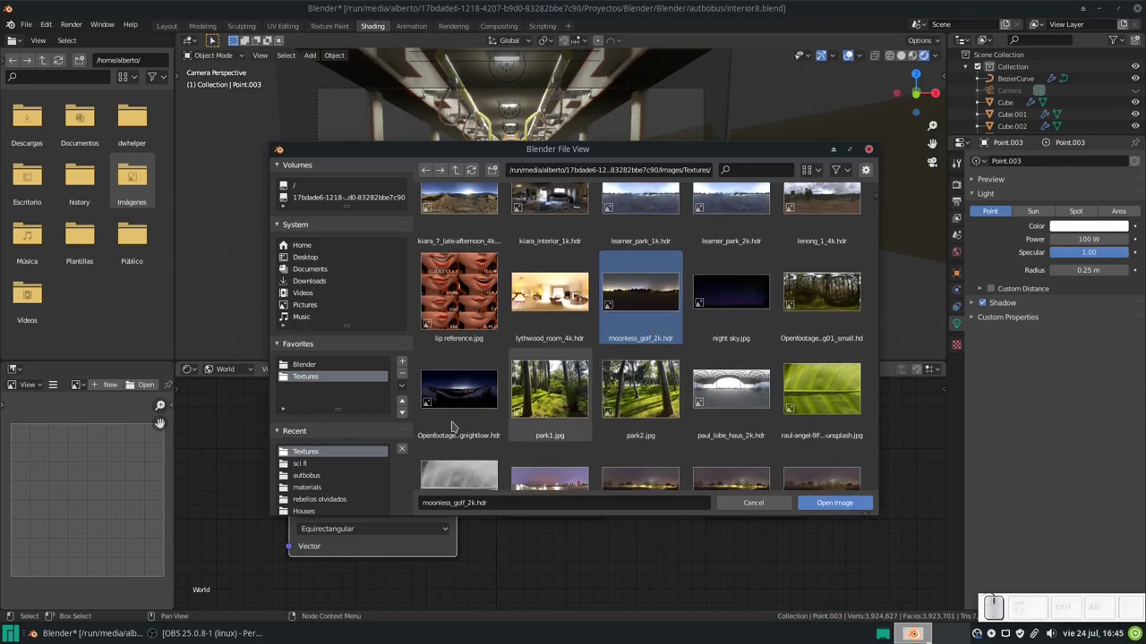
pyautogui.click(476, 394)
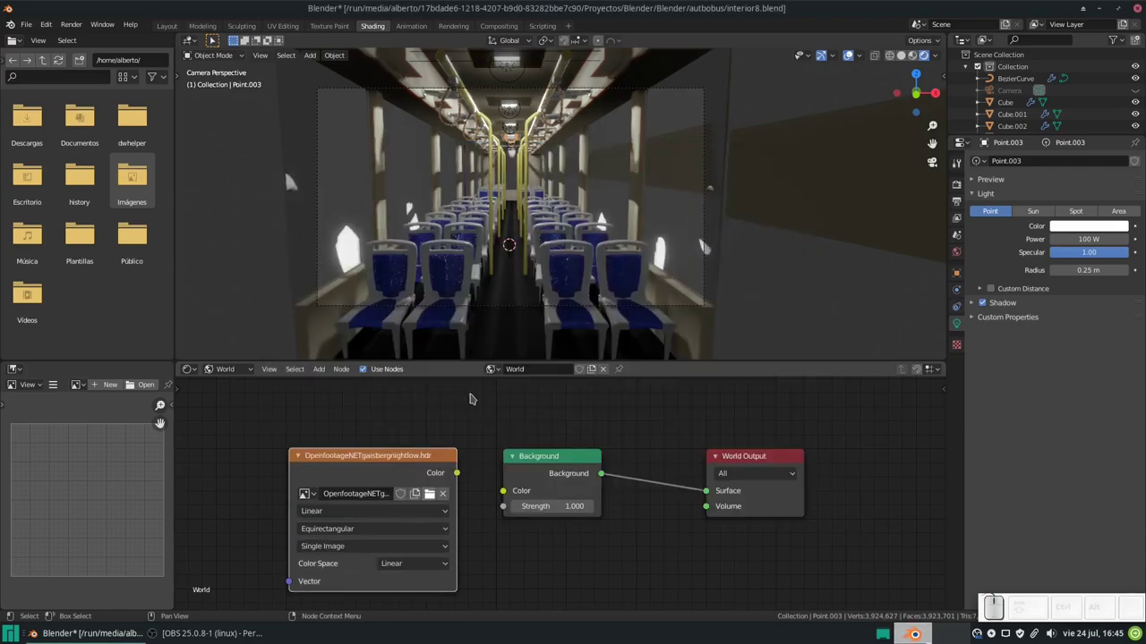
# Step: Feed the Openfootage night HDR's Color into the world Background so snowy scenery shows outside
pyautogui.moveTo(463, 474); pyautogui.dragTo(586, 286)
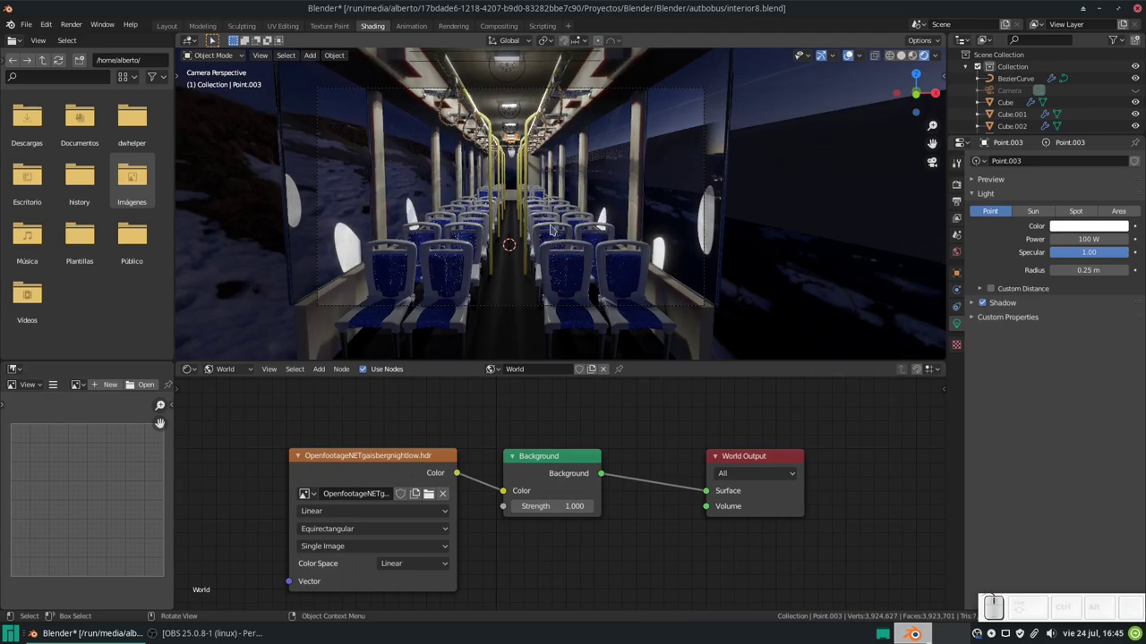
pyautogui.scroll(3)
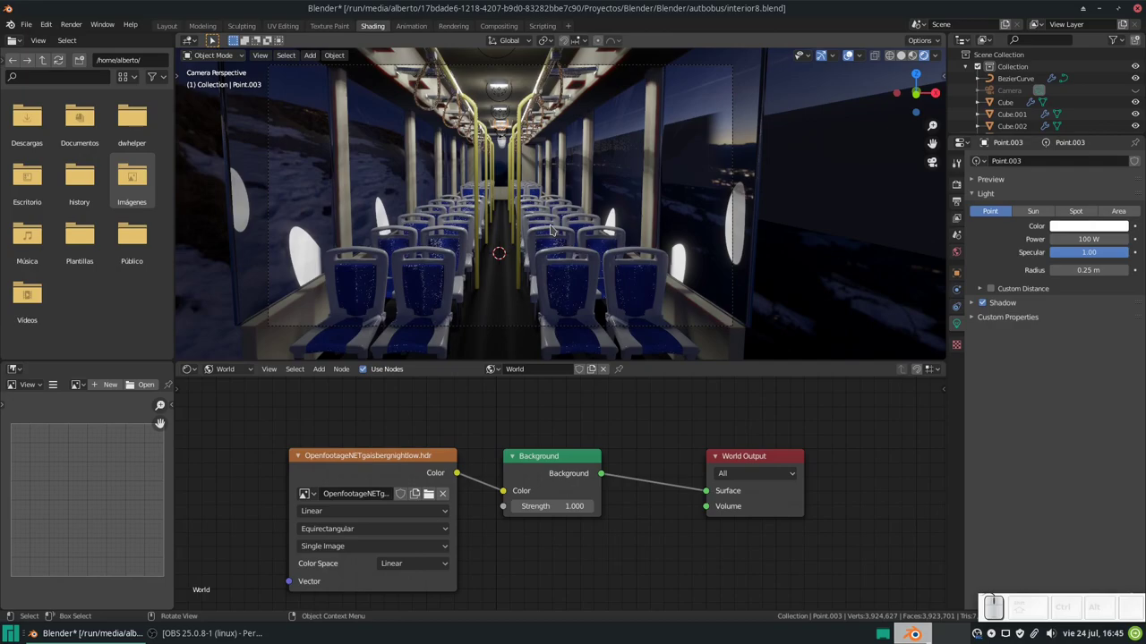
# Step: Render the lit bus interior with F12, inspect the result, then return to the scene
pyautogui.press('F12')
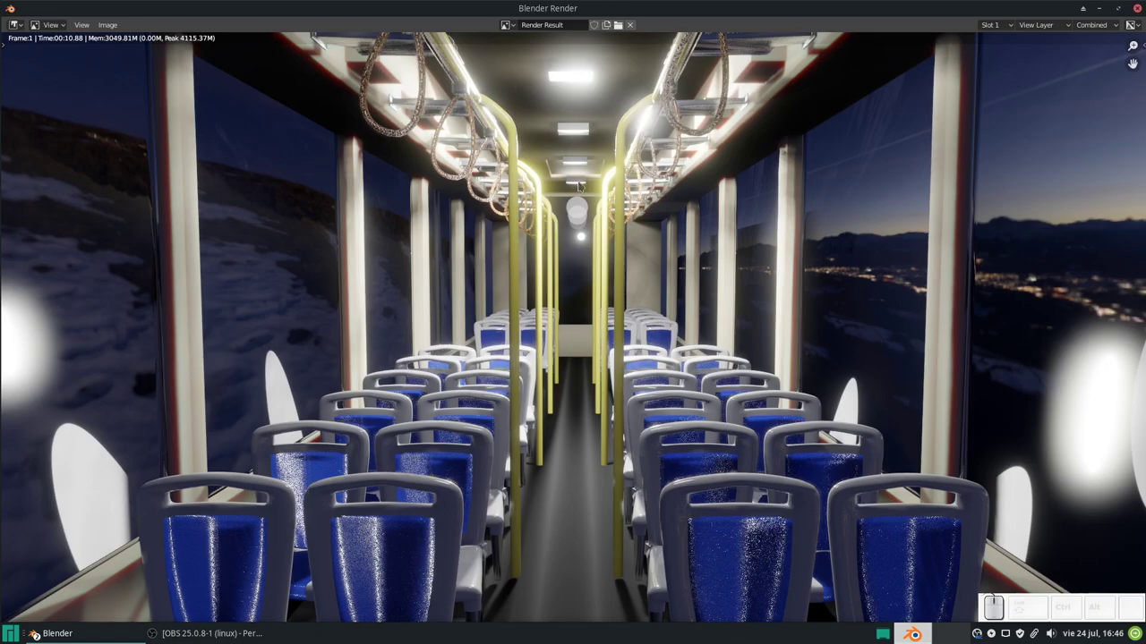
pyautogui.scroll(-3)
pyautogui.scroll(3)
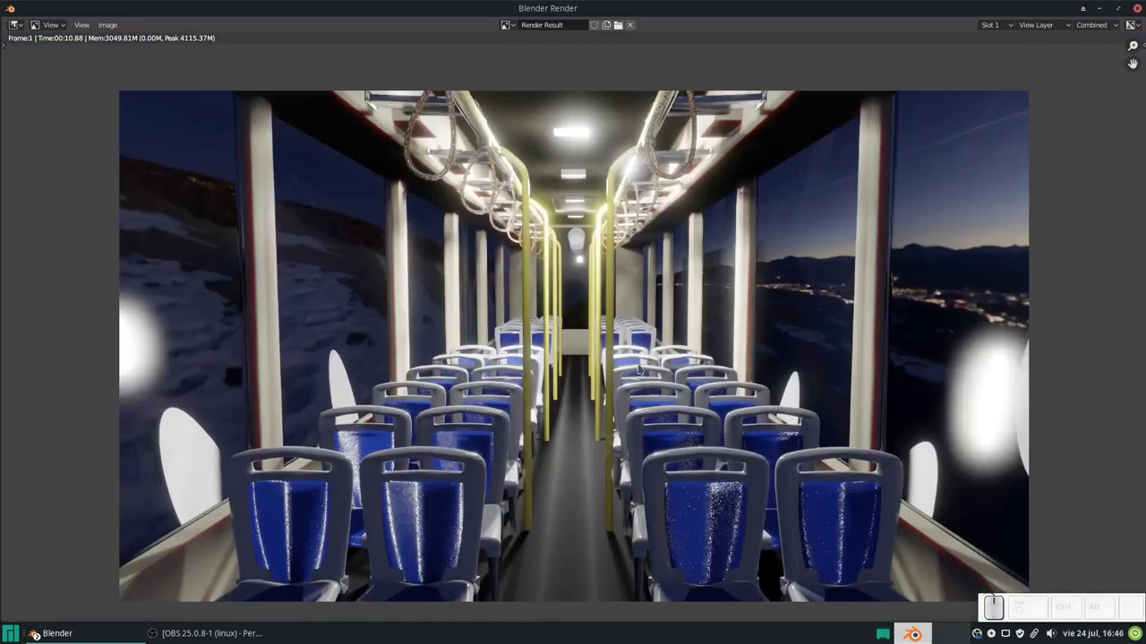
pyautogui.press('alt+Tab')
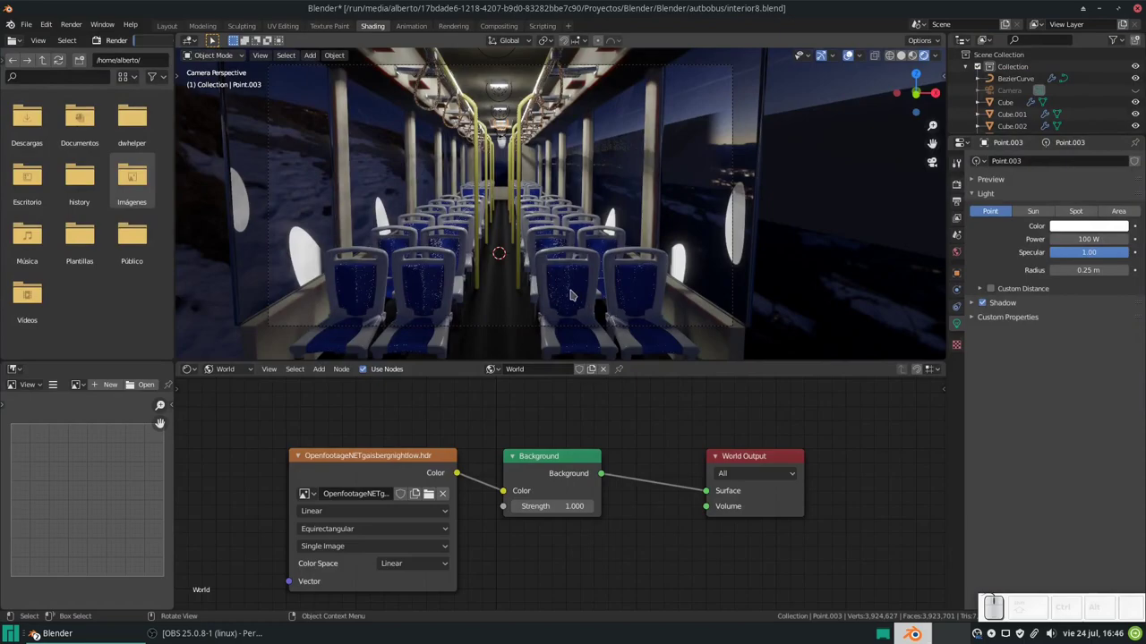
# Step: Select the bus seats and bring up their 'asiento azul' material in the Shader Editor
pyautogui.click(443, 286)
pyautogui.click(906, 363)
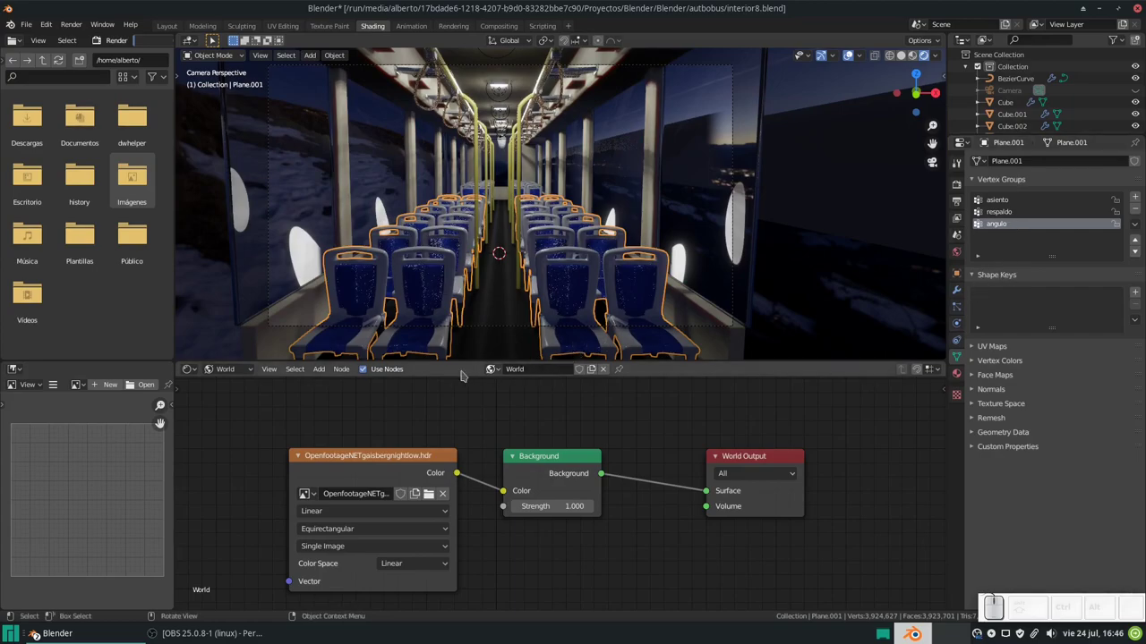
pyautogui.click(224, 368)
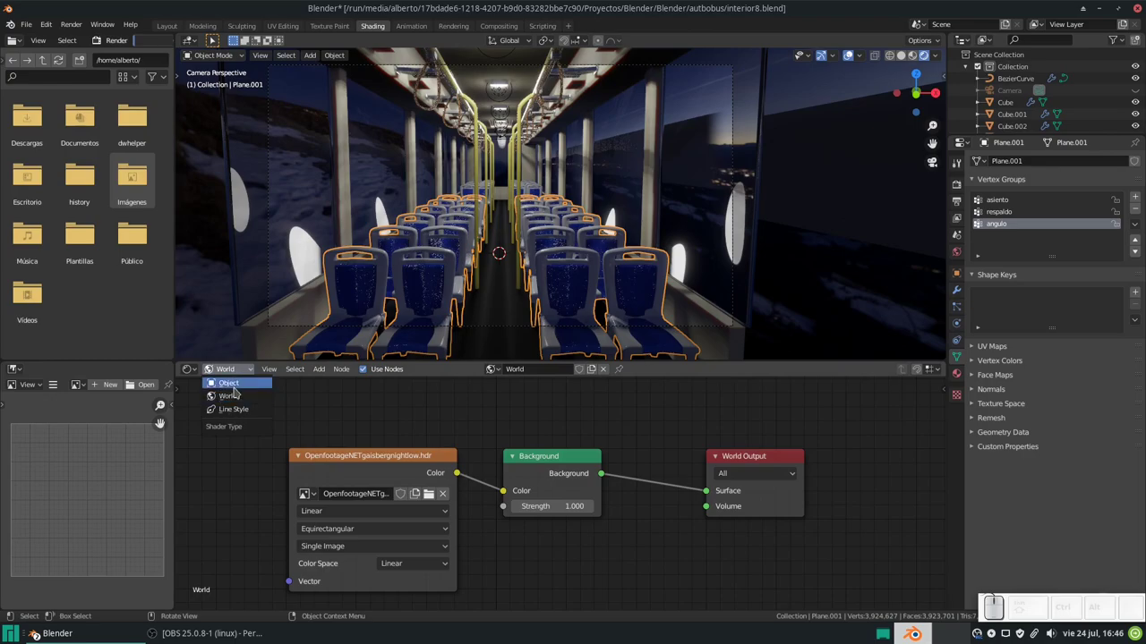
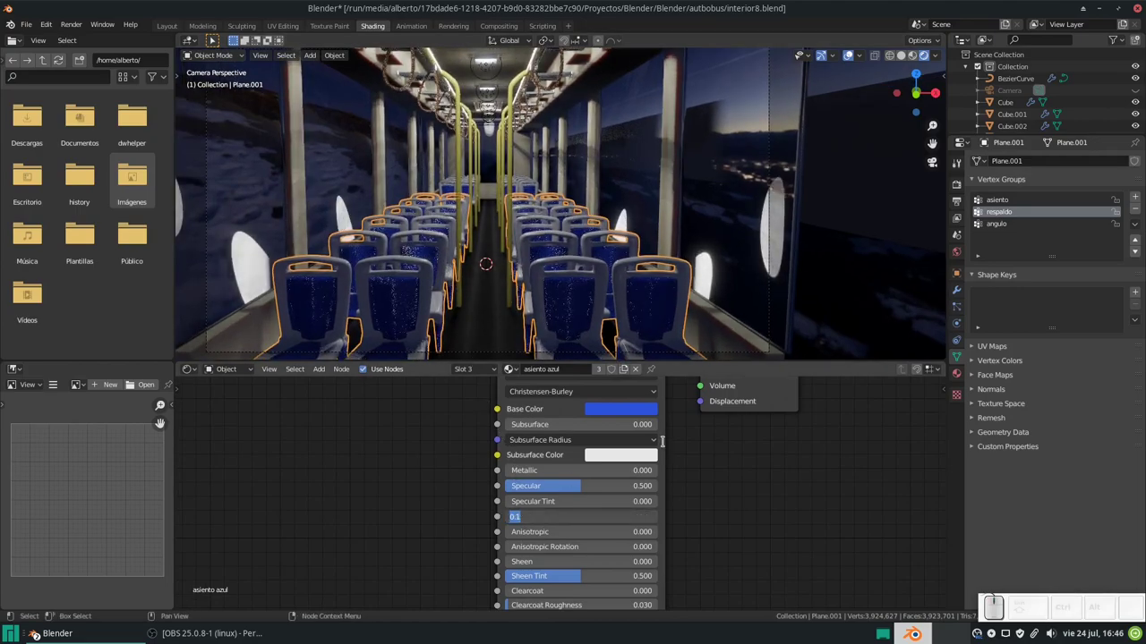
# Step: Set the seat material's Principled BSDF roughness to 0.5 and re-render the interior
pyautogui.press('KP_Decimal')
pyautogui.press('KP_5')
pyautogui.press('KP_Enter')
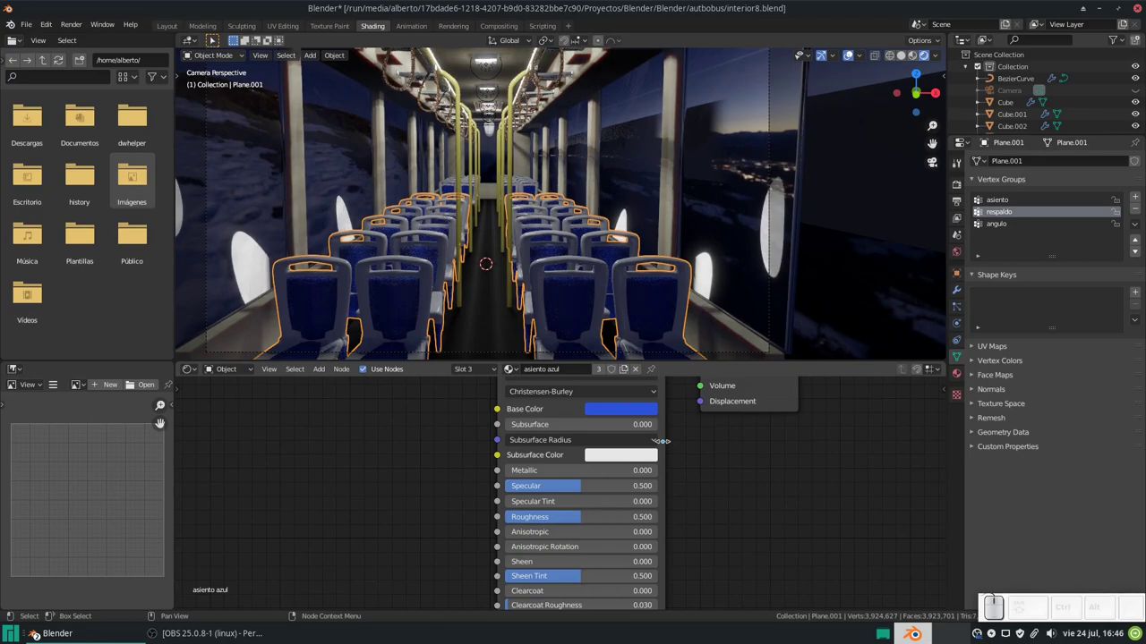
pyautogui.press('F12')
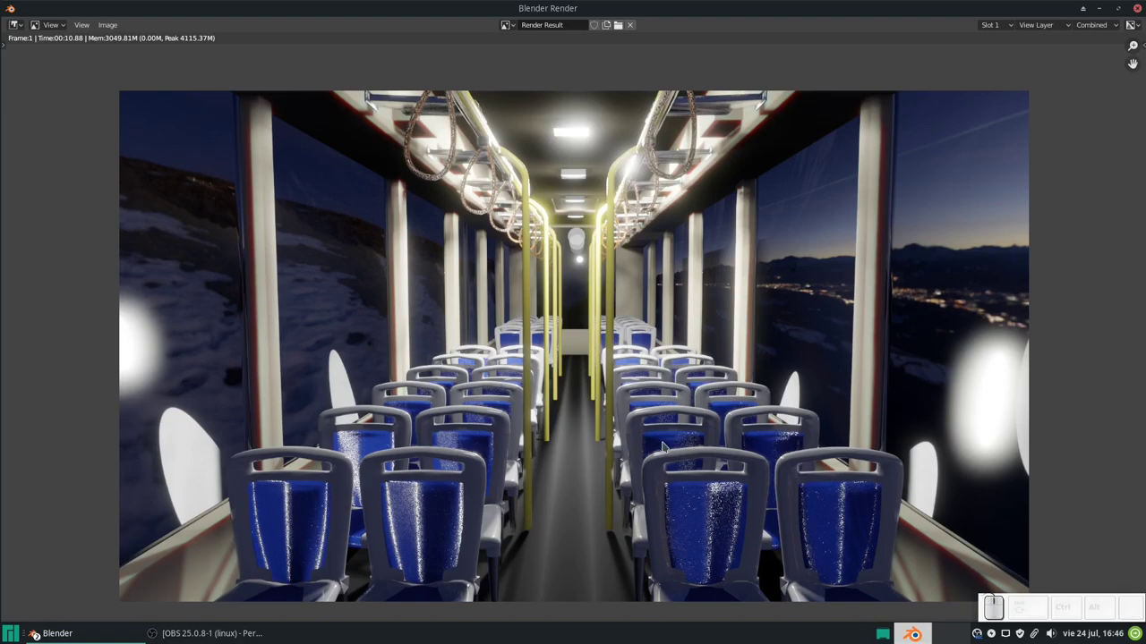